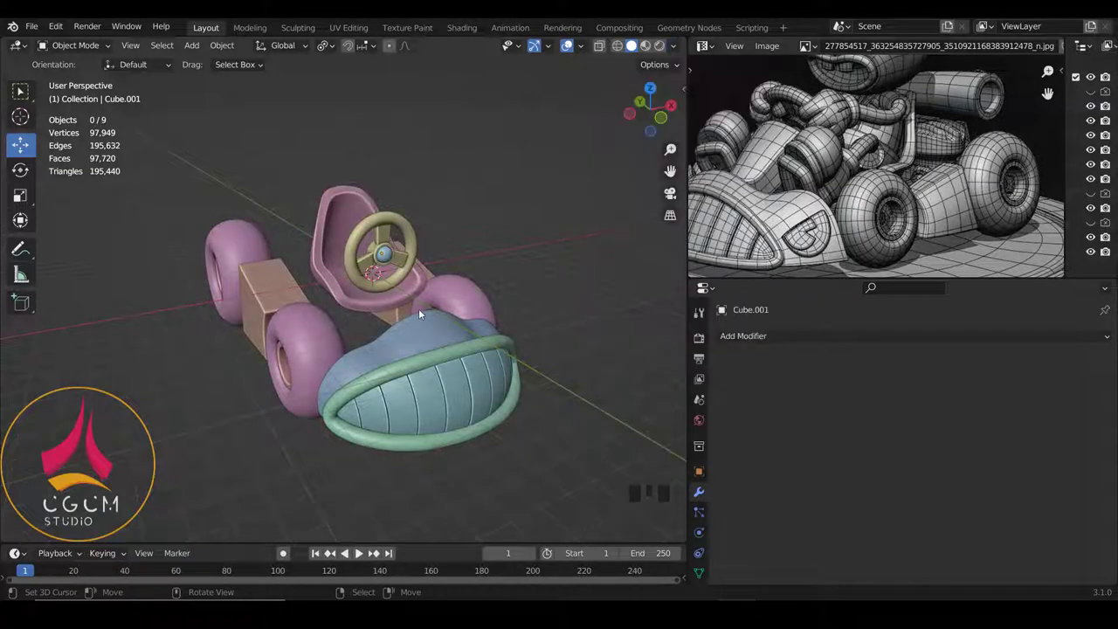
Step: Orbit the viewport around the go-kart to inspect the model
{"action": "left_click_drag", "start_coordinate": [481, 309], "coordinate": [604, 287]}
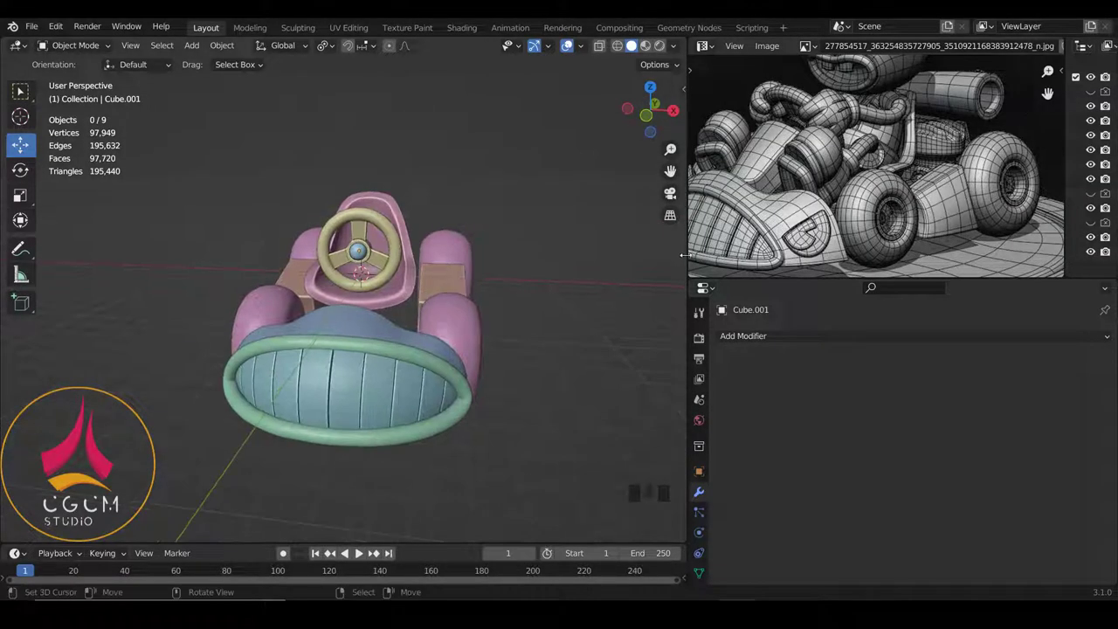
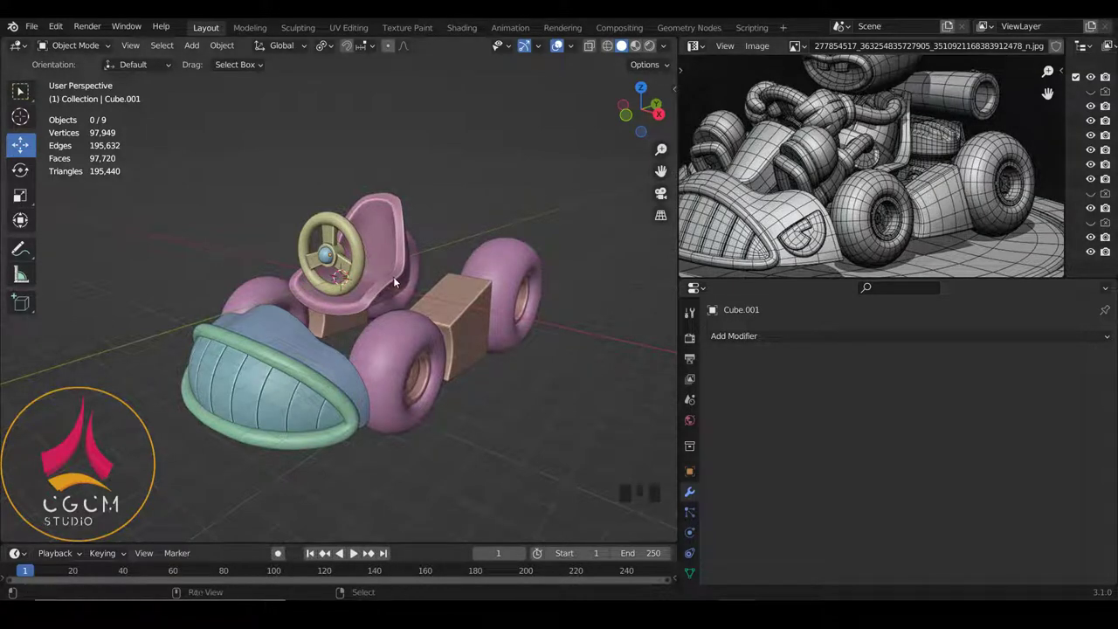
Step: Add a cube near the steering wheel, enter Edit Mode and isolate it in local view
{"action": "key", "text": "shift+a"}
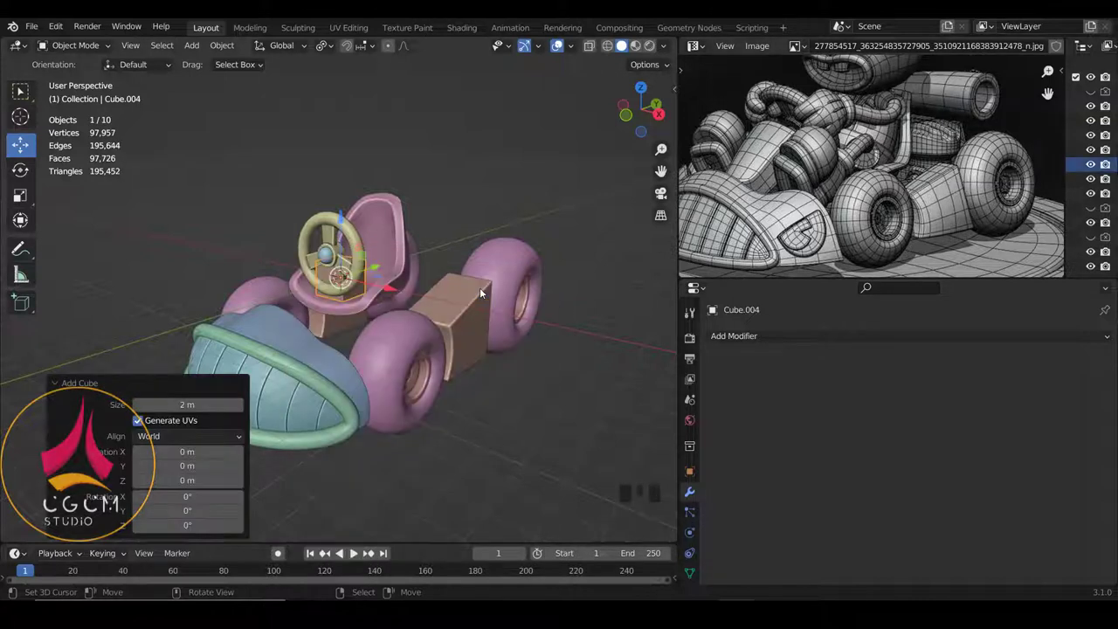
{"action": "left_click_drag", "start_coordinate": [437, 277], "coordinate": [376, 297]}
{"action": "key", "text": "Tab"}
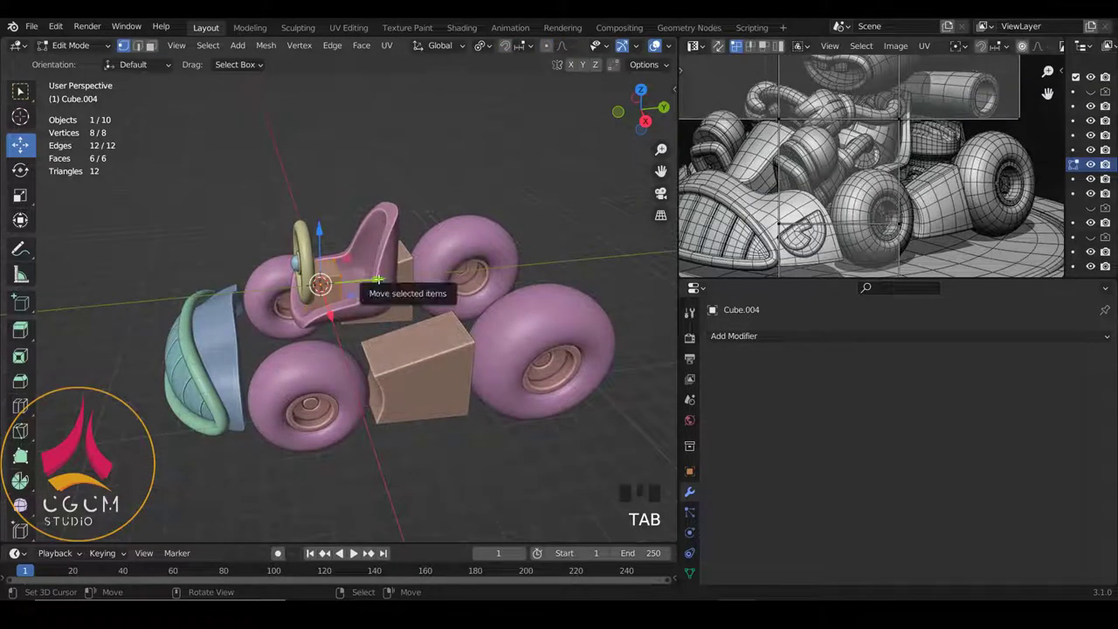
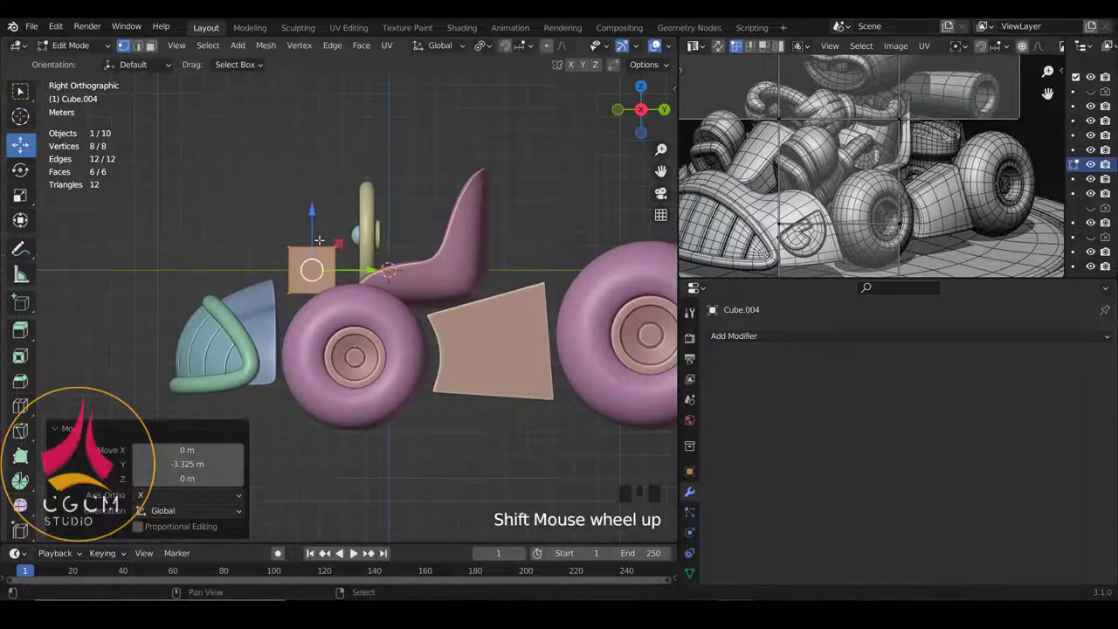
{"action": "scroll", "scroll_direction": "up", "scroll_amount": 3}
{"action": "scroll", "scroll_direction": "down", "scroll_amount": 3}
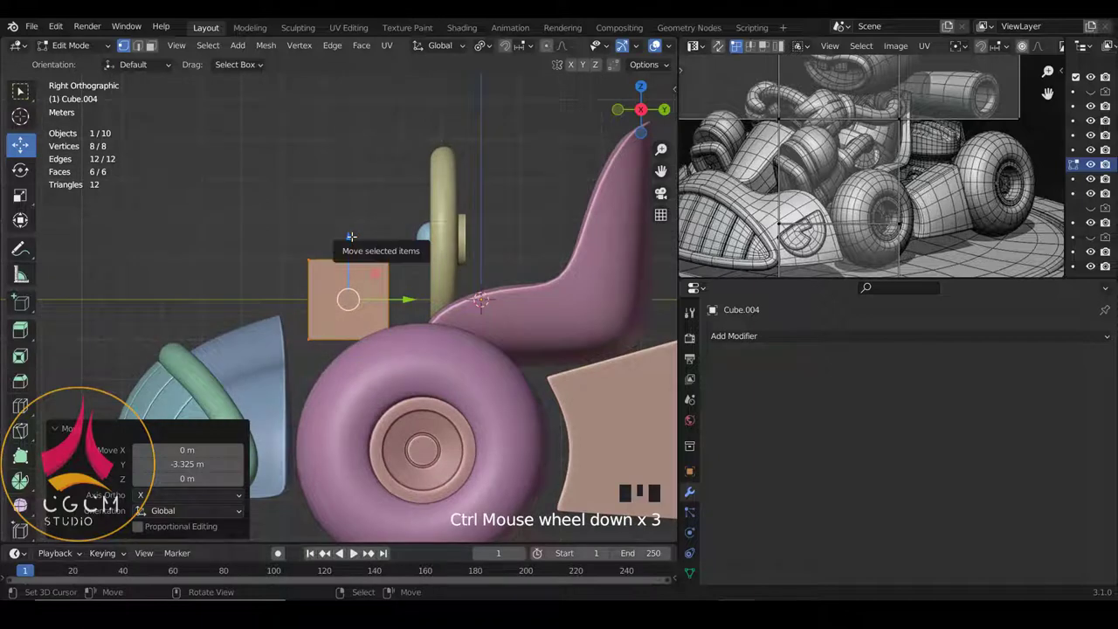
{"action": "key", "text": "KP_Divide"}
{"action": "scroll", "scroll_direction": "down", "scroll_amount": 3}
{"action": "scroll", "scroll_direction": "down", "scroll_amount": 3}
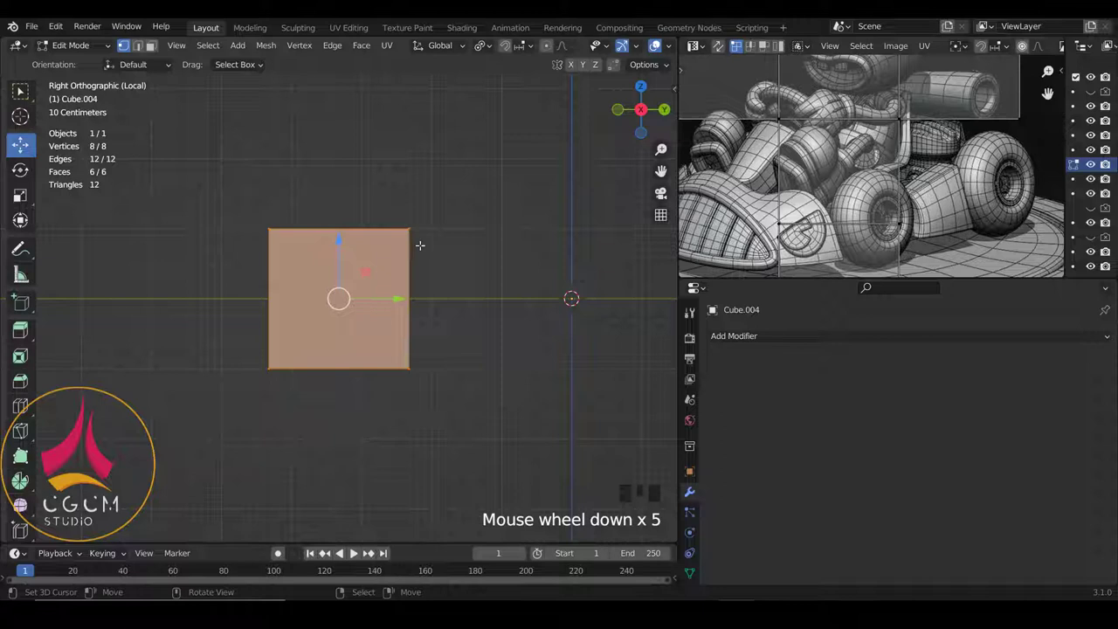
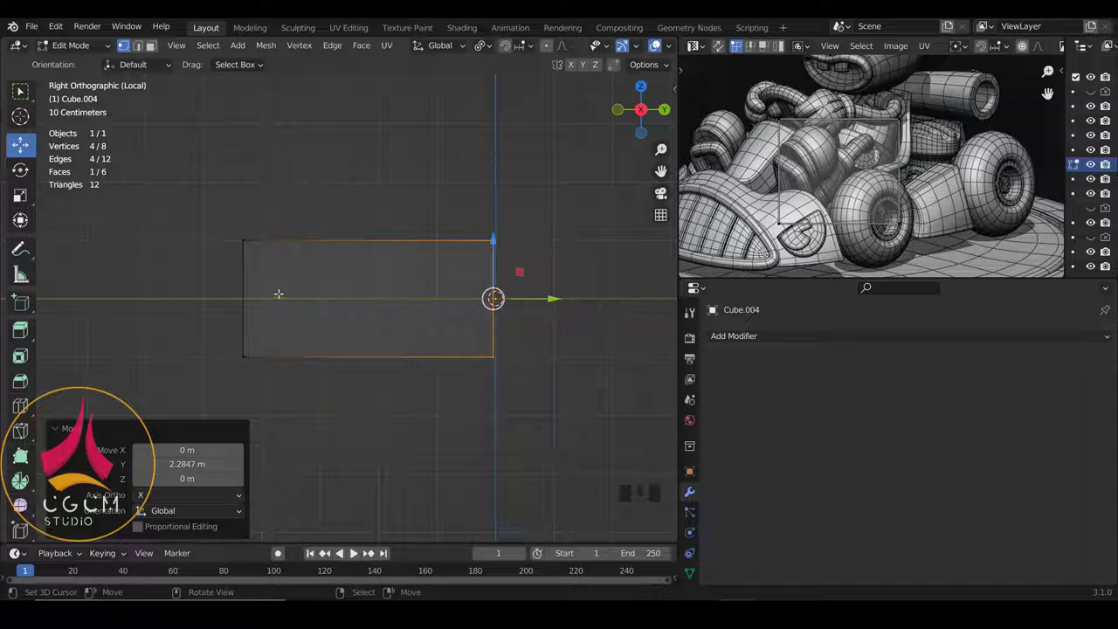
Step: Taper the block's end and add edge loops across it near both ends, checked from side view
{"action": "scroll", "scroll_direction": "down", "scroll_amount": 3}
{"action": "key", "text": "ctrl+r"}
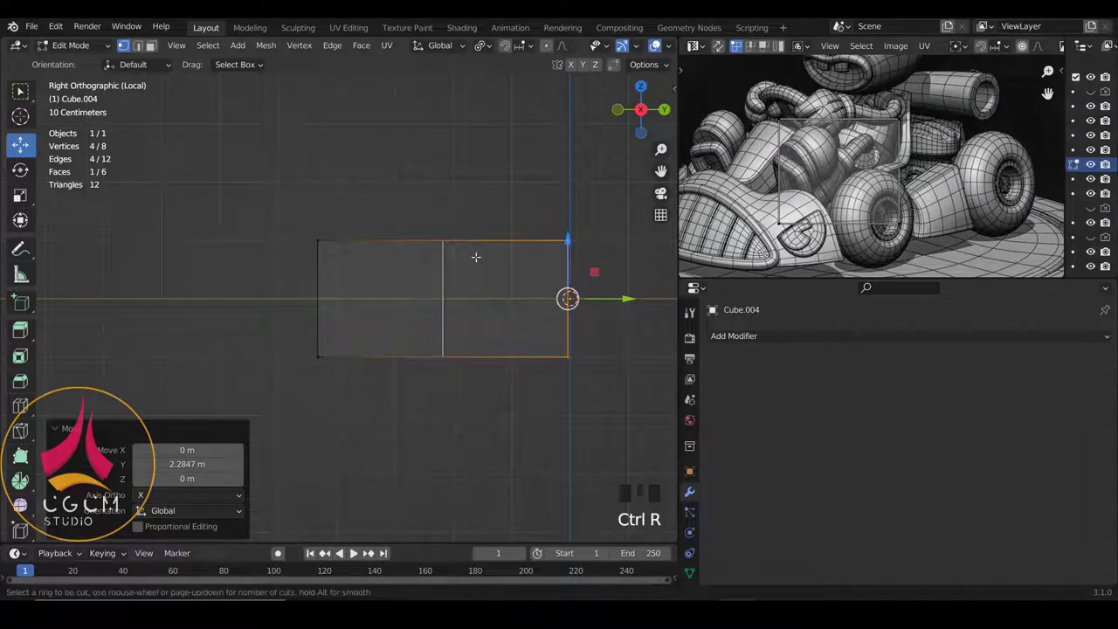
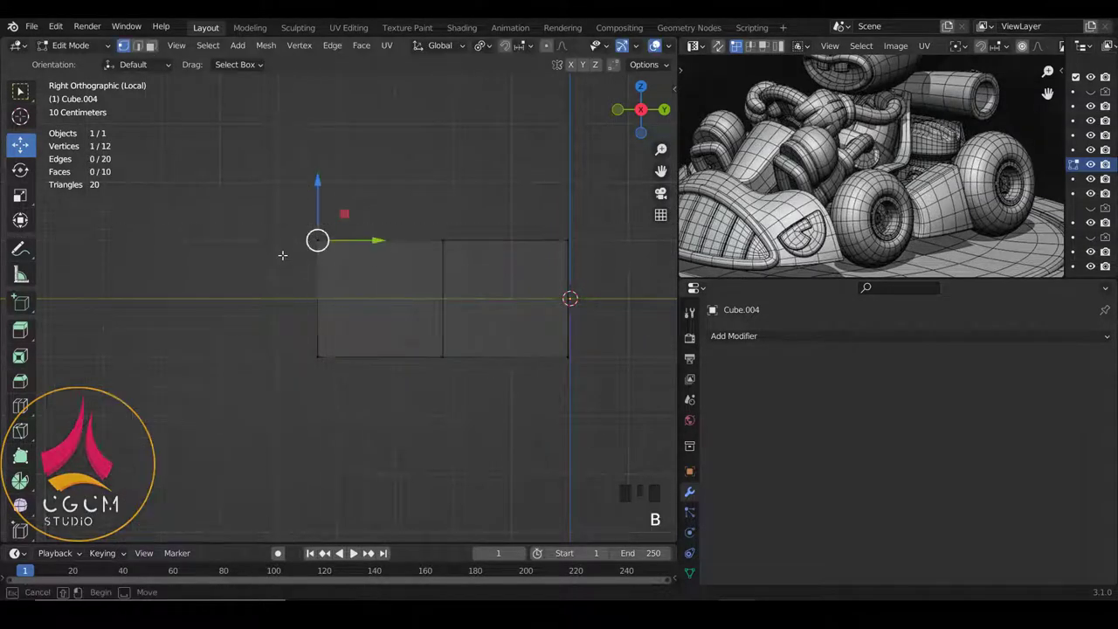
{"action": "key", "text": "s"}
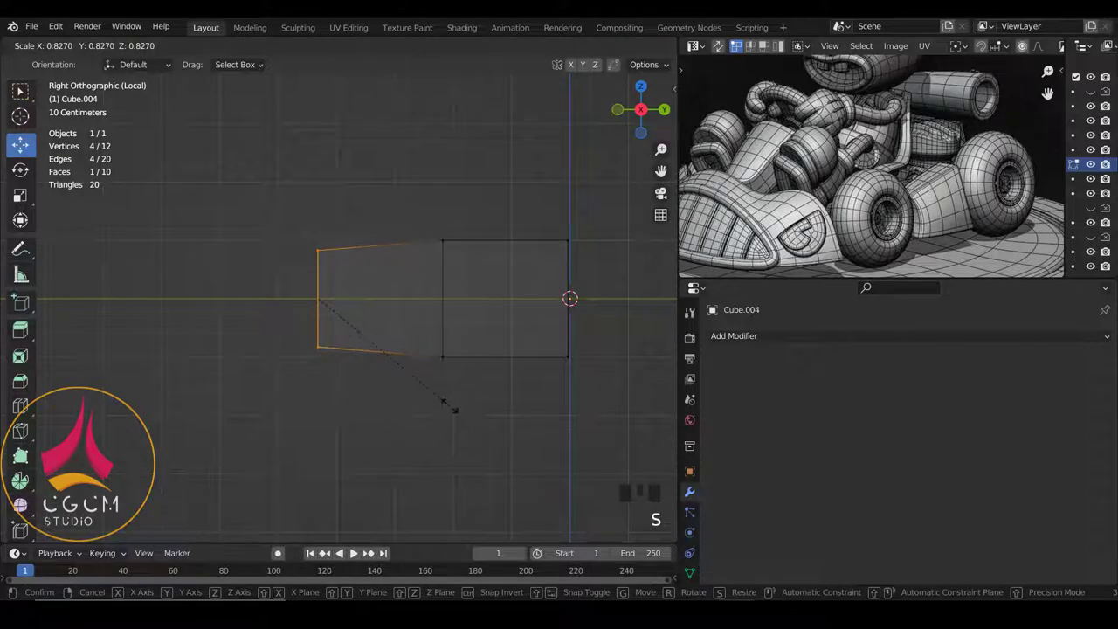
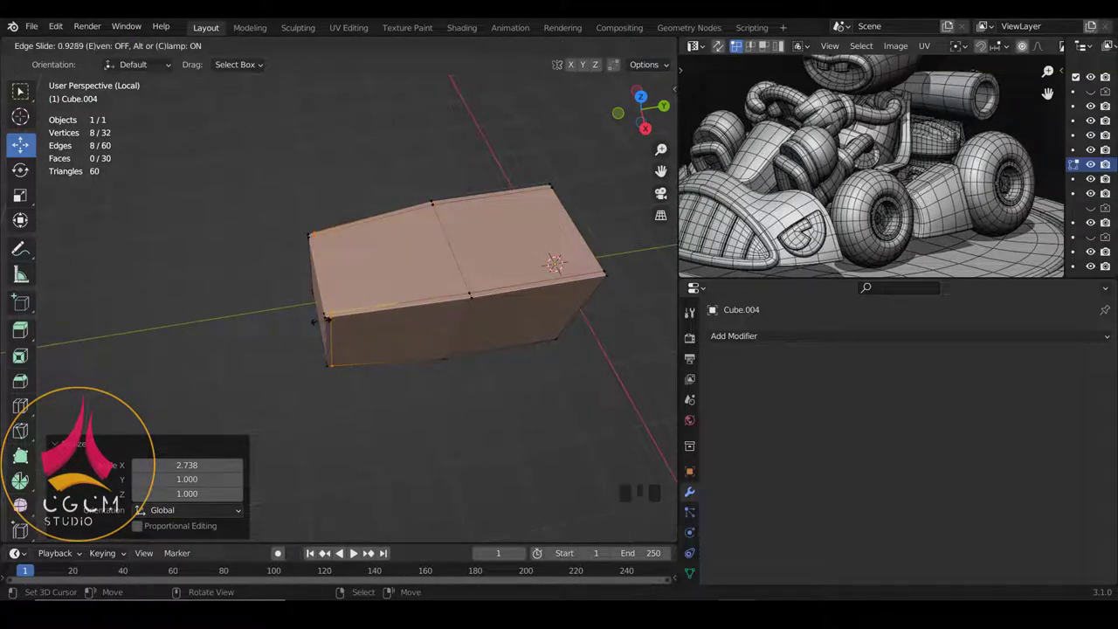
{"action": "key", "text": "ctrl+r"}
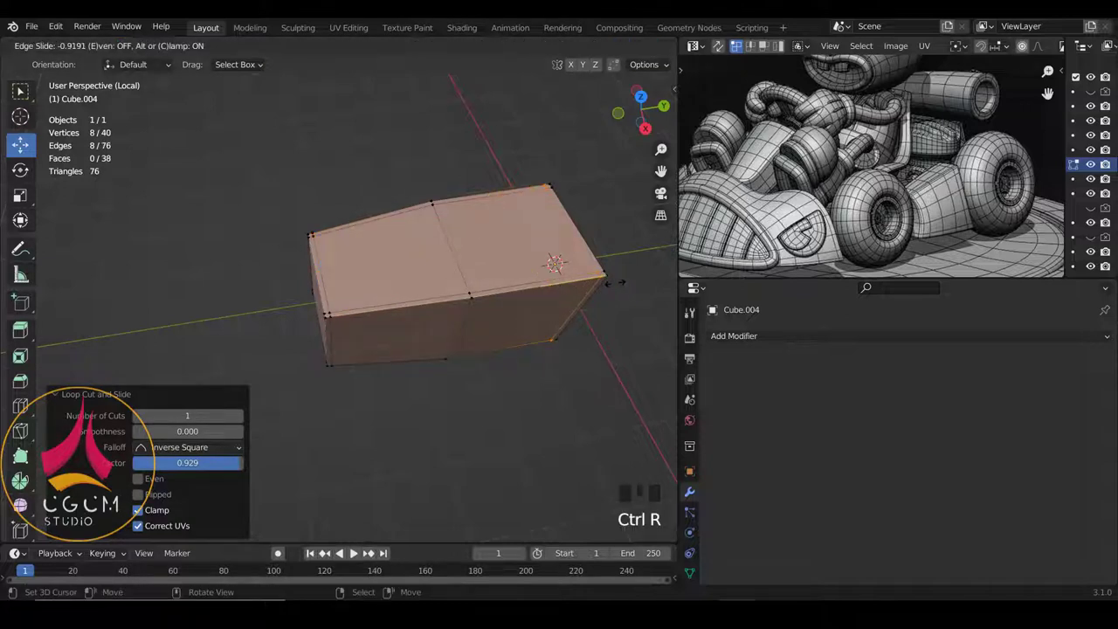
{"action": "key", "text": "KP_3"}
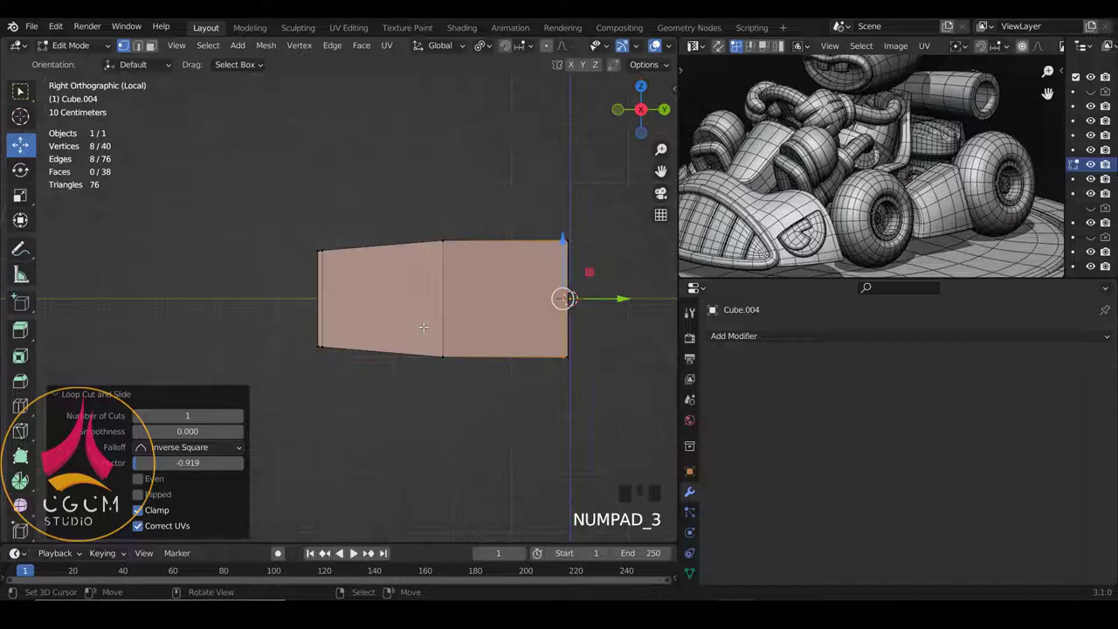
{"action": "scroll", "scroll_direction": "up", "scroll_amount": 3}
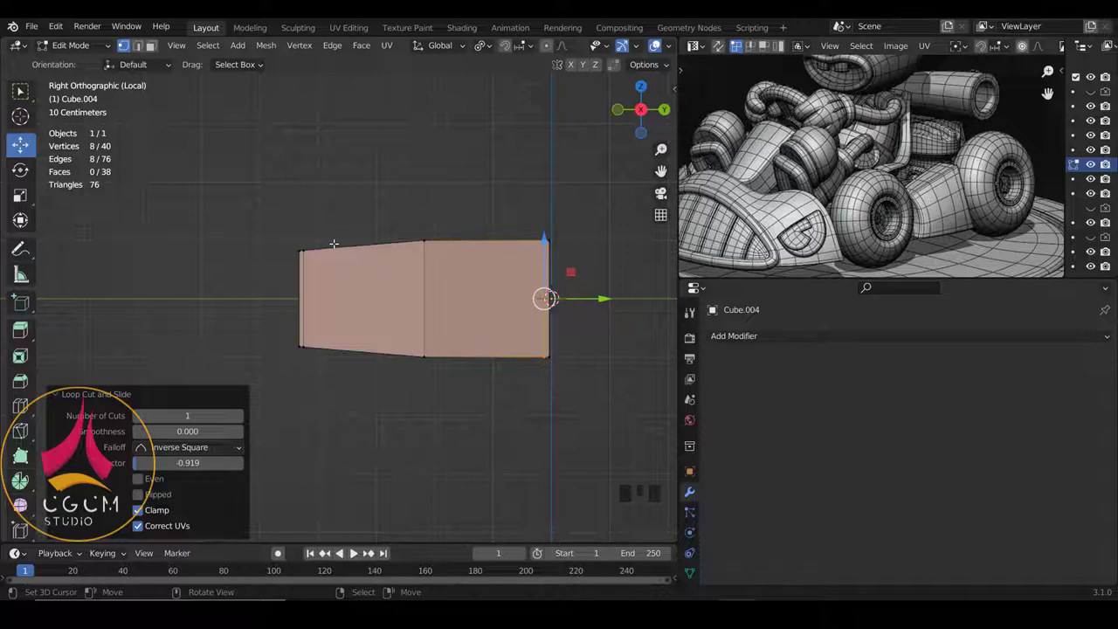
{"action": "key", "text": "ctrl+r"}
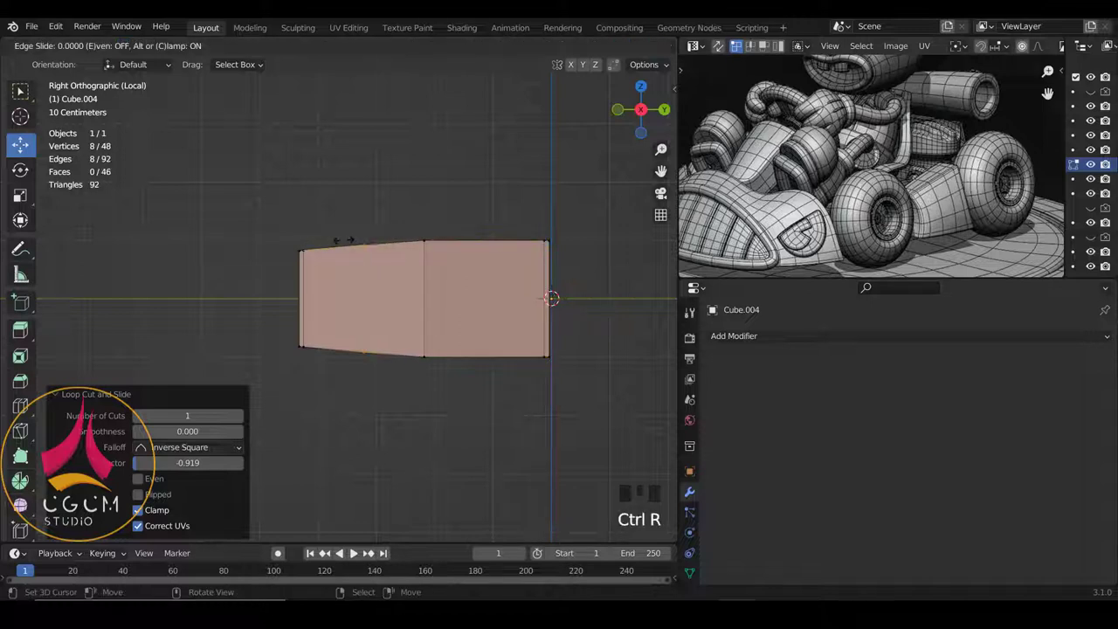
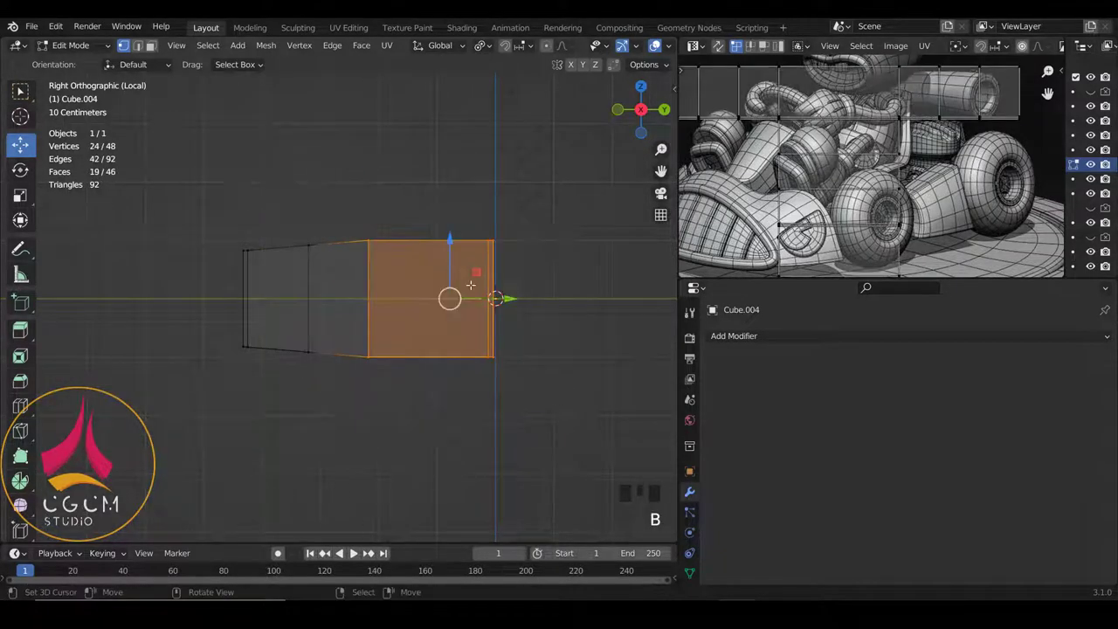
Step: Rotate the wide section upward and shrink the lowered narrow end slightly
{"action": "key", "text": "r"}
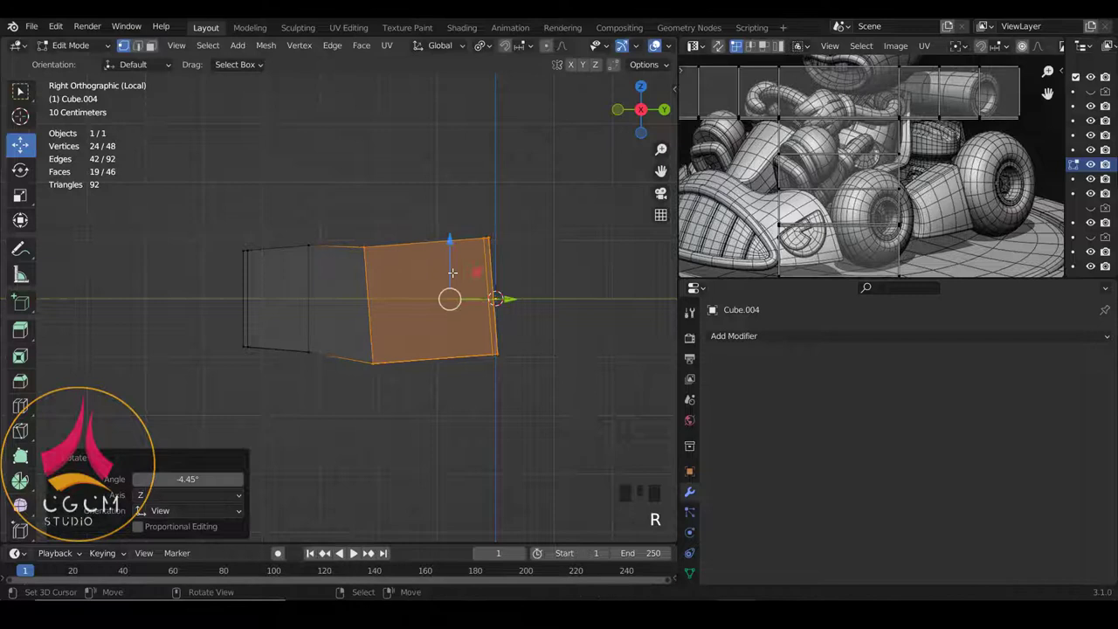
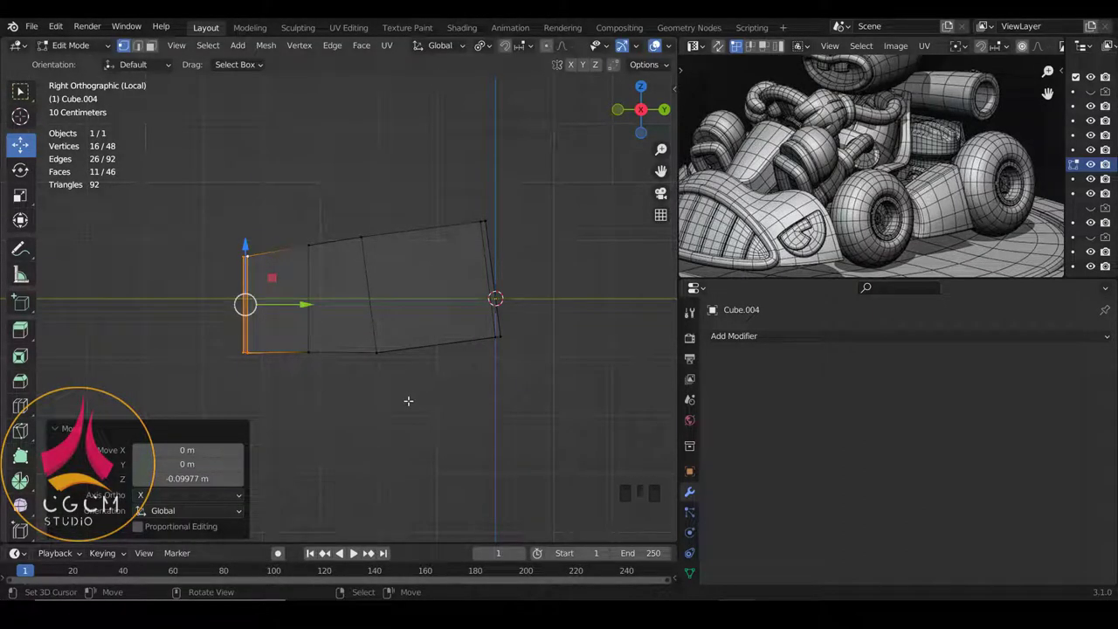
{"action": "key", "text": "s"}
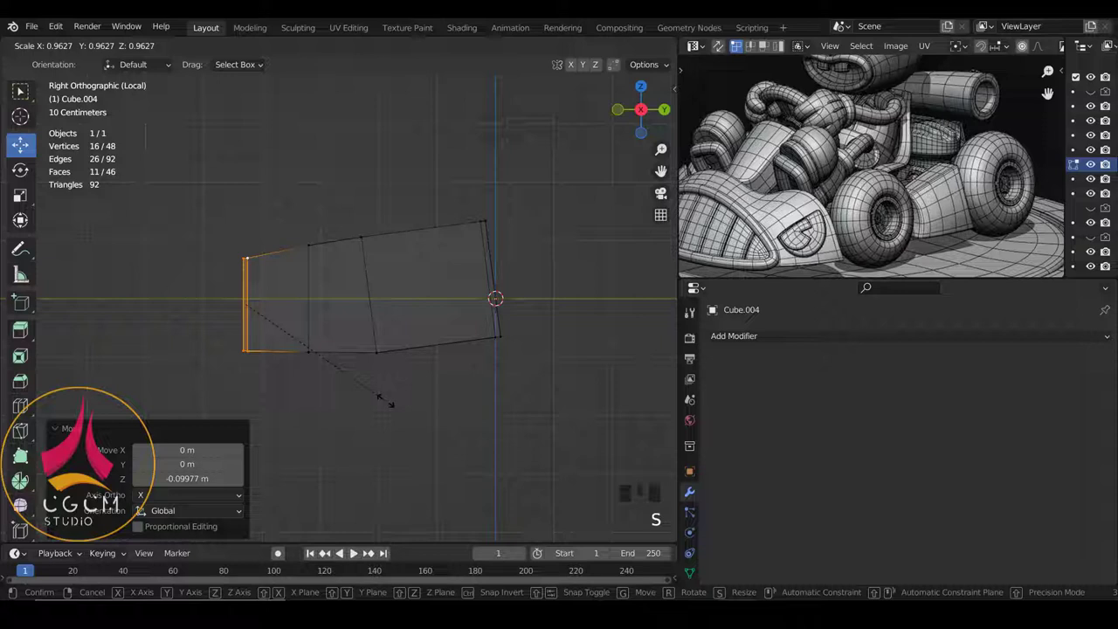
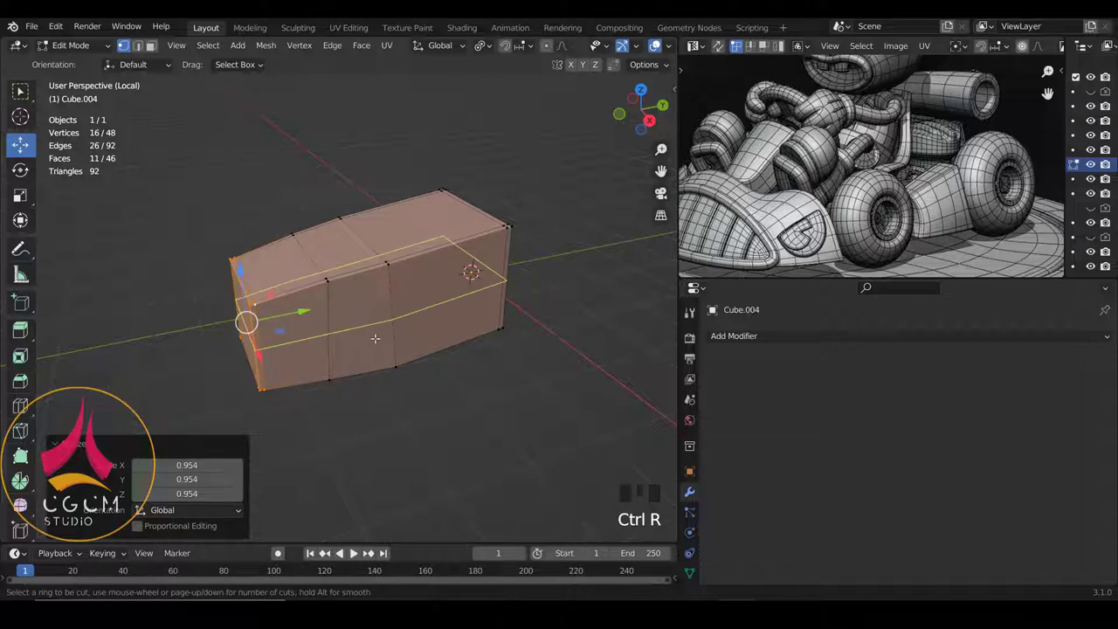
Step: Spread two horizontal edge loops vertically and slide them along the block's surface
{"action": "key", "text": "s"}
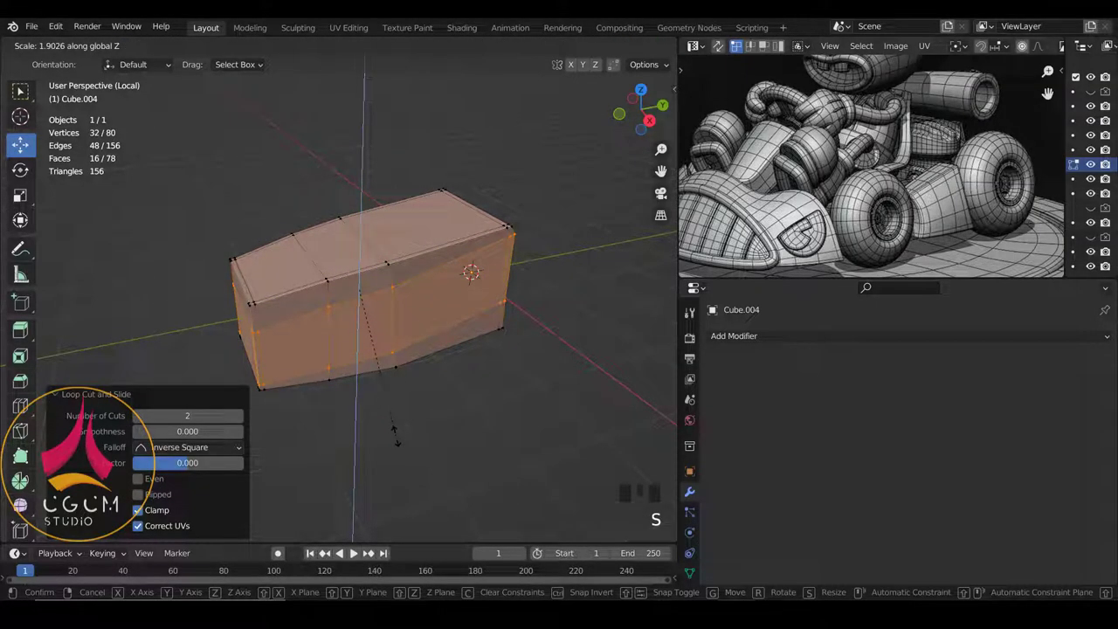
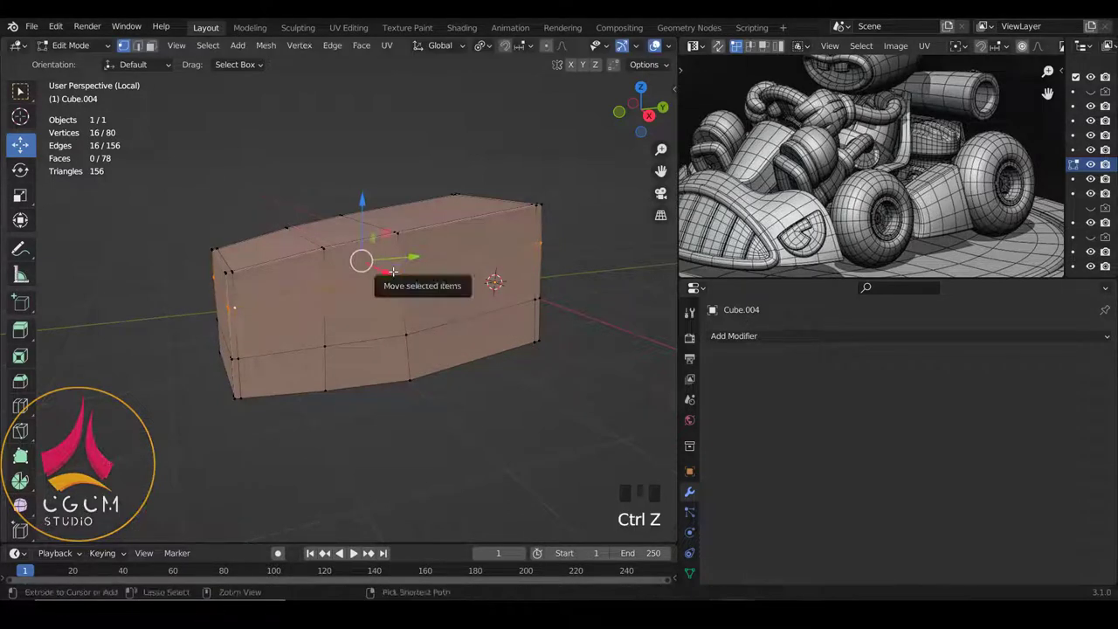
{"action": "key", "text": "ctrl+e"}
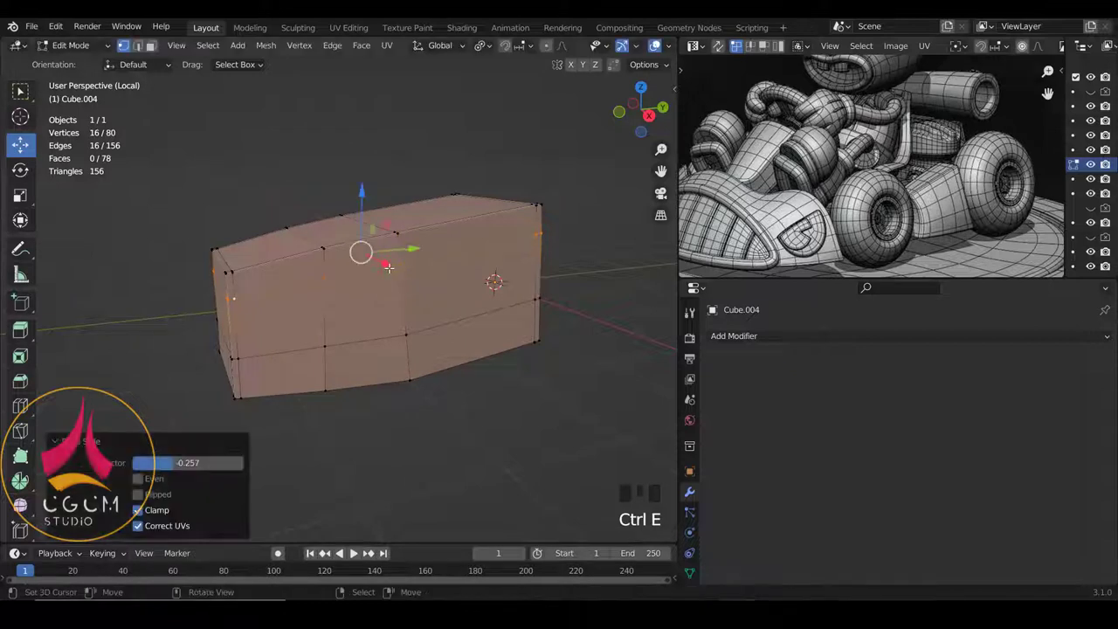
{"action": "key", "text": "ctrl+z"}
{"action": "key", "text": "ctrl+z"}
{"action": "key", "text": "ctrl+e"}
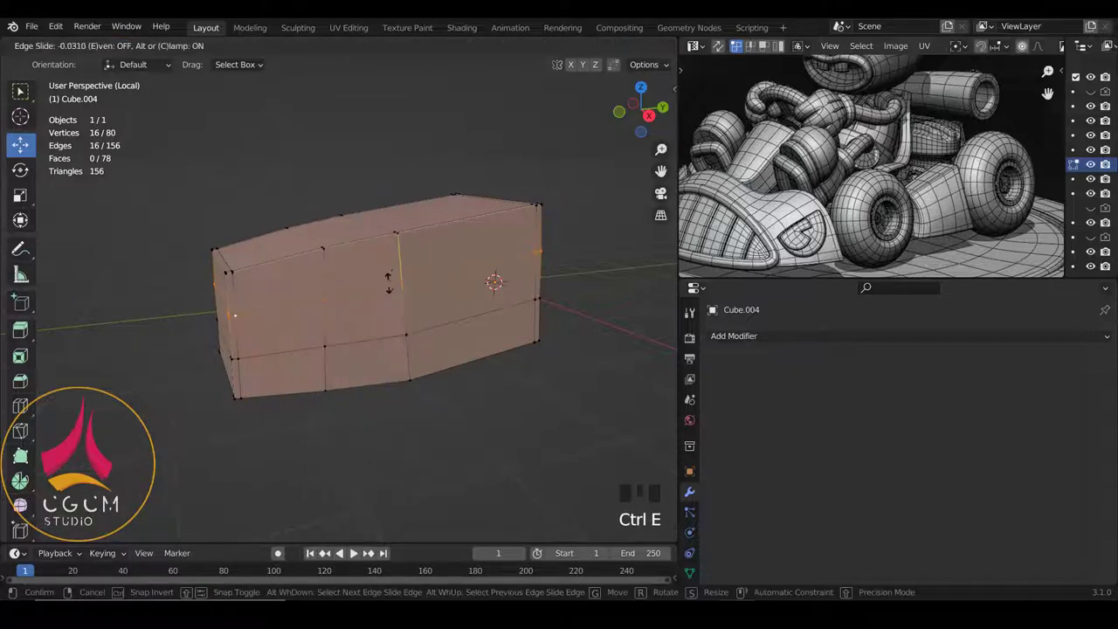
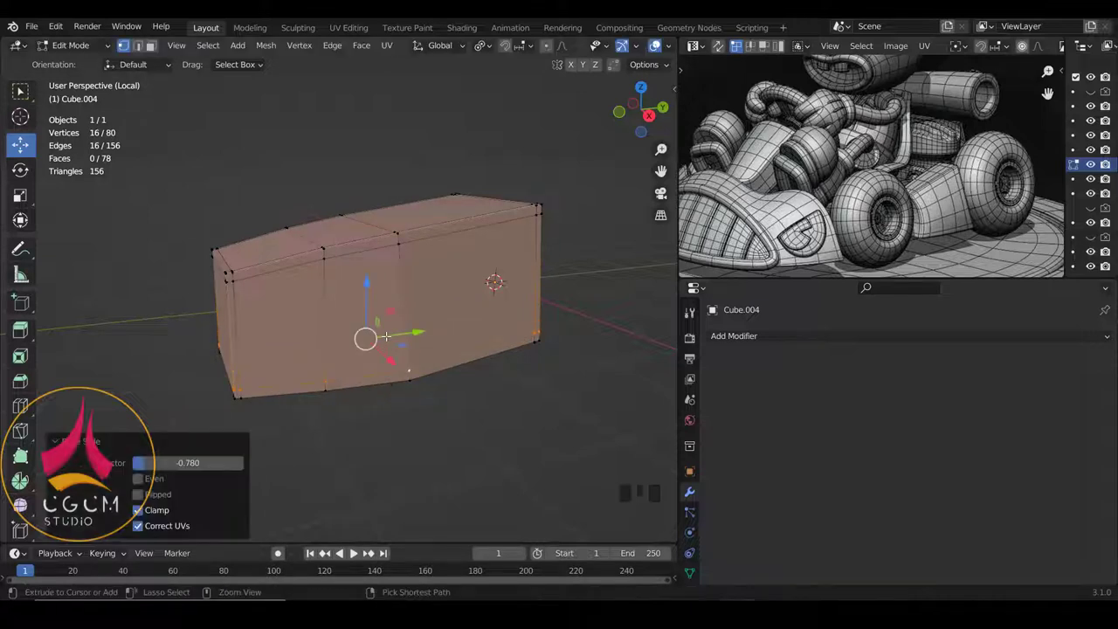
{"action": "key", "text": "ctrl+r"}
Step: Leave Edit Mode and smooth the block with a level-2 Subdivision Surface modifier
{"action": "key", "text": "Tab"}
{"action": "left_click_drag", "start_coordinate": [746, 339], "coordinate": [368, 301]}
{"action": "key", "text": "w"}
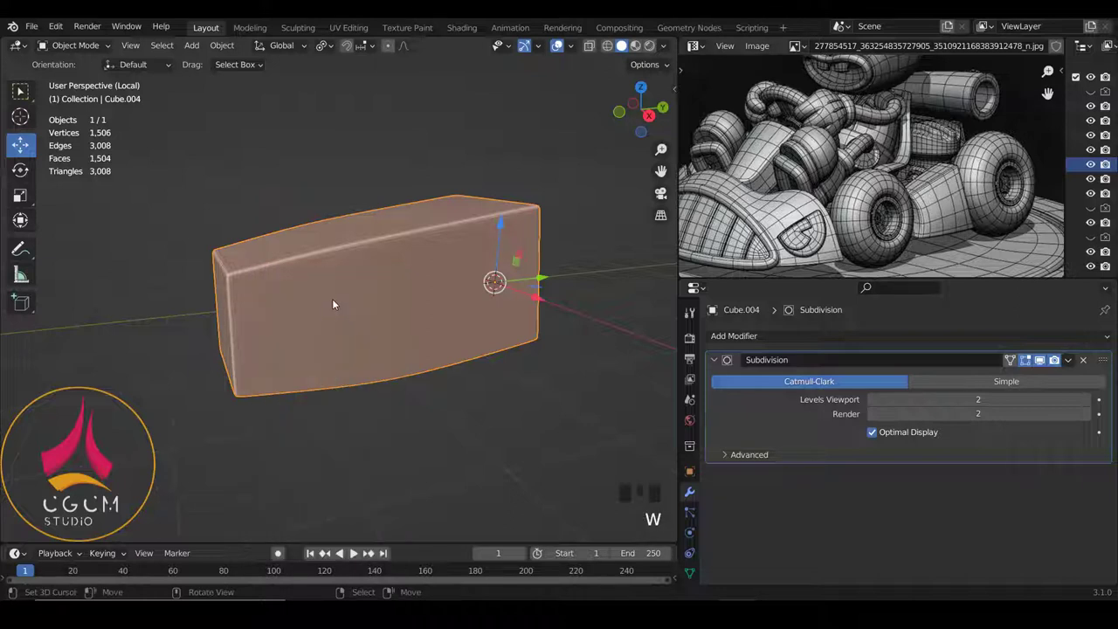
Step: In side view, slide an edge loop and move the top corner to taper the block's end
{"action": "key", "text": "w"}
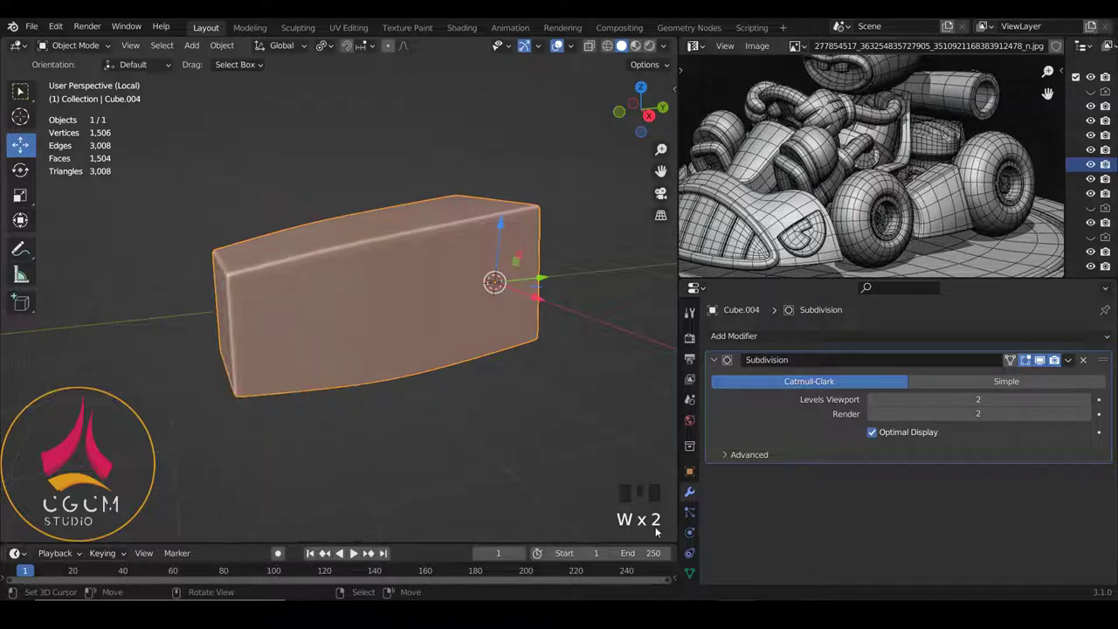
{"action": "left_click_drag", "start_coordinate": [486, 363], "coordinate": [492, 358]}
{"action": "key", "text": "KP_3"}
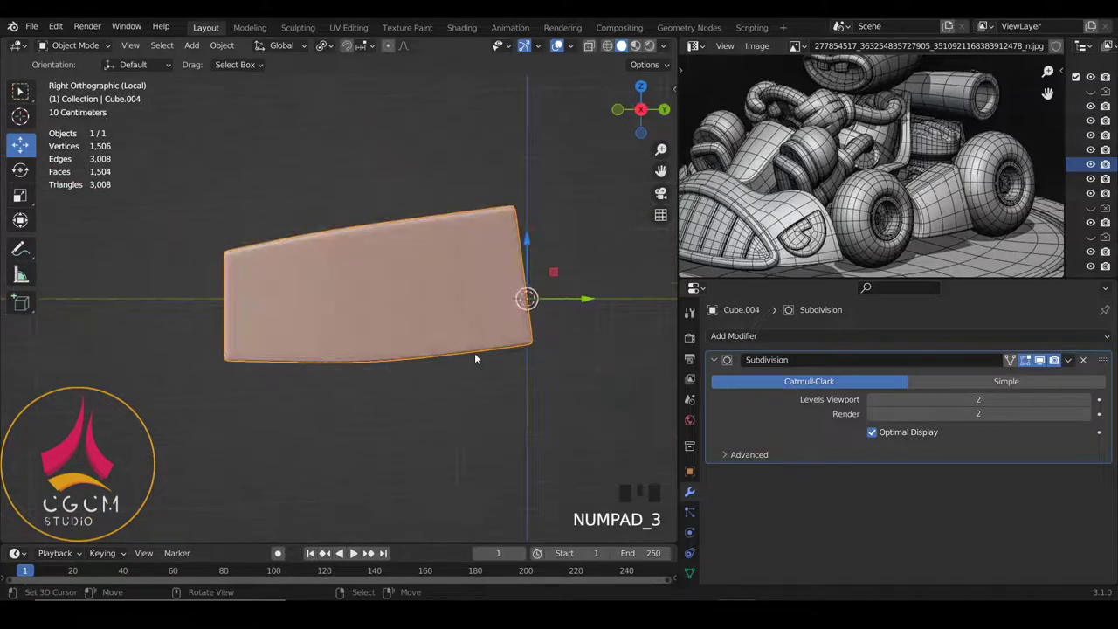
{"action": "key", "text": "Tab"}
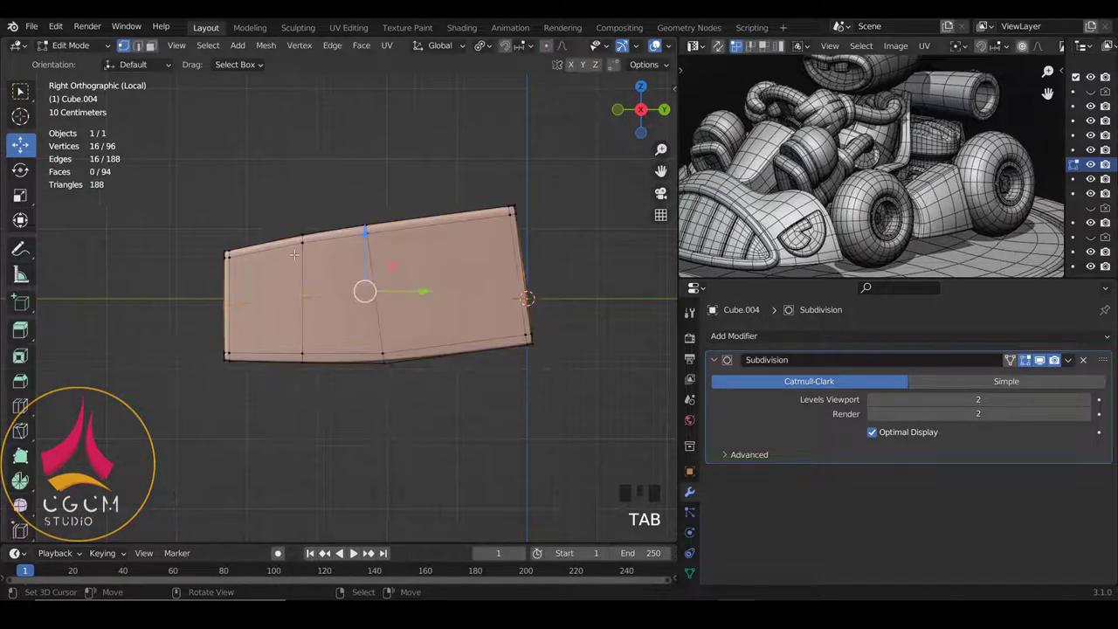
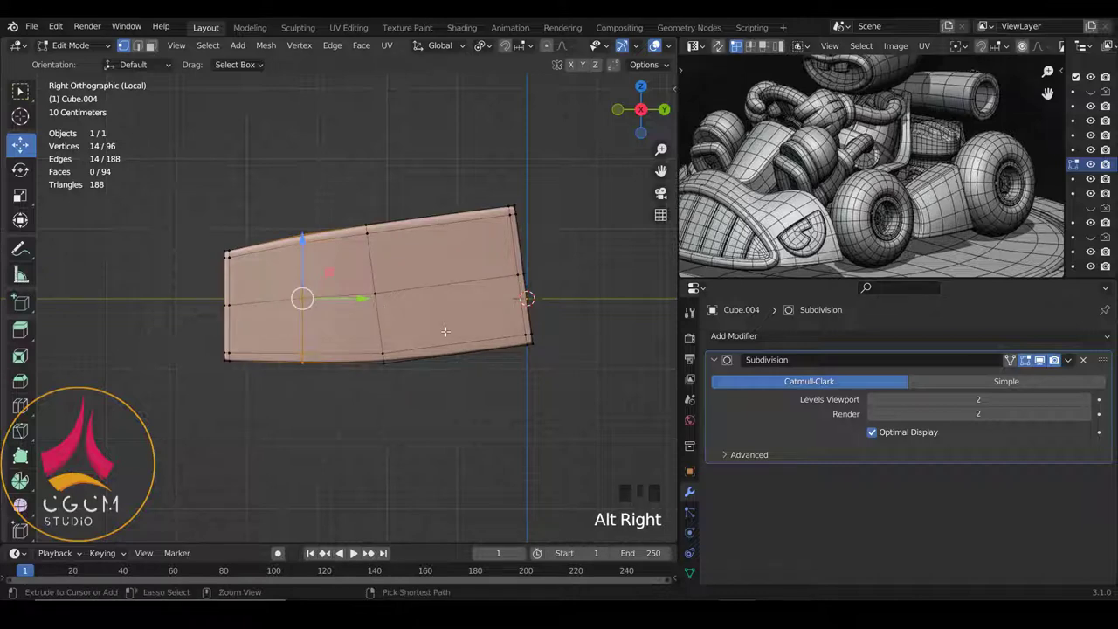
{"action": "key", "text": "ctrl+e"}
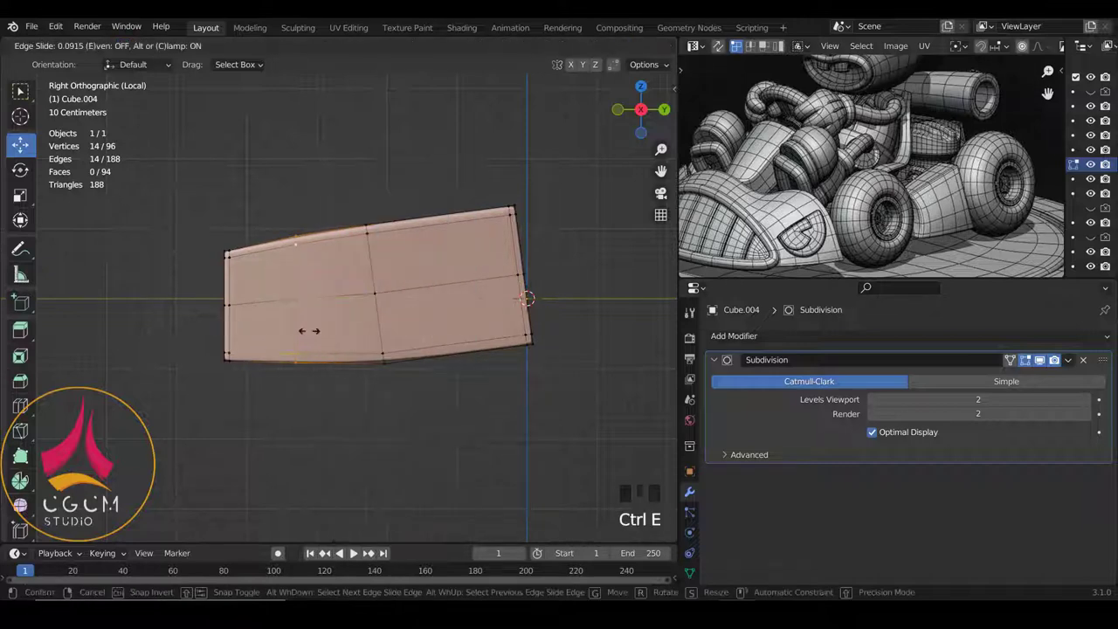
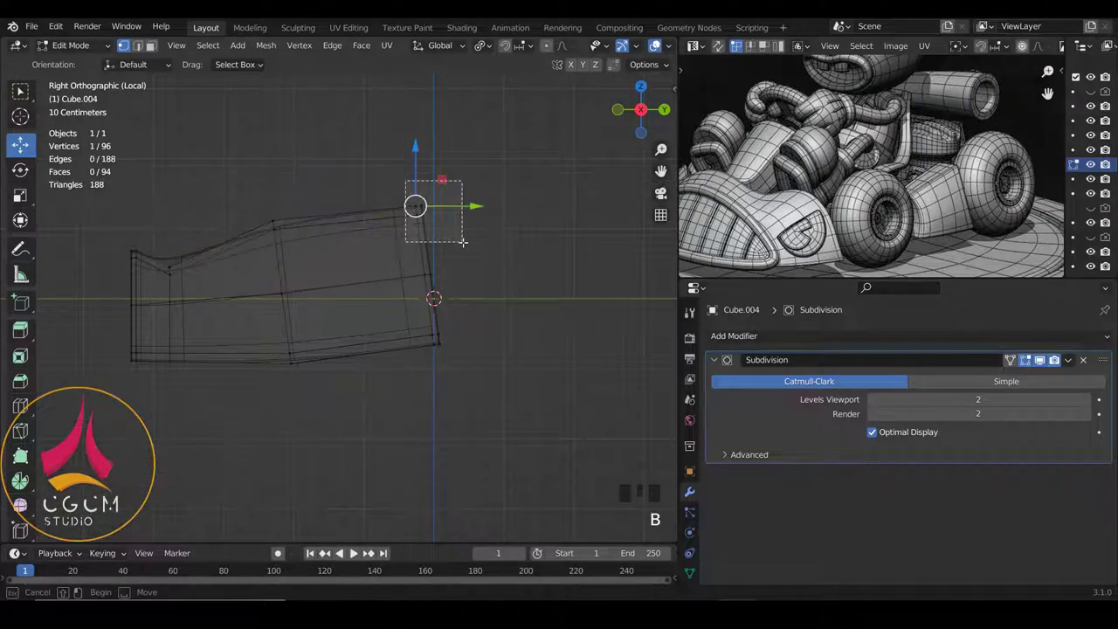
{"action": "scroll", "scroll_direction": "up", "scroll_amount": 3}
{"action": "key", "text": "r"}
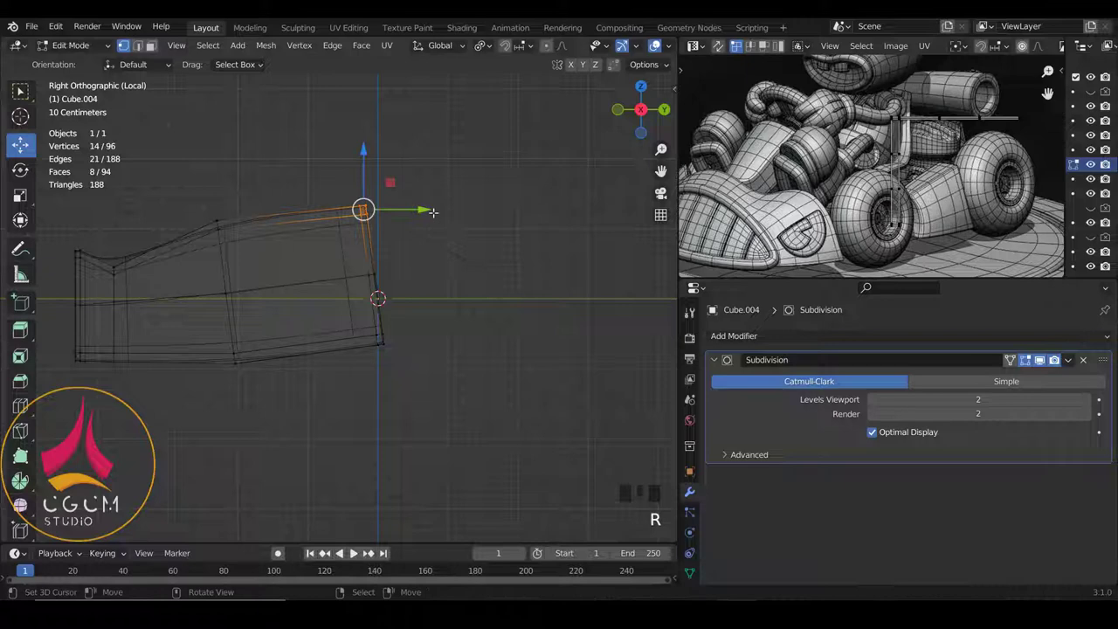
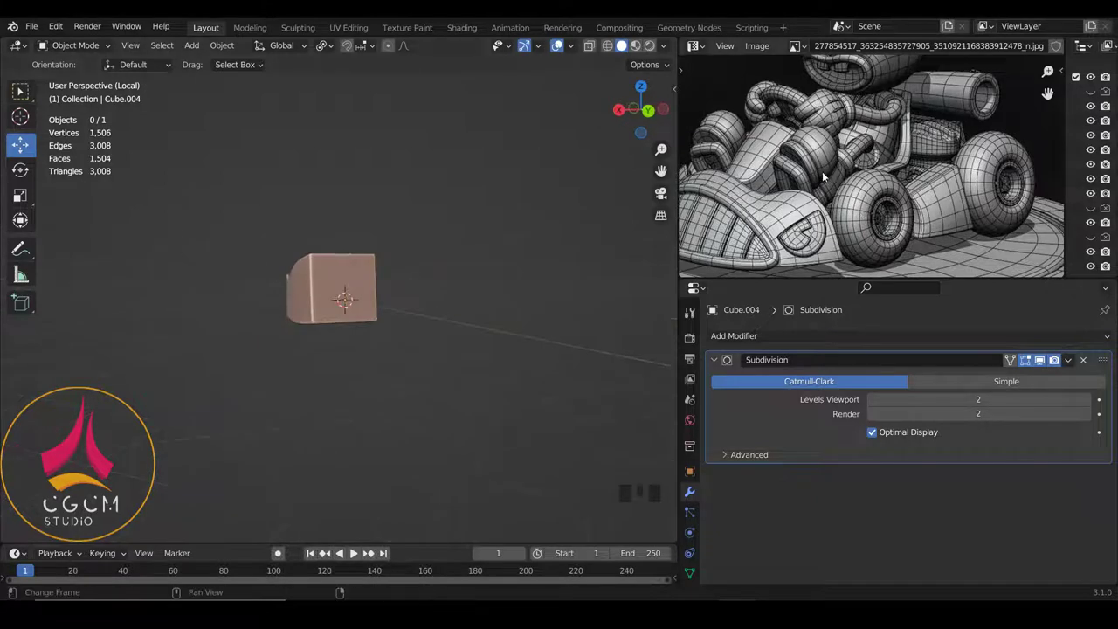
Step: Exit local view to show the whole kart again from the side
{"action": "left_click_drag", "start_coordinate": [403, 260], "coordinate": [246, 335]}
{"action": "key", "text": "KP_Divide"}
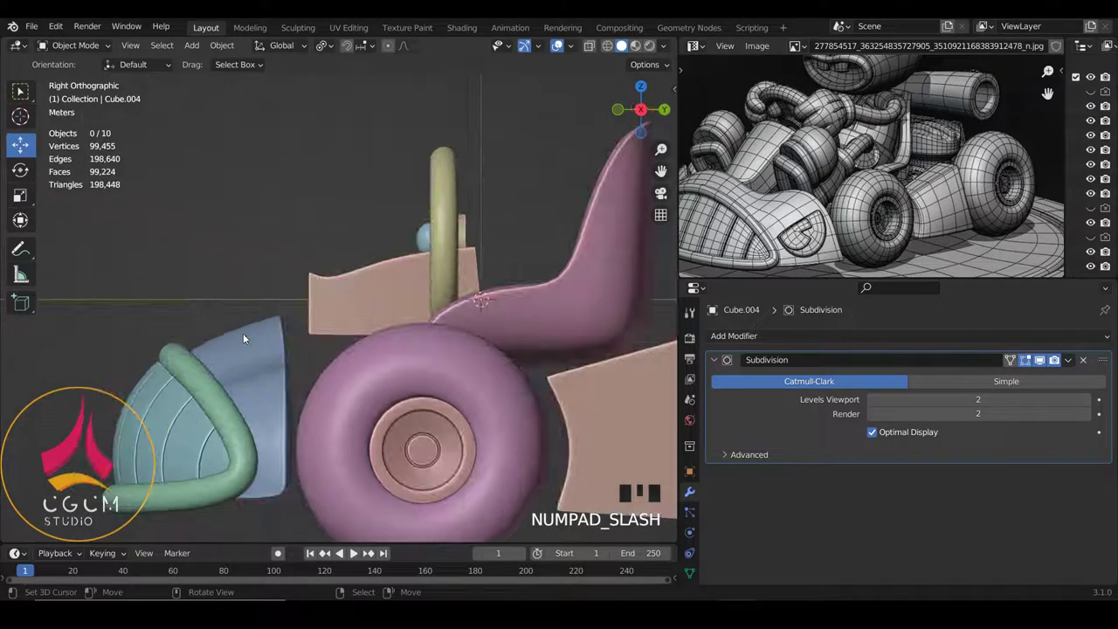
{"action": "scroll", "scroll_direction": "up", "scroll_amount": 3}
Step: Select the whole block's mesh and move it up so its end reaches the wheel hub
{"action": "scroll", "scroll_direction": "up", "scroll_amount": 3}
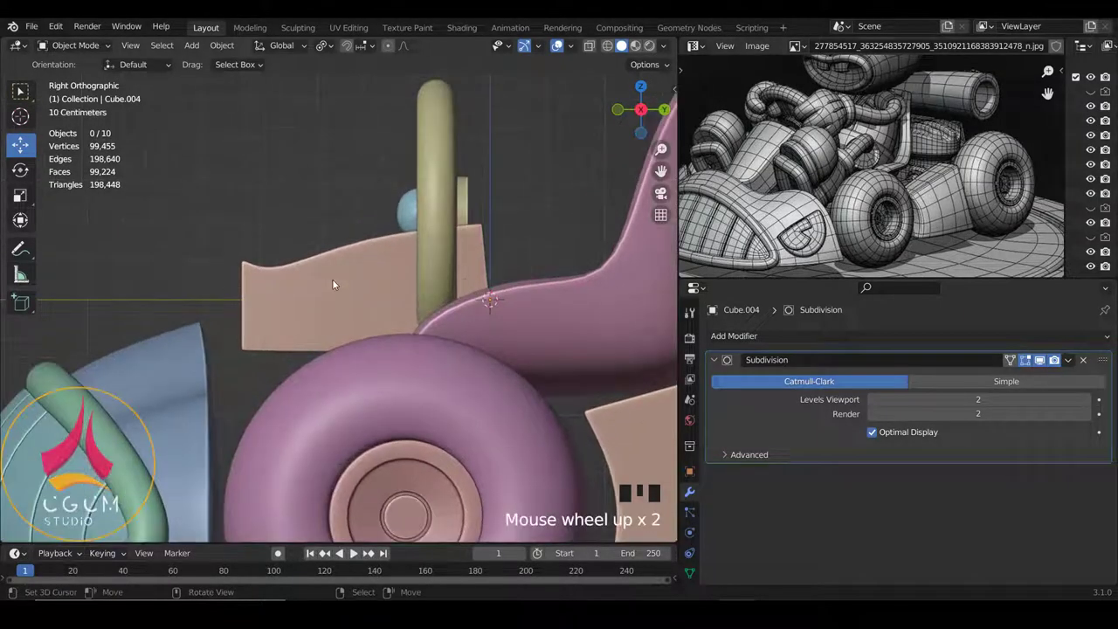
{"action": "right_click", "coordinate": [335, 283]}
{"action": "scroll", "scroll_direction": "down", "scroll_amount": 3}
{"action": "key", "text": "Tab"}
{"action": "key", "text": "a"}
{"action": "key", "text": "a"}
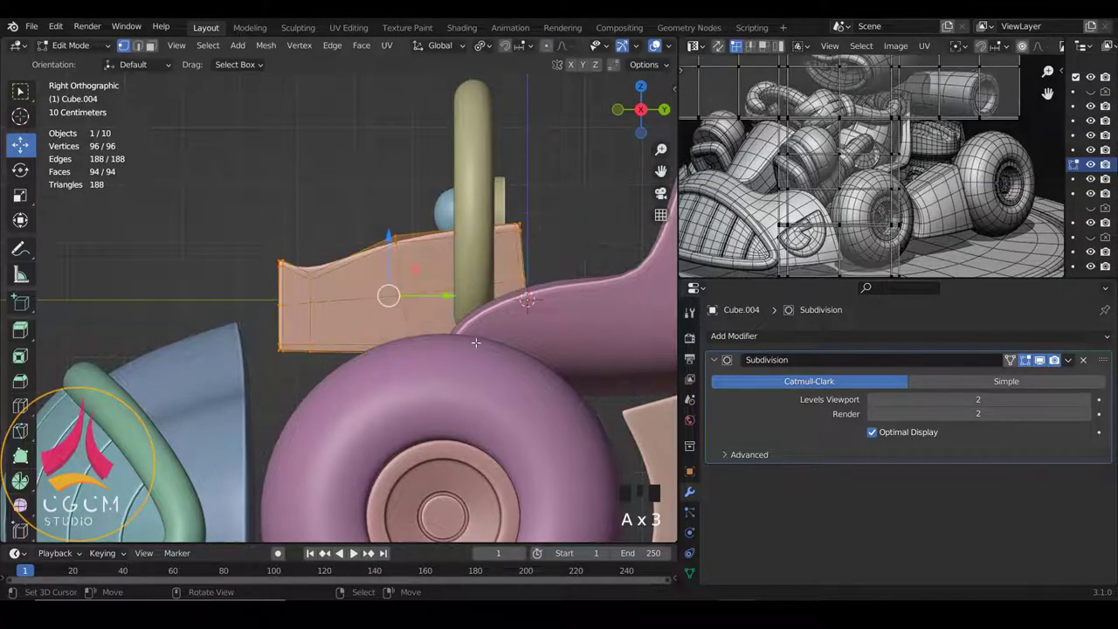
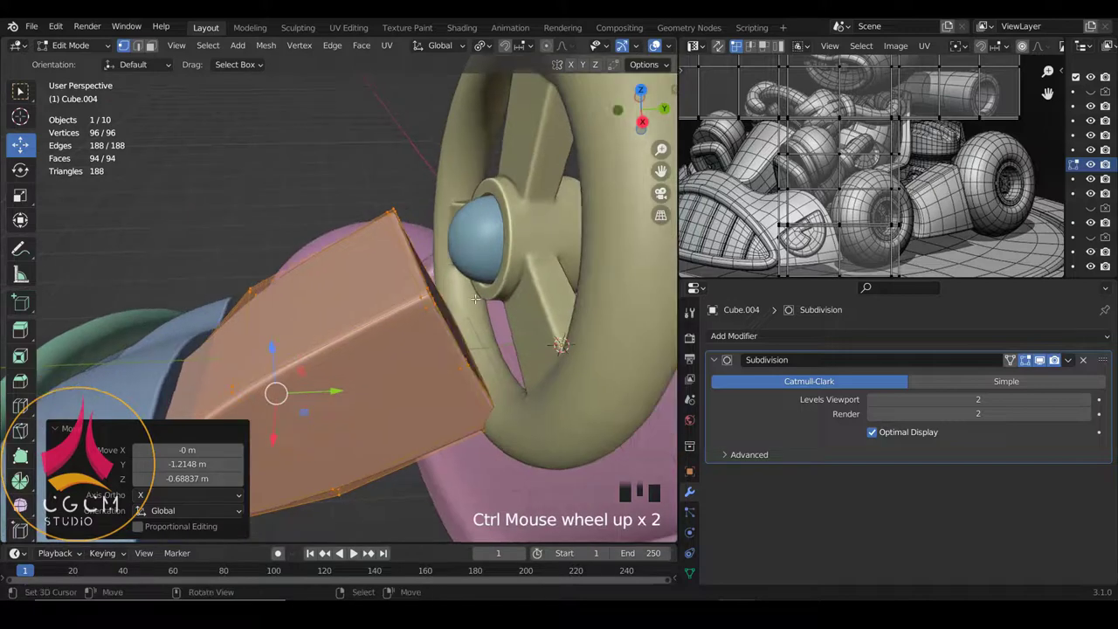
{"action": "scroll", "scroll_direction": "up", "scroll_amount": 3}
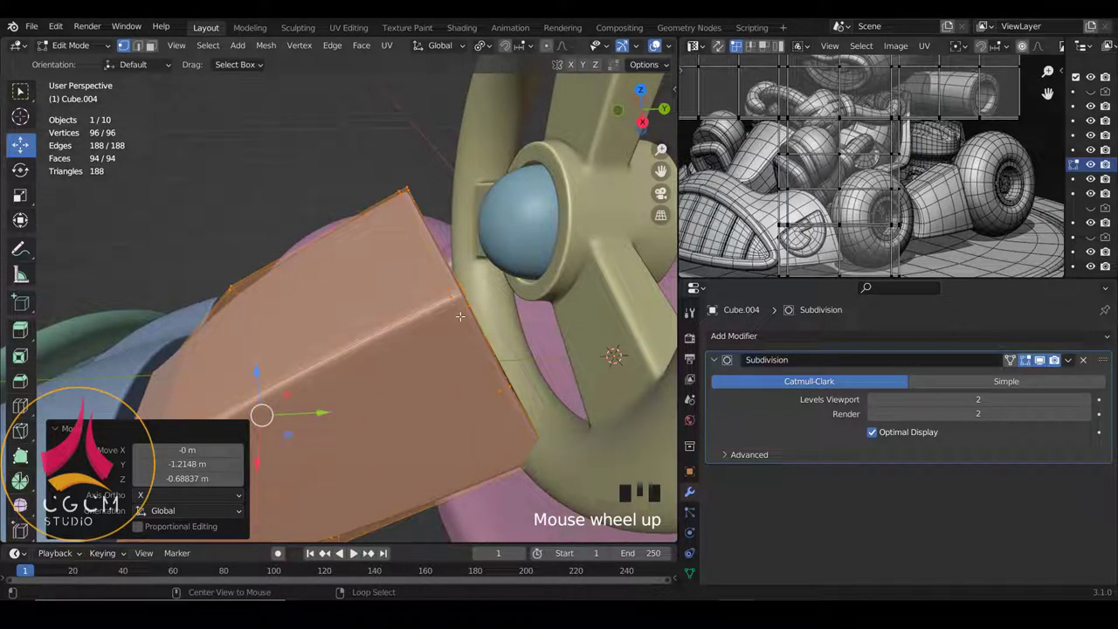
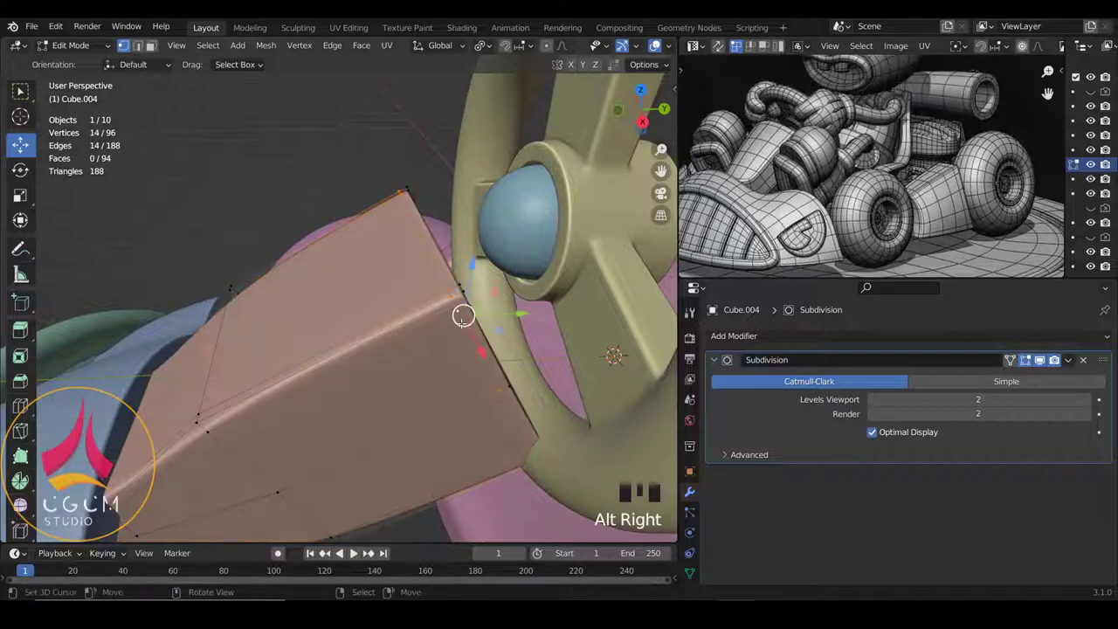
Step: Slide edge loops toward the block's end in edge select mode to keep its corners crisp
{"action": "key", "text": "ctrl+e"}
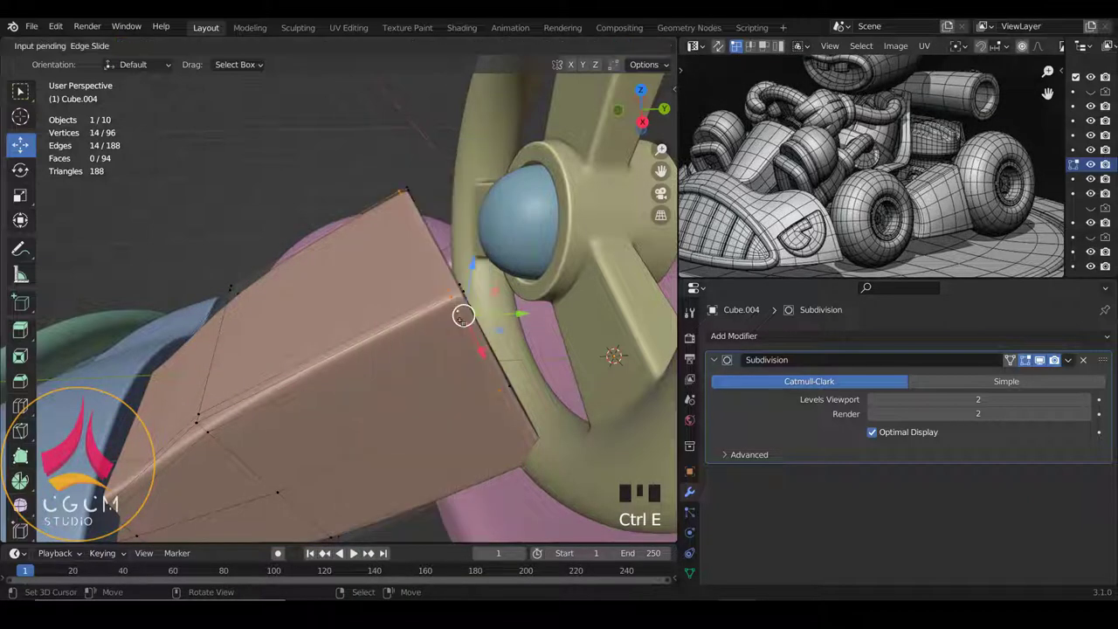
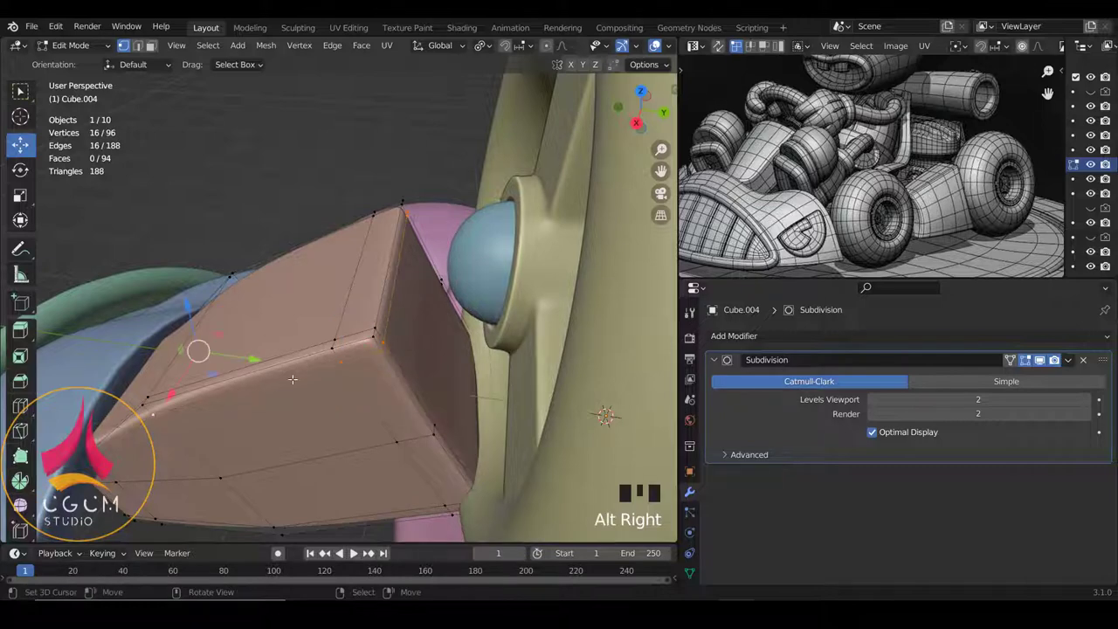
{"action": "key", "text": "ctrl+Tab"}
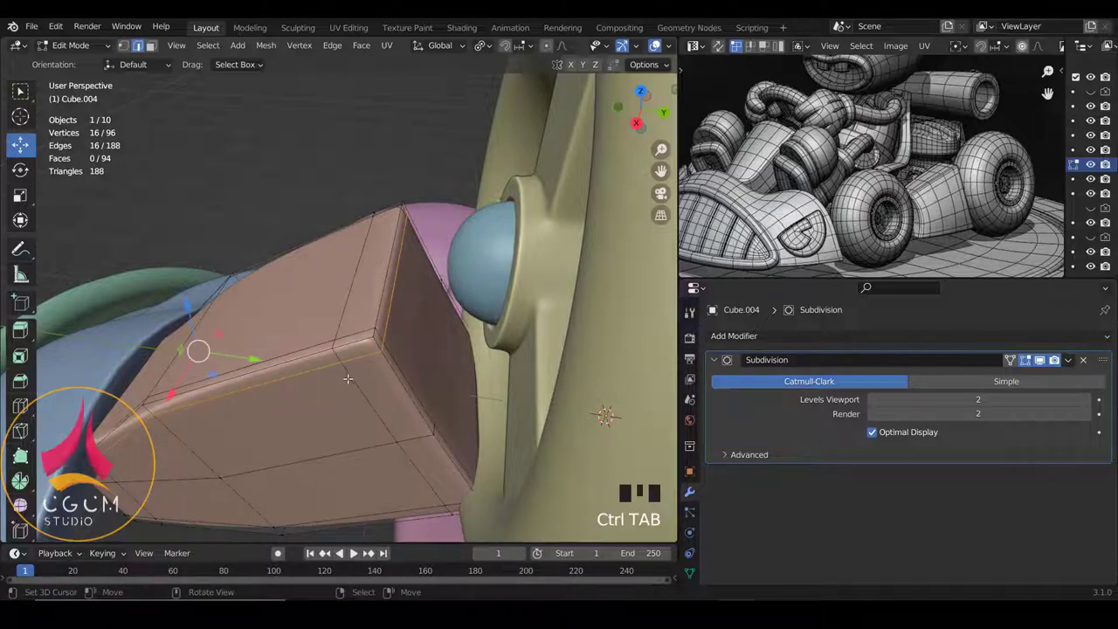
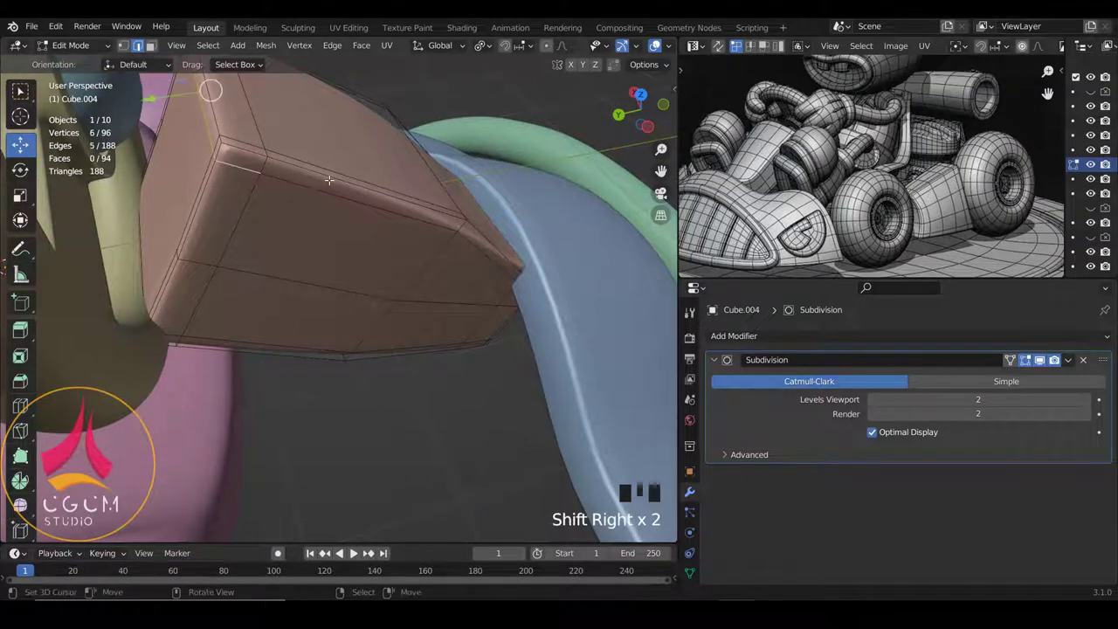
{"action": "key", "text": "ctrl+Tab"}
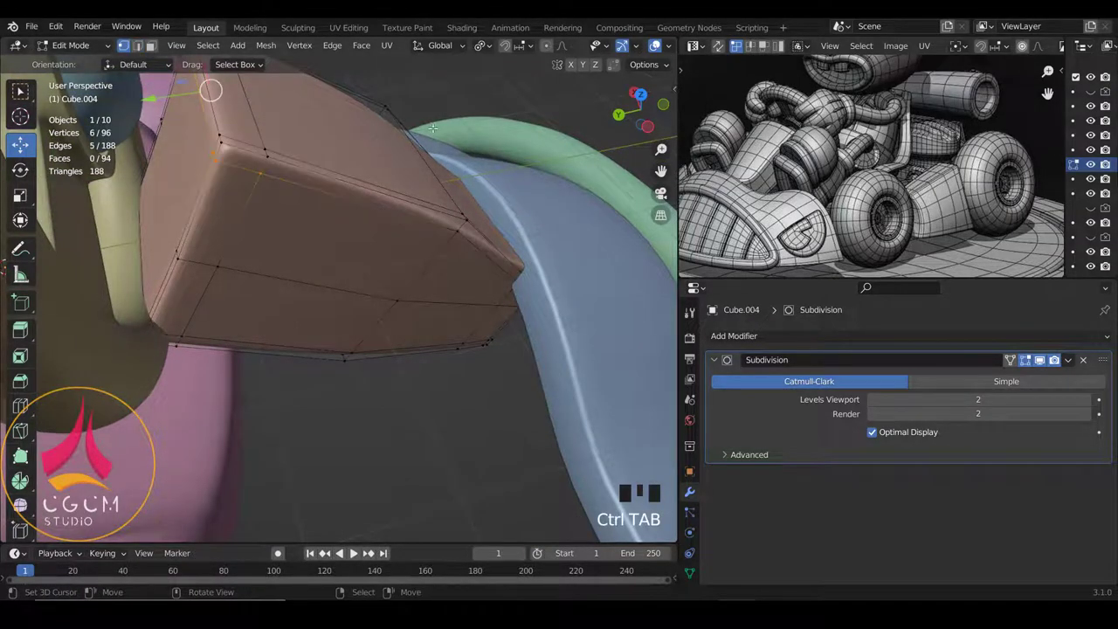
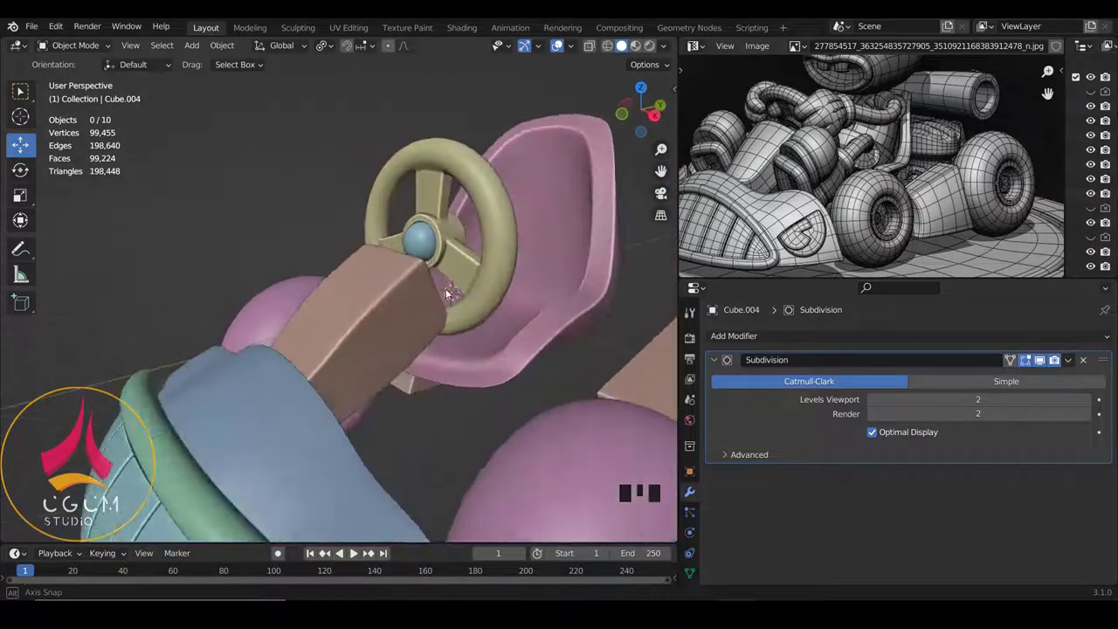
Step: In right side view, slide and raise an edge near the block's lower end
{"action": "key", "text": "KP_3"}
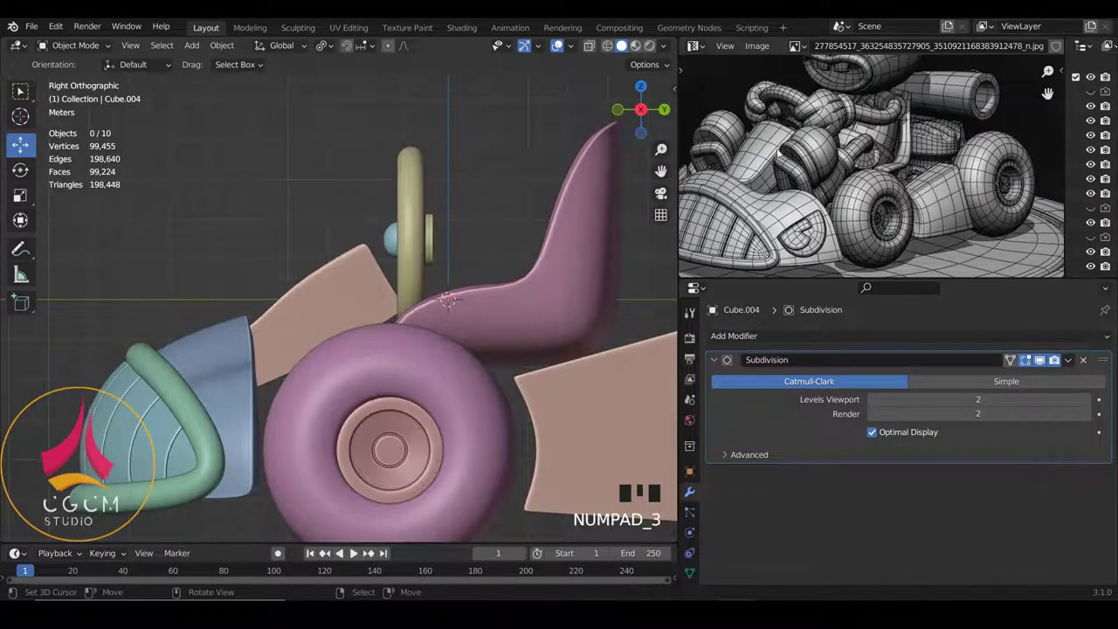
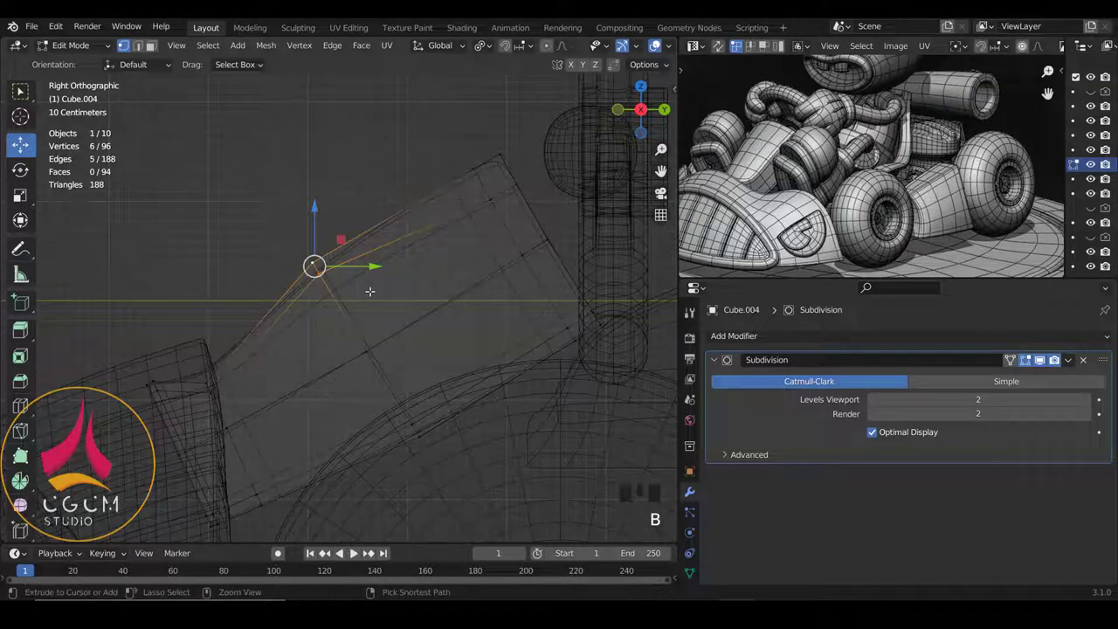
{"action": "key", "text": "ctrl+e"}
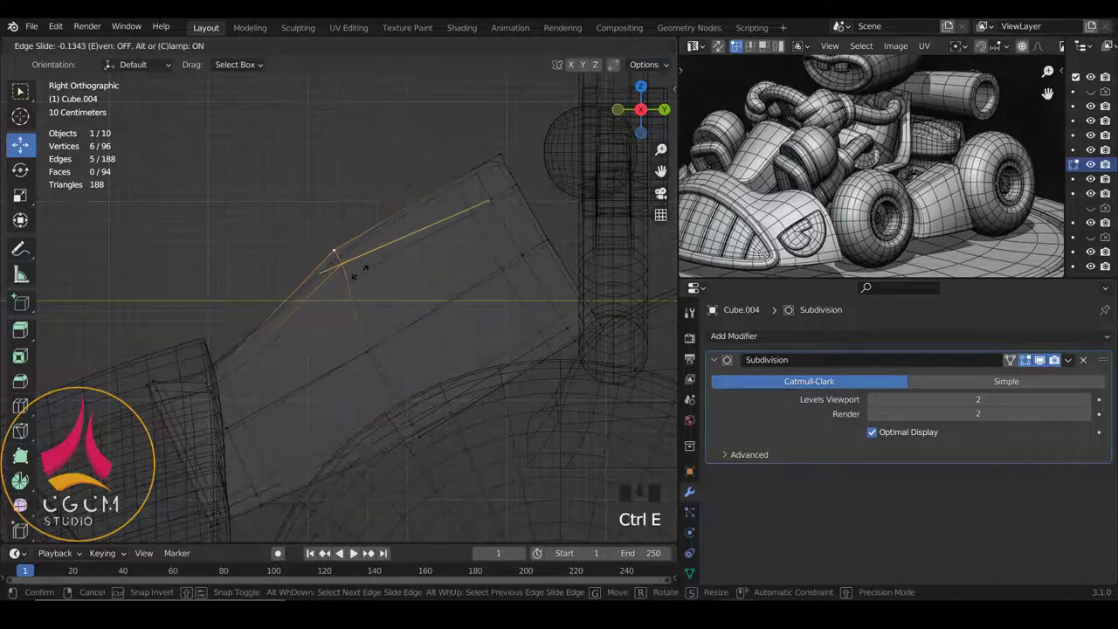
{"action": "key", "text": "ctrl+z"}
{"action": "key", "text": "g"}
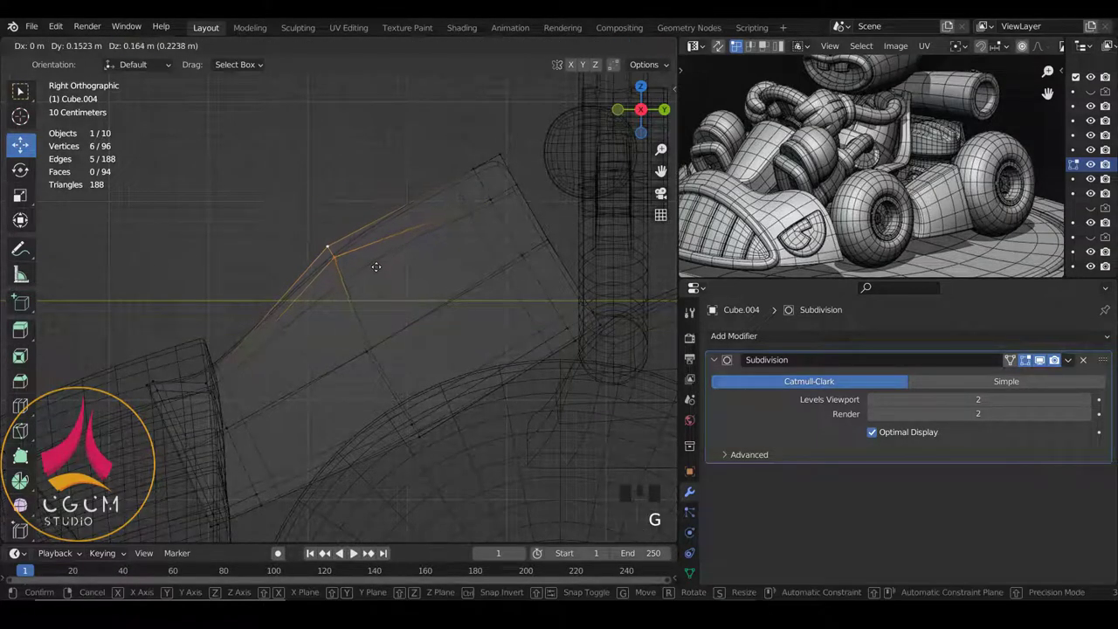
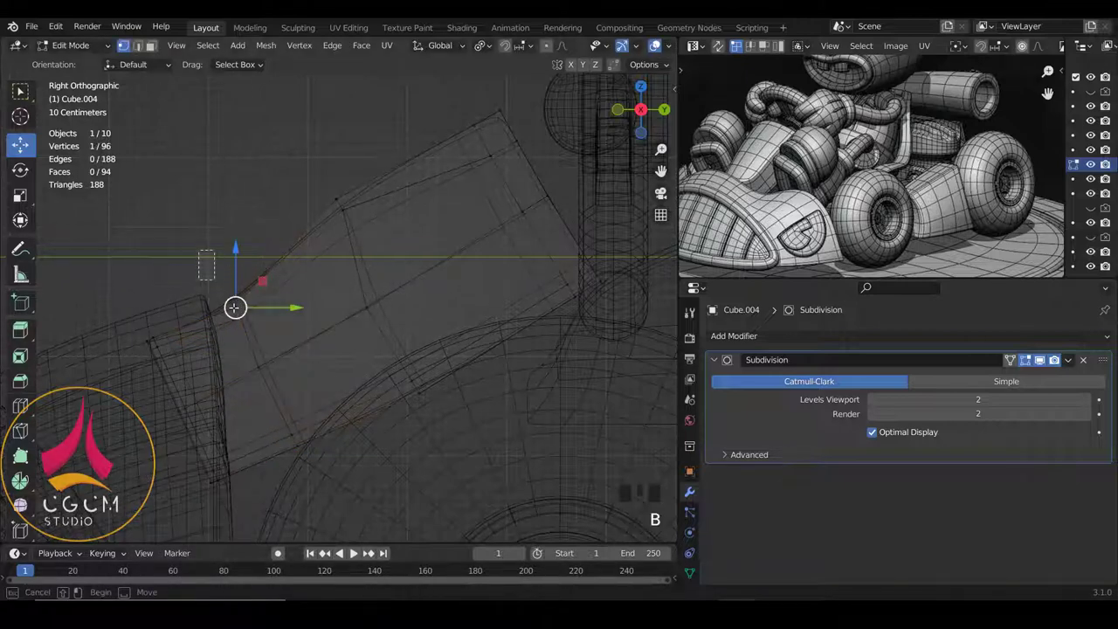
Step: Move the lower end vertices down toward the dashboard and leave Edit Mode
{"action": "key", "text": "g"}
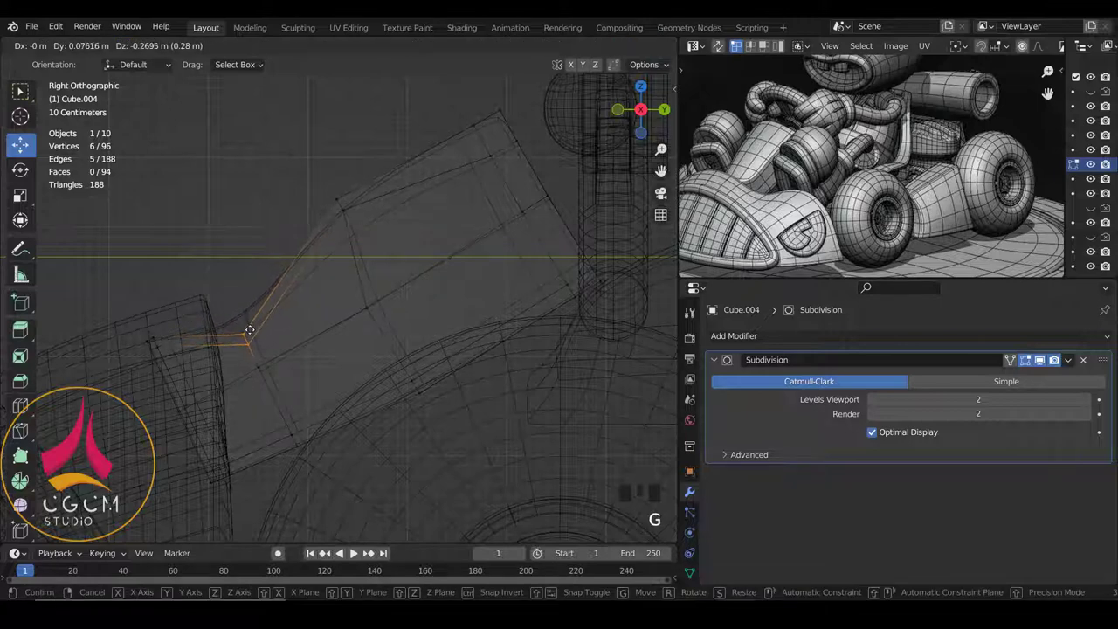
{"action": "key", "text": "z"}
{"action": "key", "text": "Tab"}
{"action": "scroll", "scroll_direction": "down", "scroll_amount": 3}
{"action": "key", "text": "a"}
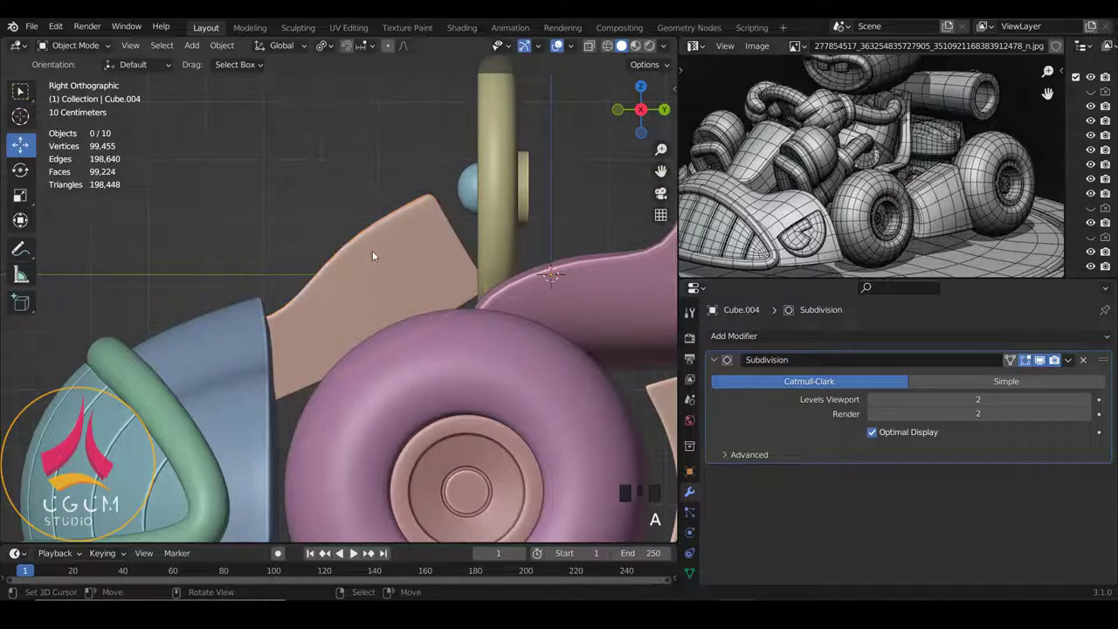
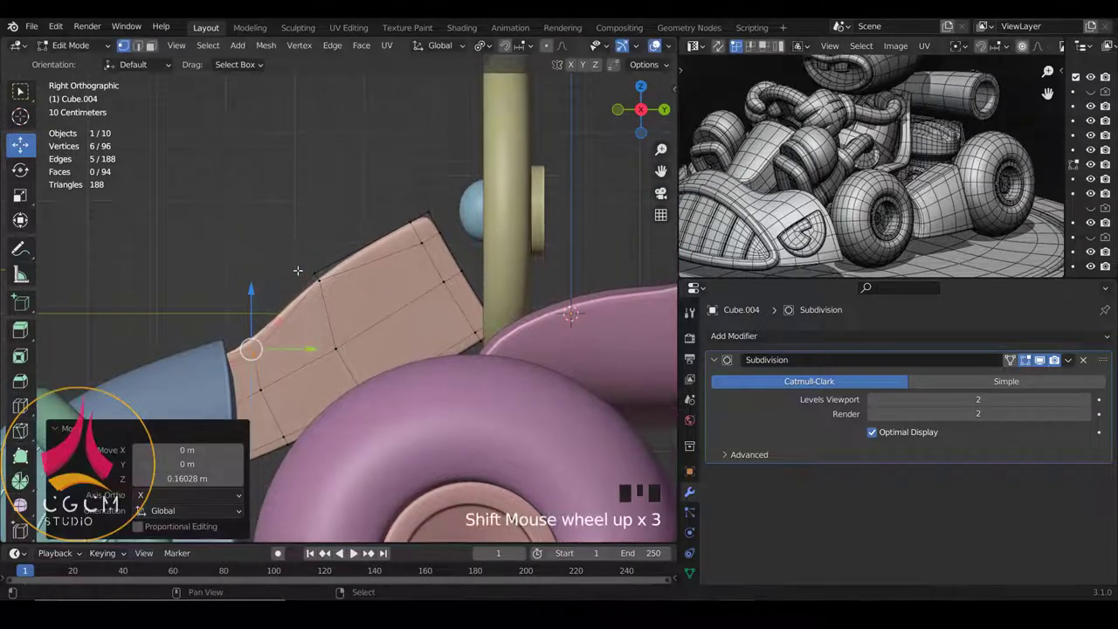
Step: With X-ray on, rotate the upper end faces about 12.8° flush to the column and leave Edit Mode
{"action": "scroll", "scroll_direction": "up", "scroll_amount": 3}
{"action": "key", "text": "z"}
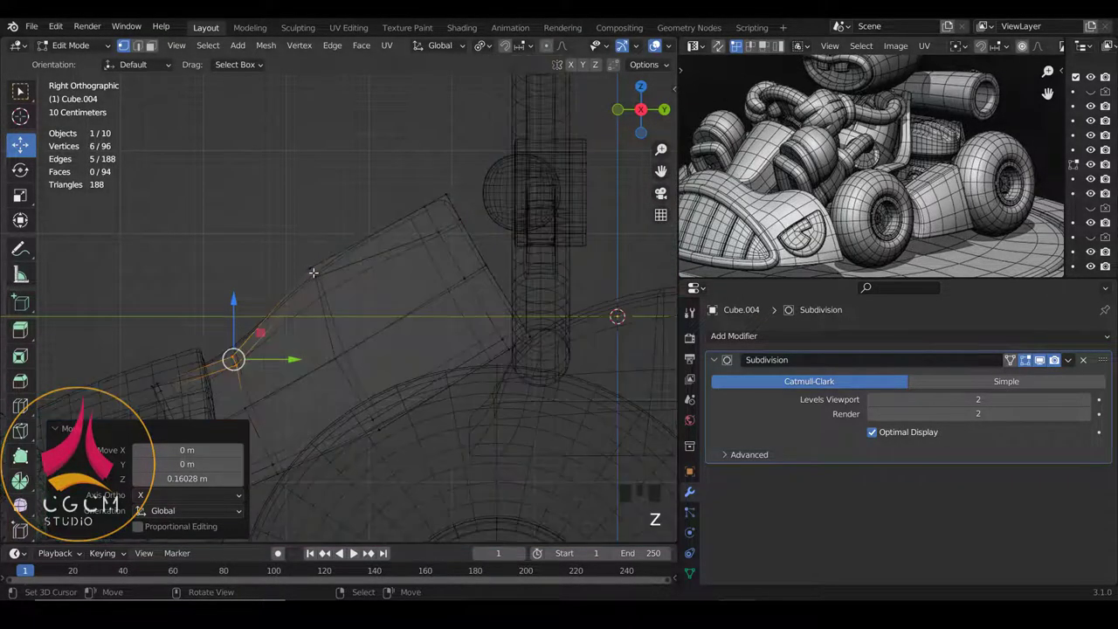
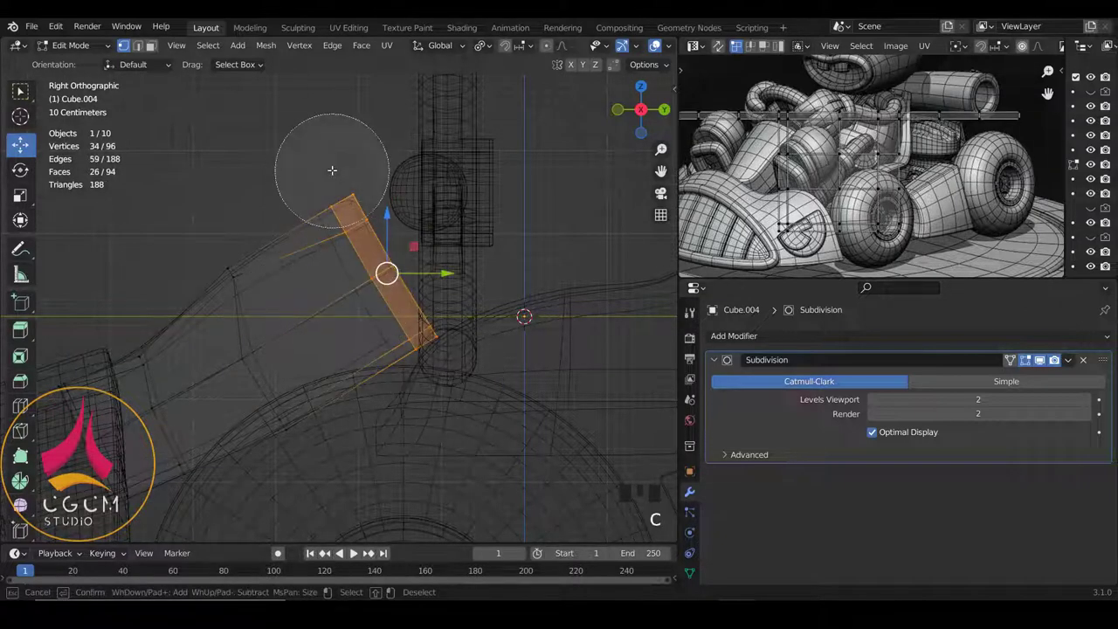
{"action": "key", "text": "r"}
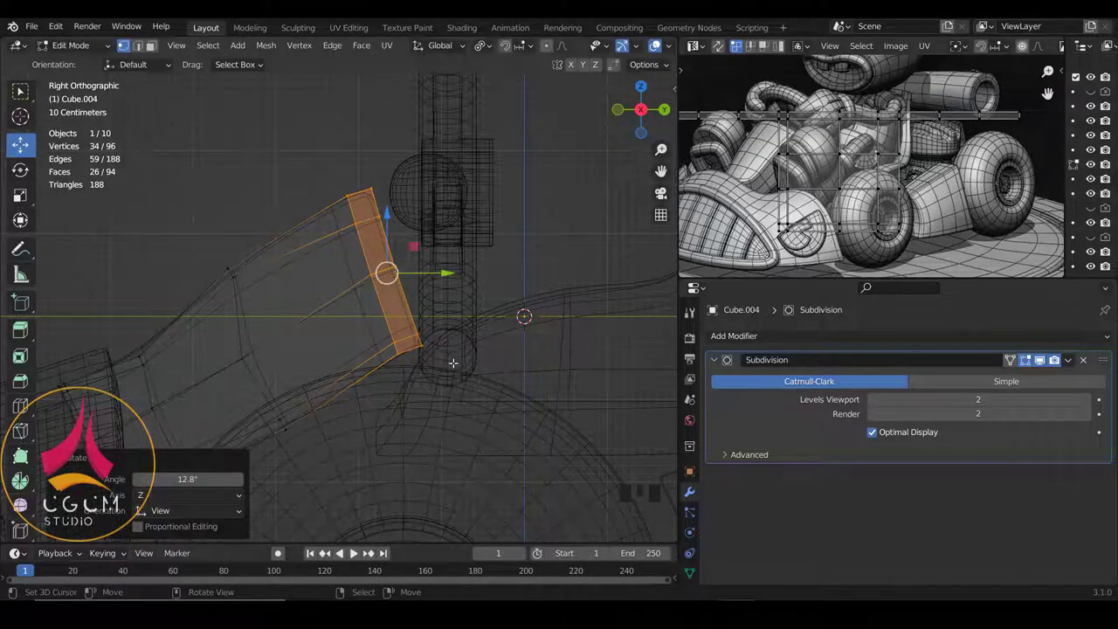
{"action": "key", "text": "z"}
{"action": "key", "text": "Tab"}
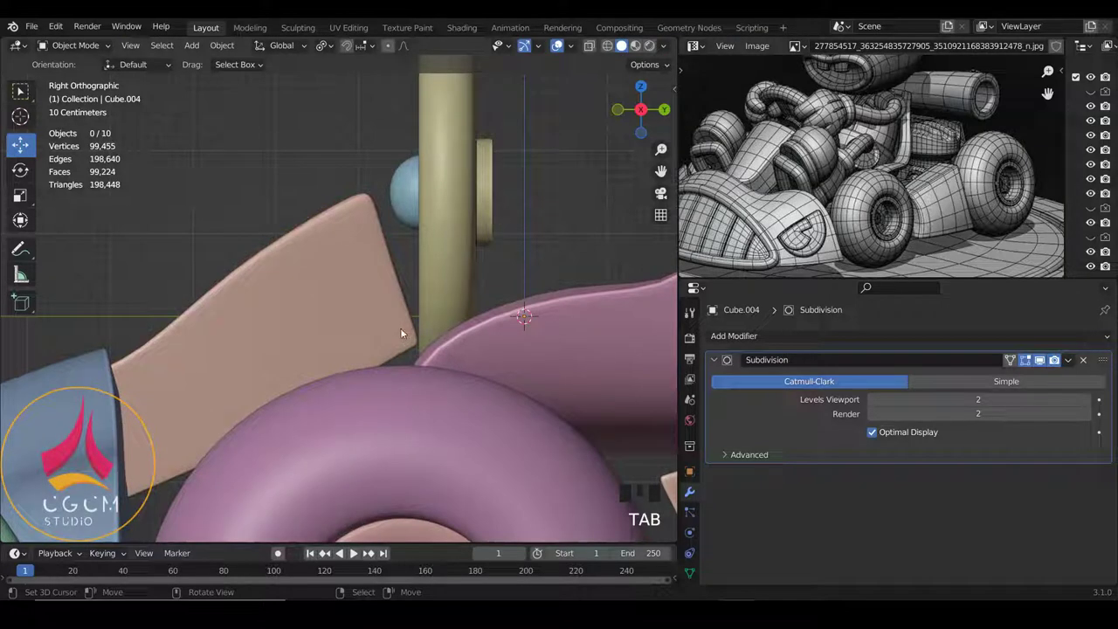
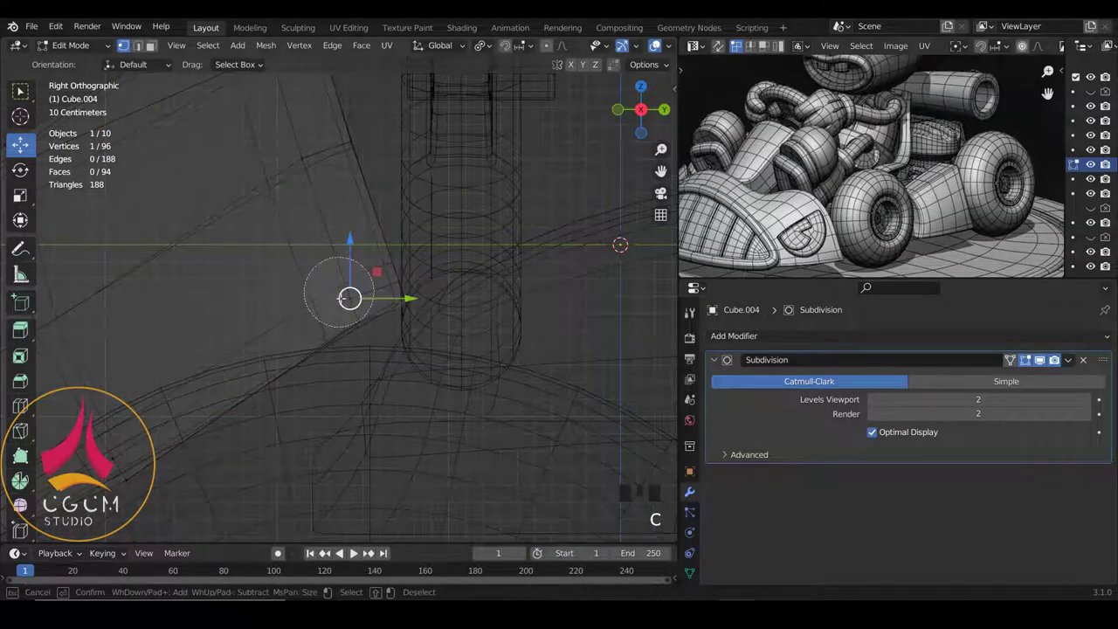
Step: Move Cube.004's lower geometry to taper the block downward, then leave local view
{"action": "key", "text": "g"}
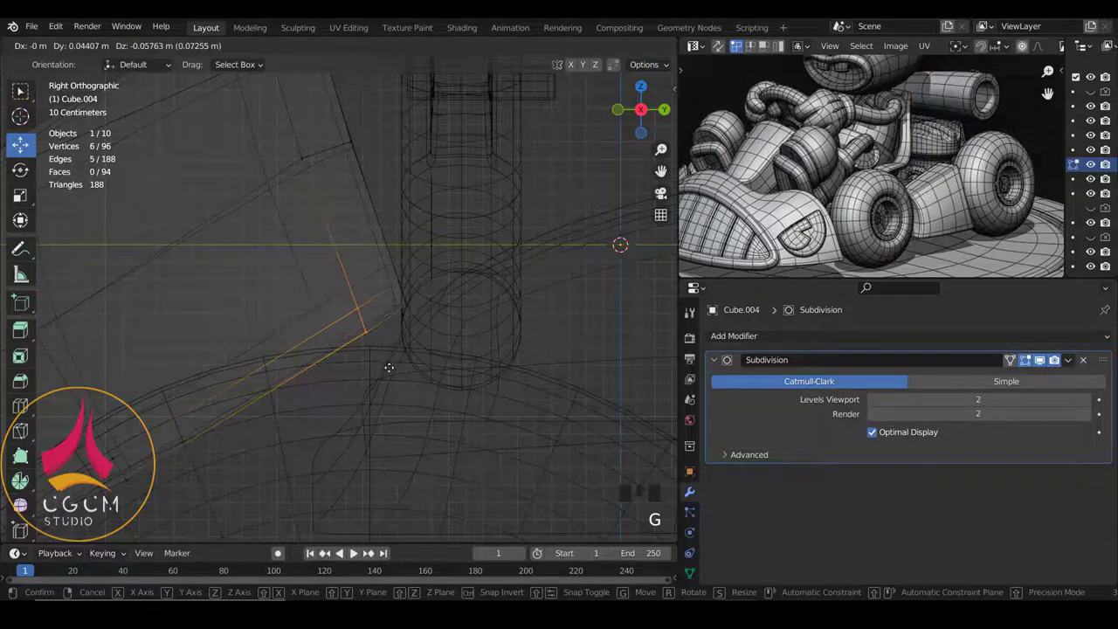
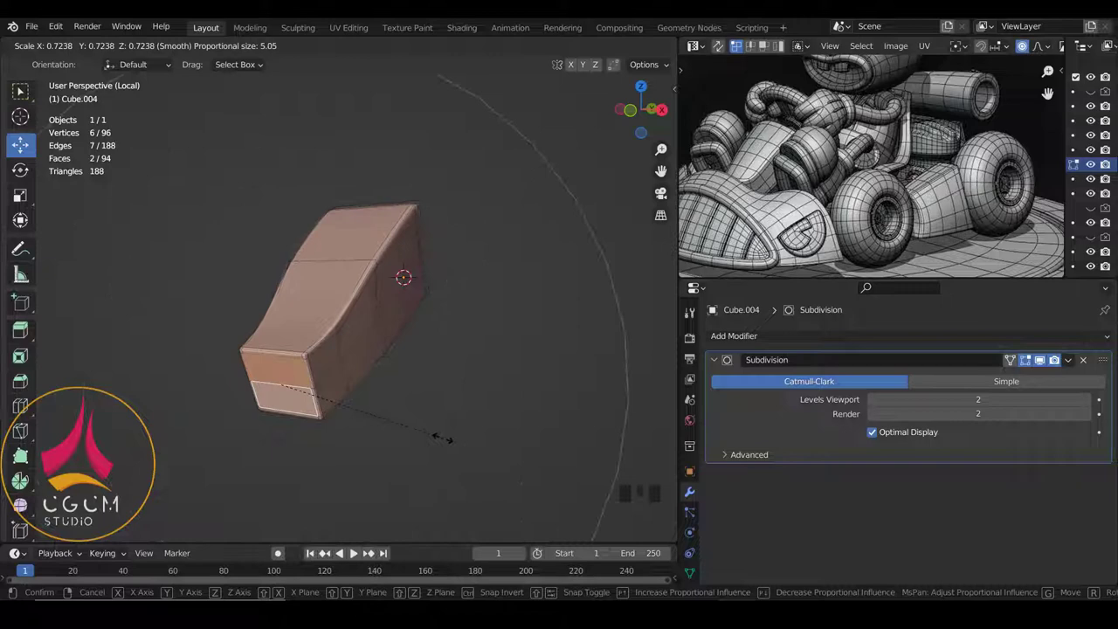
{"action": "key", "text": "Tab"}
{"action": "left_click_drag", "start_coordinate": [491, 331], "coordinate": [472, 352]}
{"action": "key", "text": "KP_Divide"}
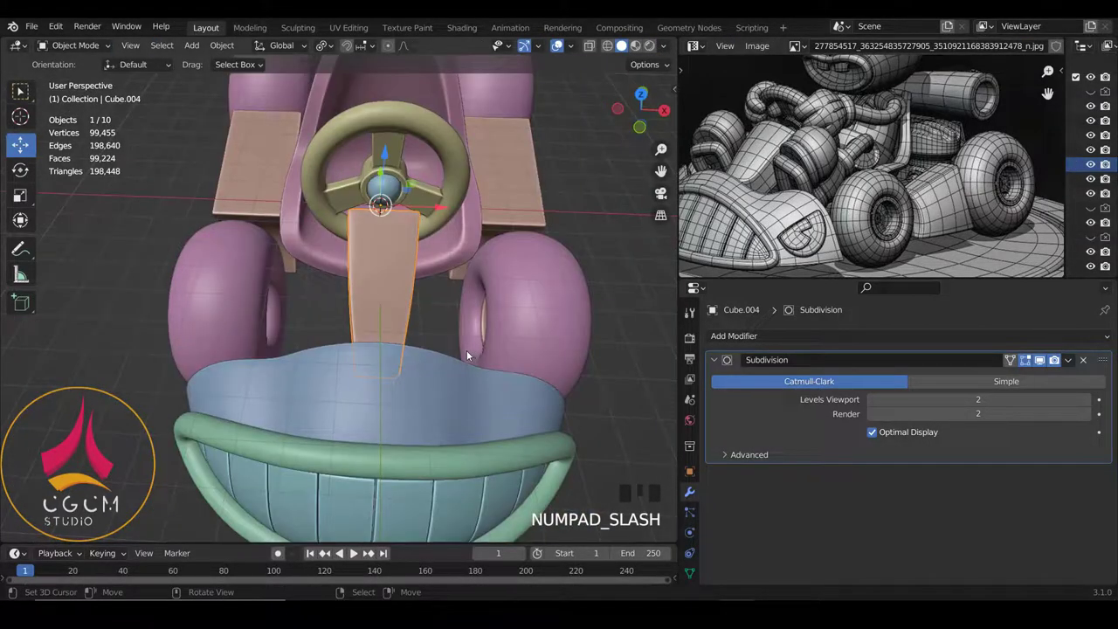
Step: View the kart from the front, then switch to Right Ortho side view on the dashboard
{"action": "key", "text": "KP_1"}
{"action": "key", "text": "a"}
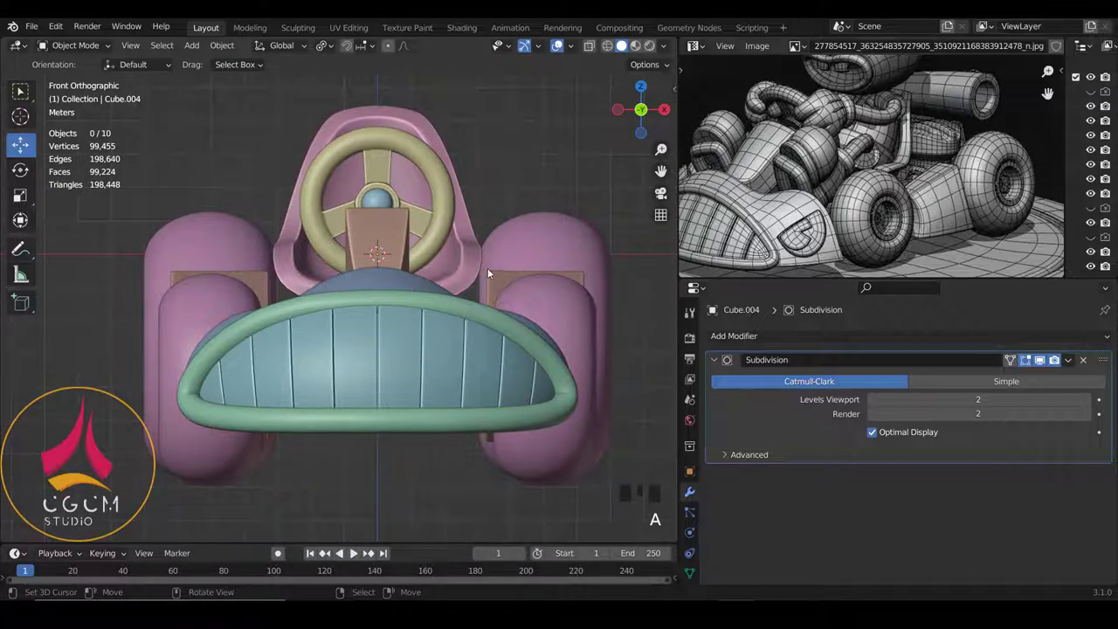
{"action": "left_click_drag", "start_coordinate": [531, 272], "coordinate": [421, 286]}
{"action": "key", "text": "KP_3"}
{"action": "scroll", "scroll_direction": "up", "scroll_amount": 3}
Step: Reshape Cube.004's vertices into a thicker angled wedge and deselect everything
{"action": "key", "text": "Tab"}
{"action": "key", "text": "a"}
{"action": "key", "text": "a"}
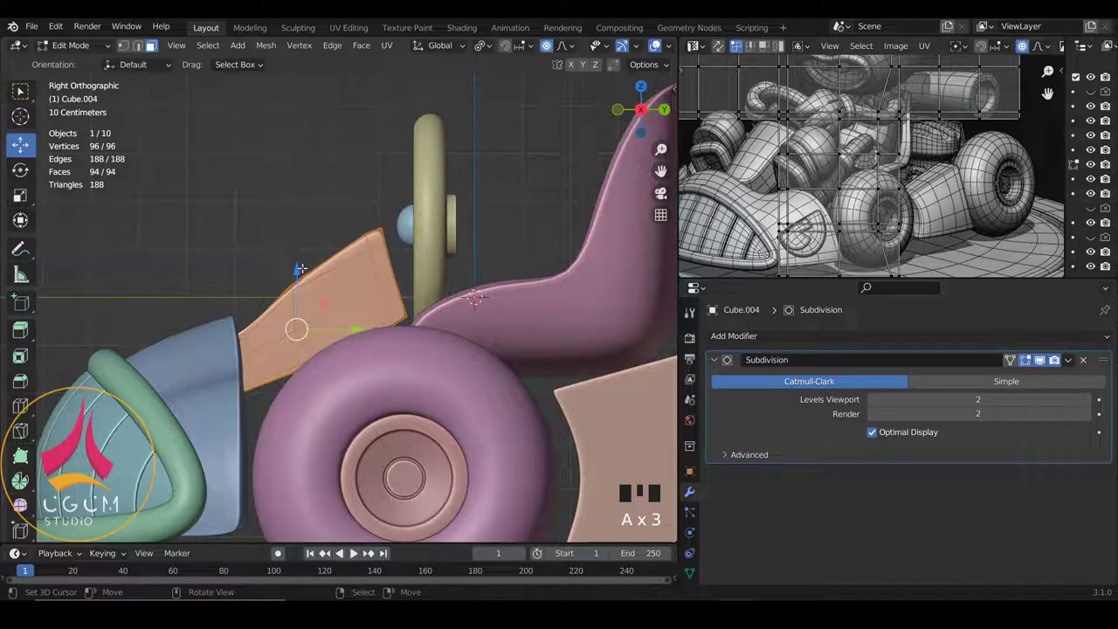
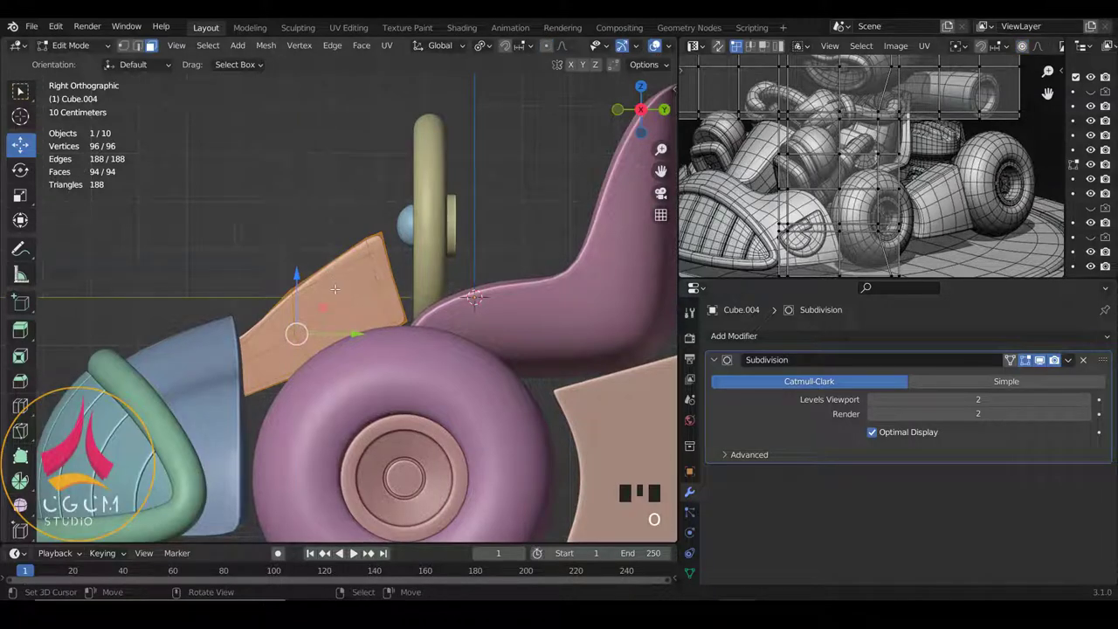
{"action": "key", "text": "Tab"}
{"action": "key", "text": "a"}
{"action": "key", "text": "a"}
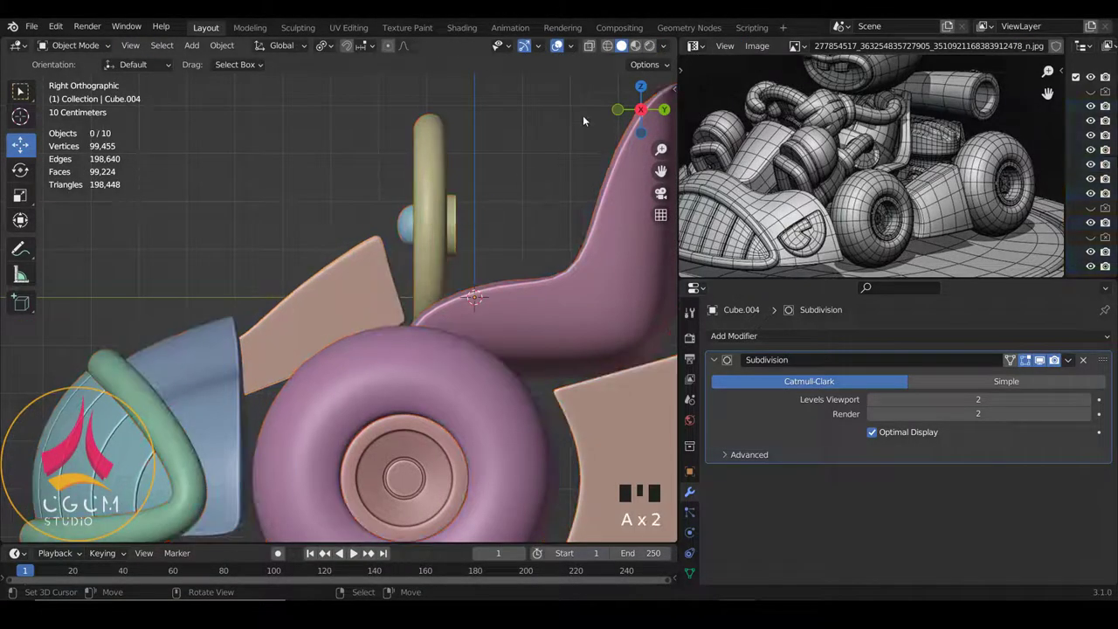
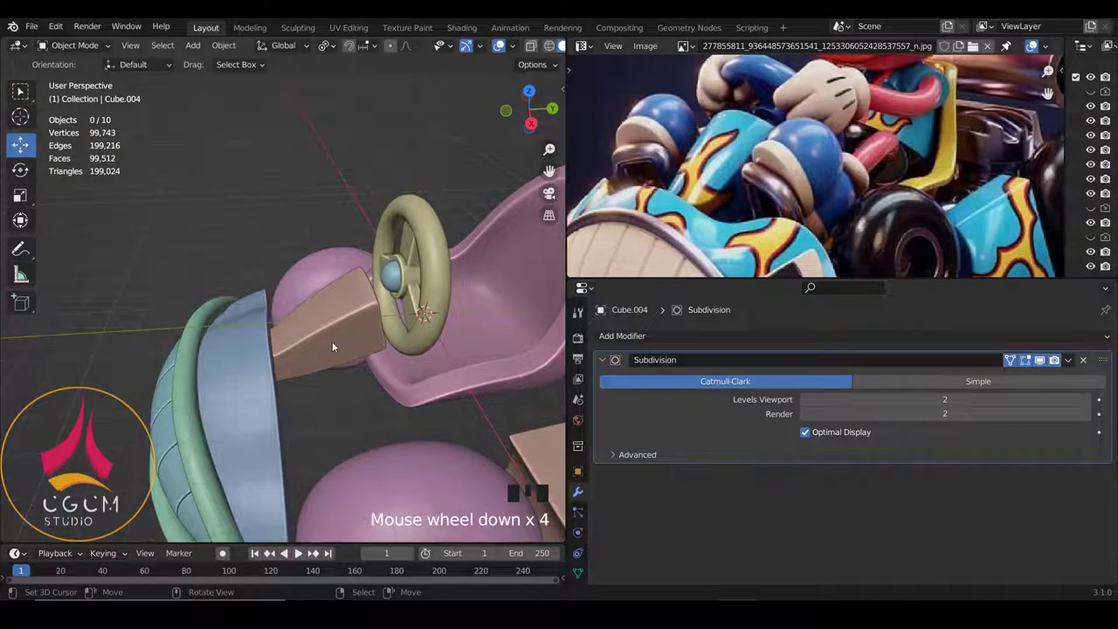
Step: Inspect the dashboard wedge in wireframe Edit Mode from the side and orbiting around it
{"action": "key", "text": "KP_3"}
{"action": "scroll", "scroll_direction": "up", "scroll_amount": 3}
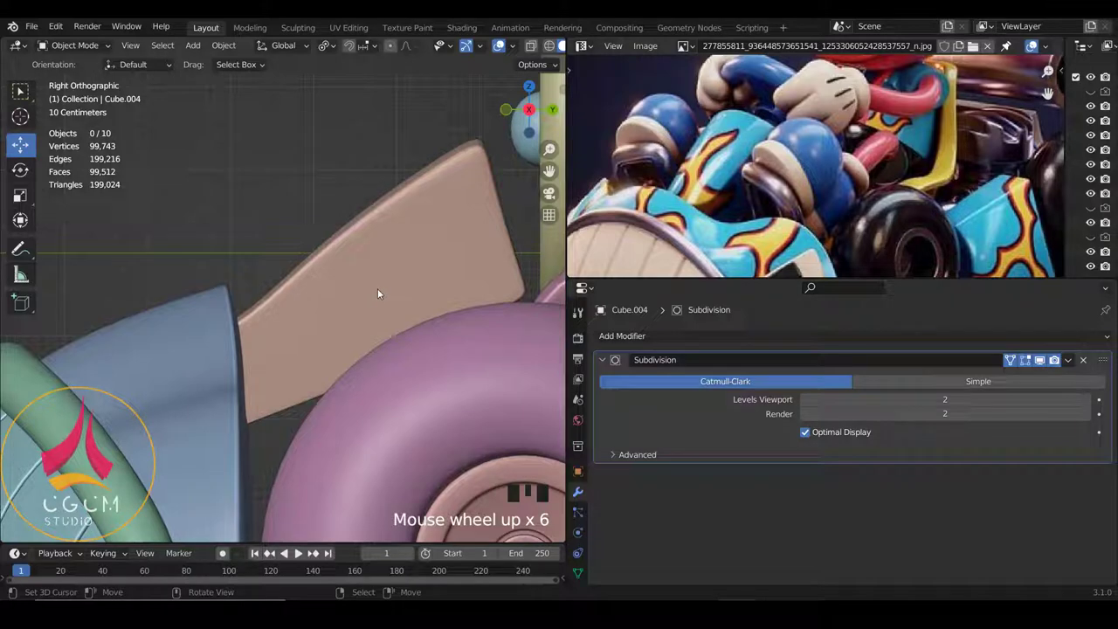
{"action": "right_click", "coordinate": [355, 291]}
{"action": "key", "text": "Tab"}
{"action": "key", "text": "z"}
{"action": "scroll", "scroll_direction": "down", "scroll_amount": 3}
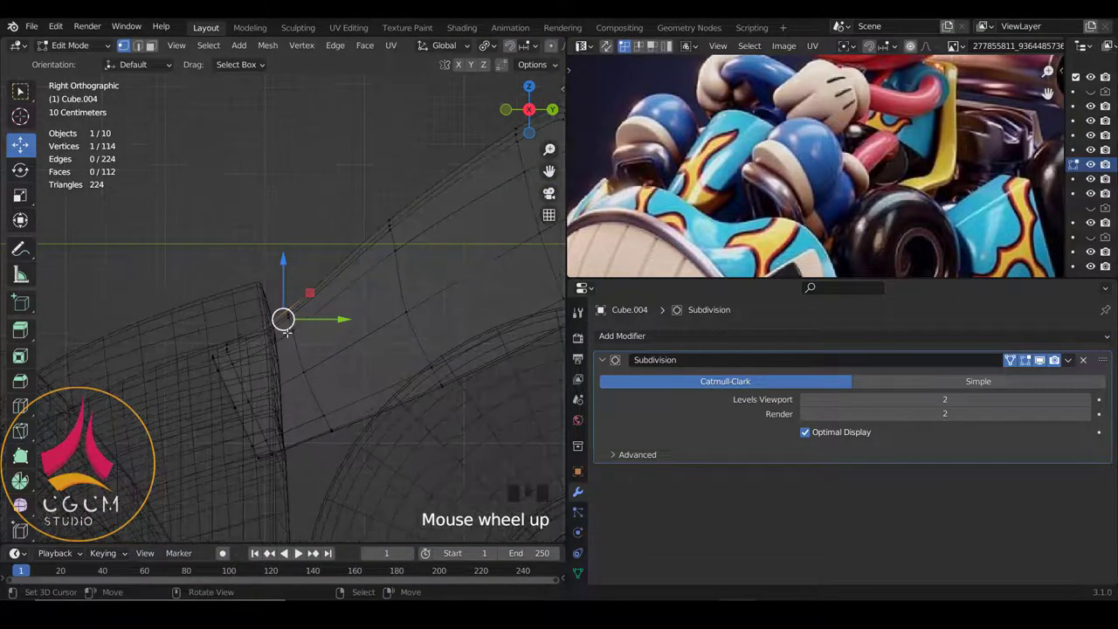
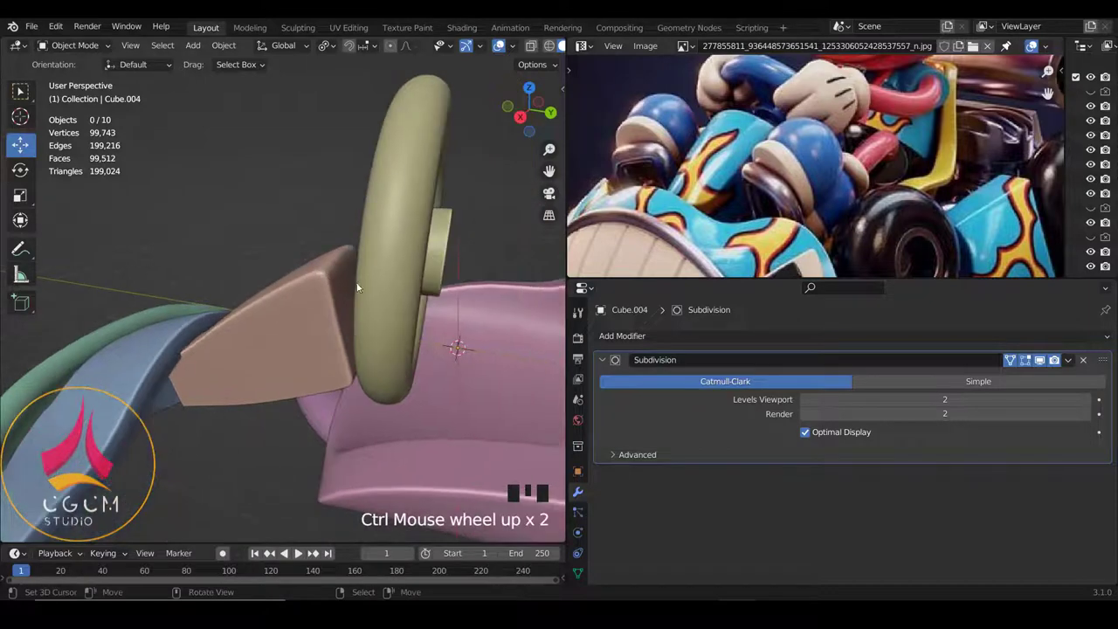
{"action": "scroll", "scroll_direction": "down", "scroll_amount": 3}
{"action": "left_click_drag", "start_coordinate": [307, 308], "coordinate": [324, 285]}
{"action": "scroll", "scroll_direction": "down", "scroll_amount": 3}
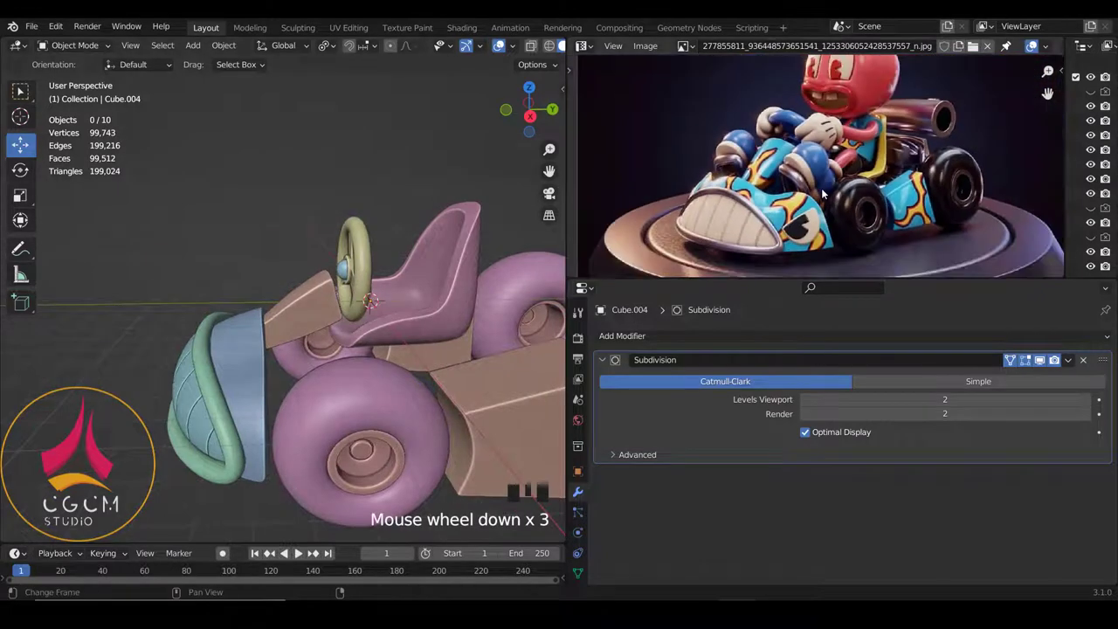
Step: Bring up the Image Editor's file browser on the kart reference images folder
{"action": "left_click_drag", "start_coordinate": [302, 326], "coordinate": [973, 46]}
{"action": "left_click_drag", "start_coordinate": [973, 47], "coordinate": [917, 83]}
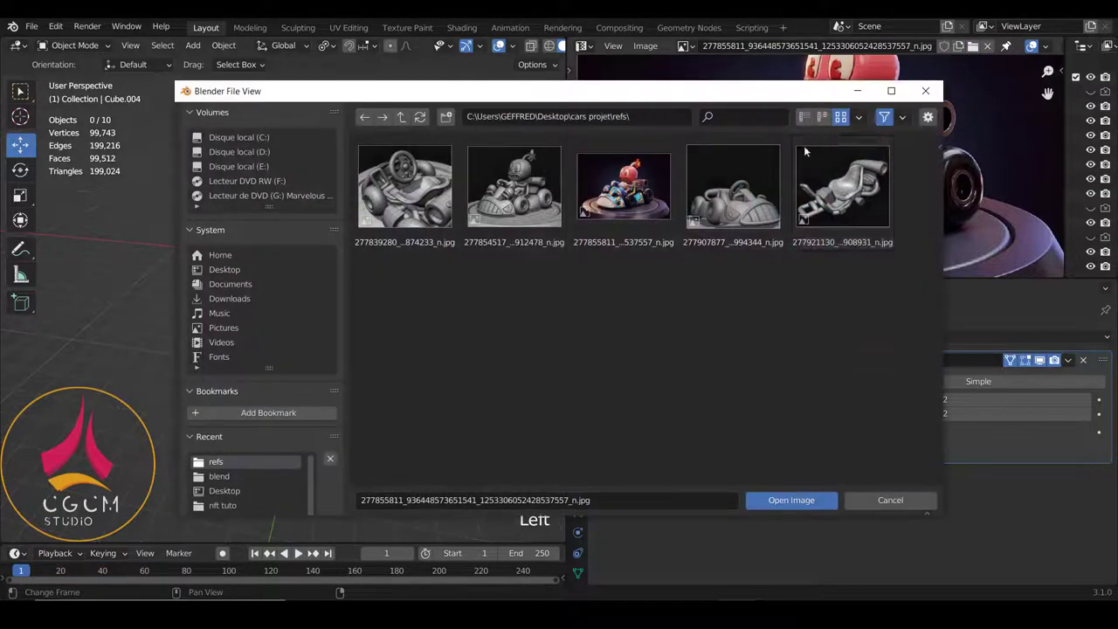
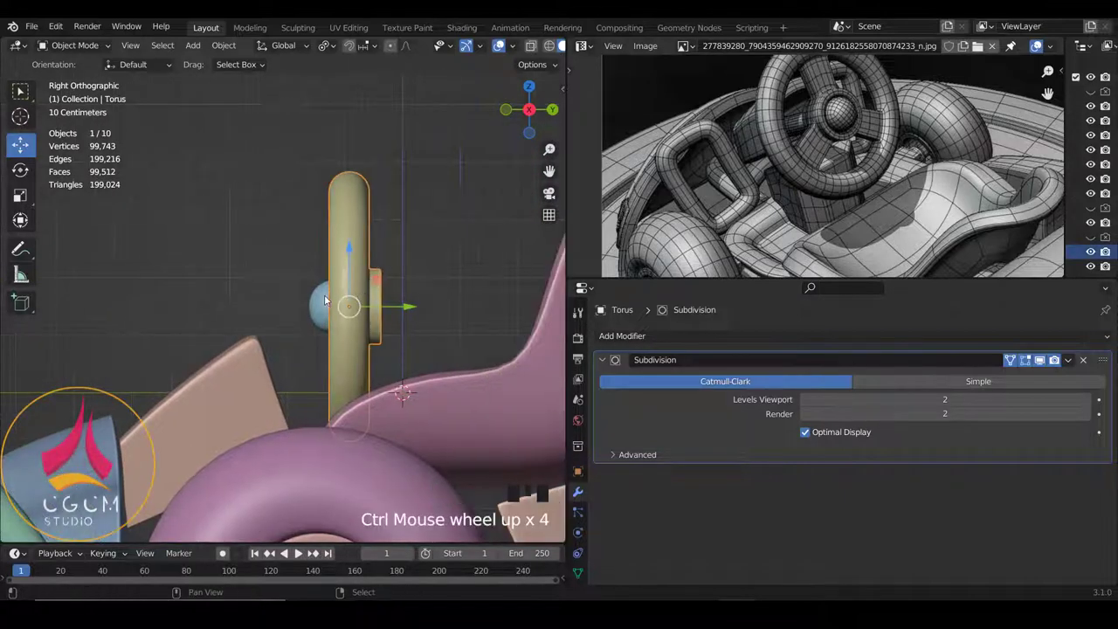
Step: Select the Torus with hub Cube.001 and rotate them 180 degrees to flip the wheel
{"action": "right_click", "coordinate": [325, 299]}
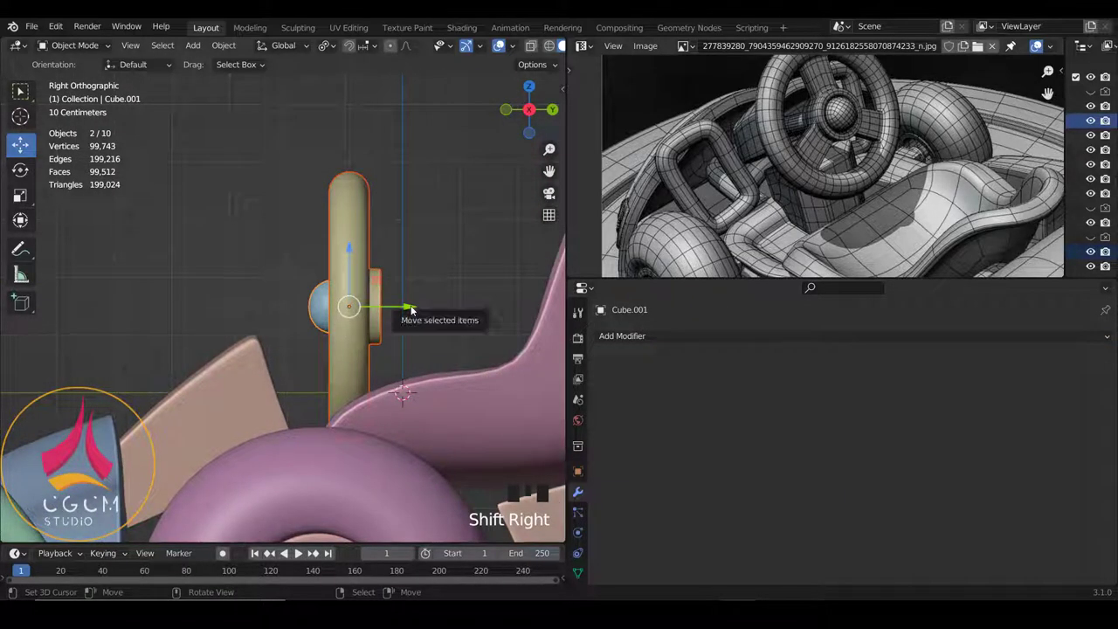
{"action": "key", "text": "r"}
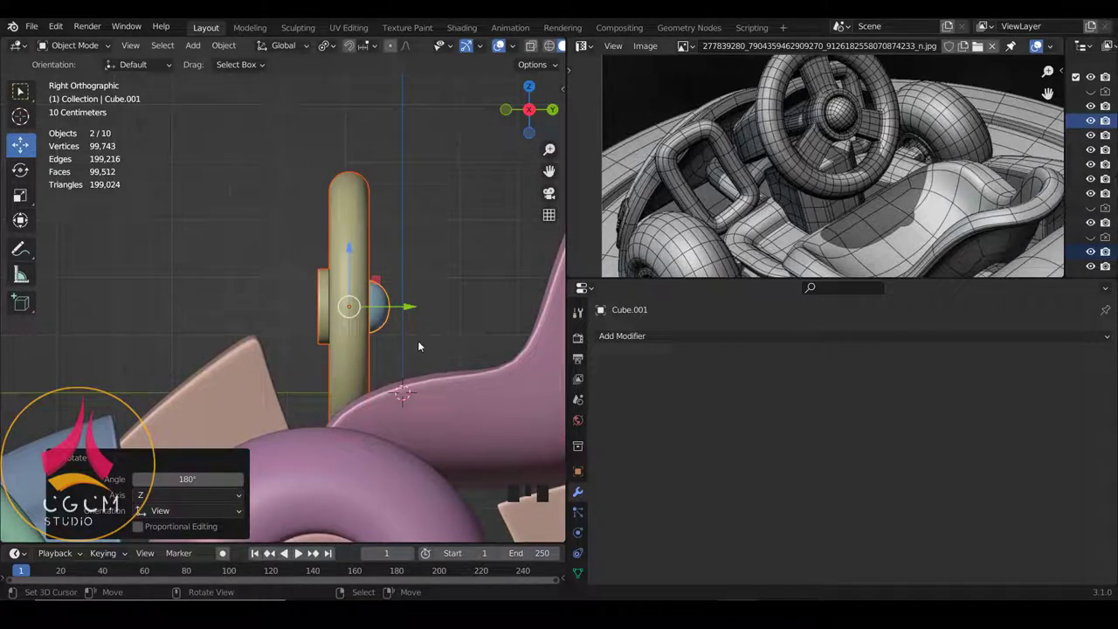
Step: Tilt the steering wheel assembly -30 degrees in Right Ortho view
{"action": "key", "text": "r"}
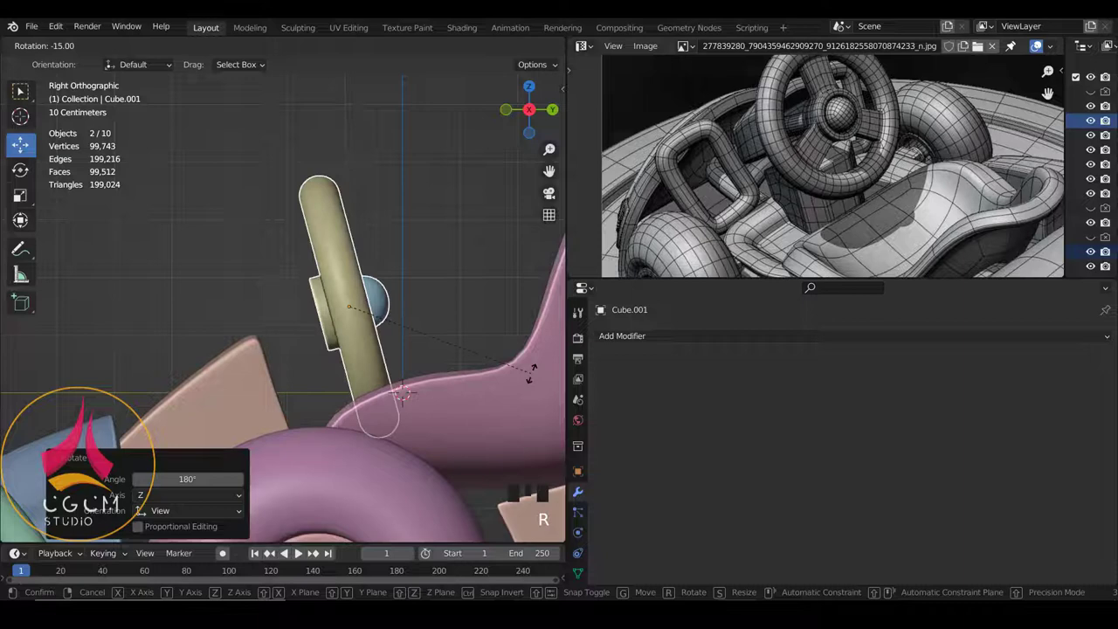
{"action": "key", "text": "r"}
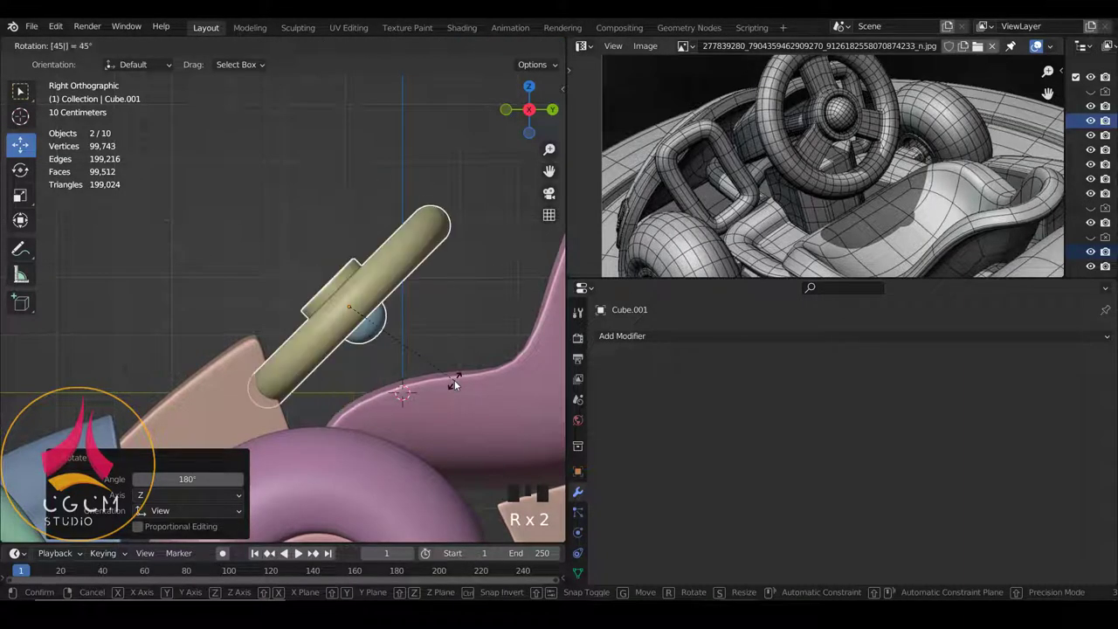
{"action": "key", "text": "r"}
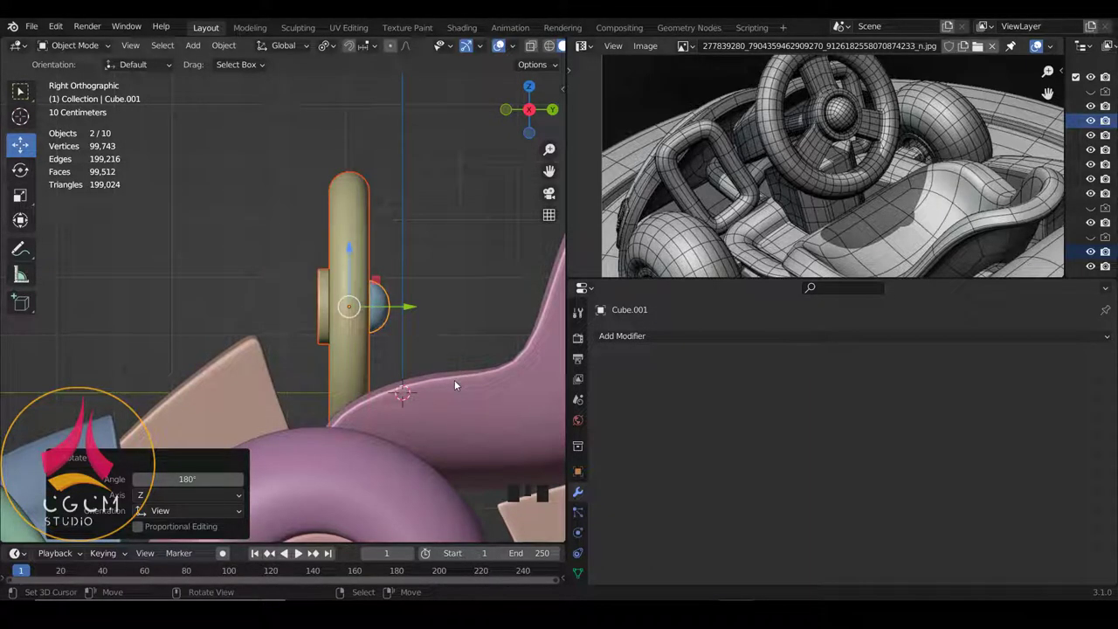
{"action": "key", "text": "r"}
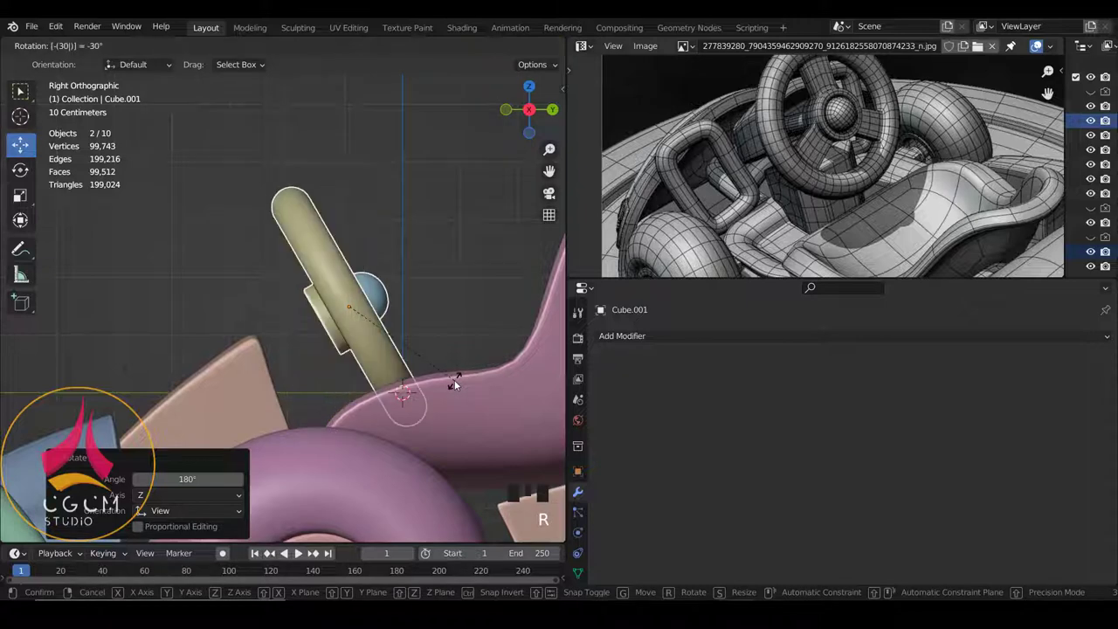
{"action": "scroll", "scroll_direction": "down", "scroll_amount": 3}
{"action": "right_click", "coordinate": [333, 336]}
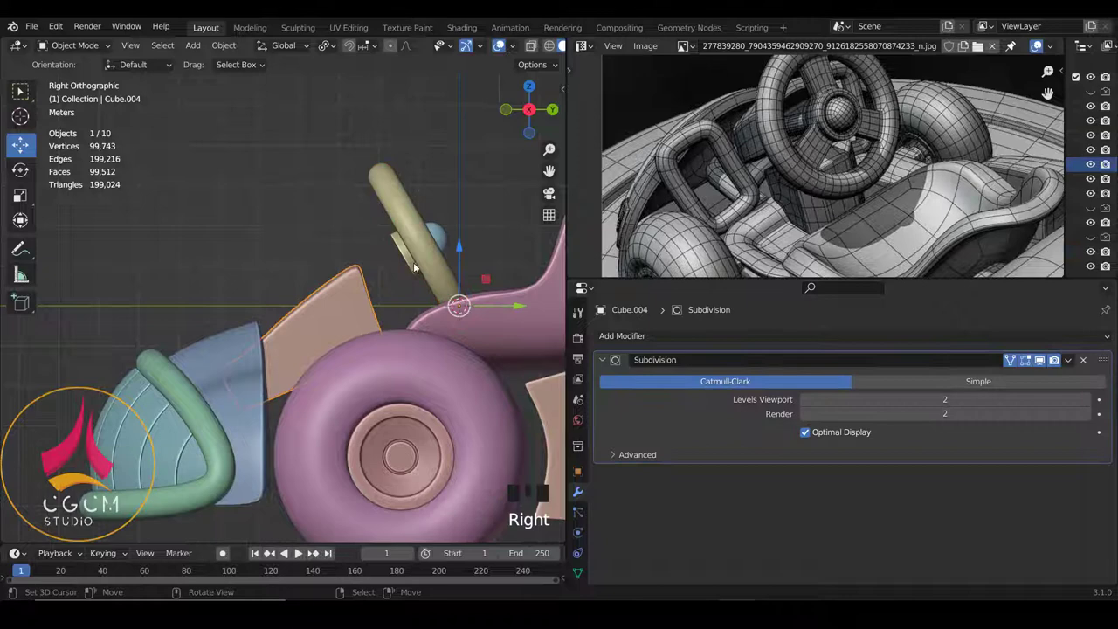
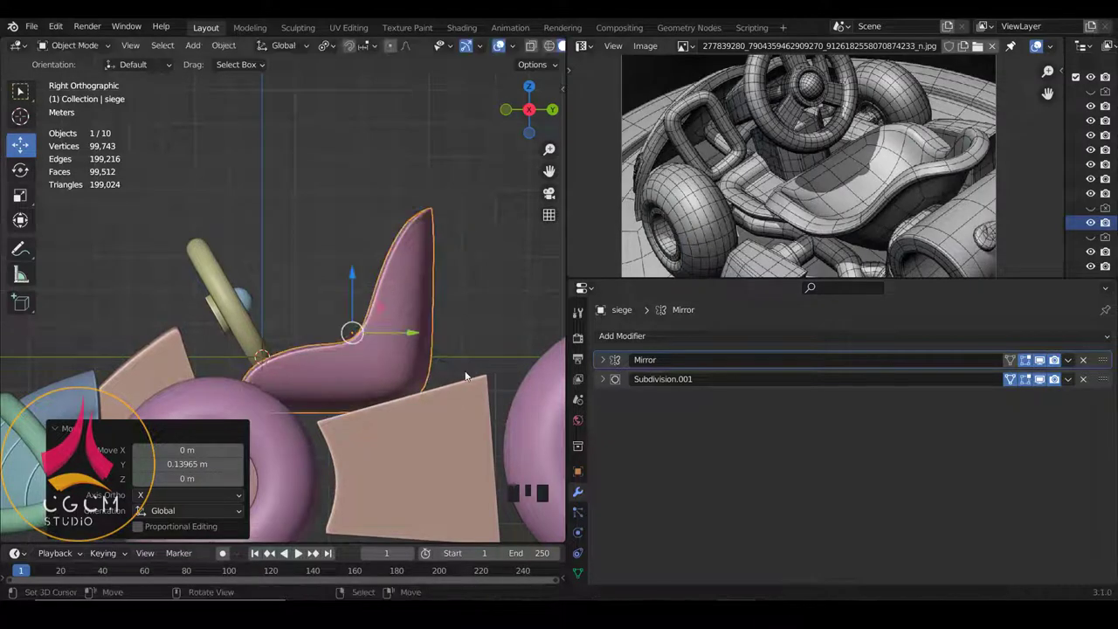
Step: Move the 'siege' seat about 0.14 m back along Y behind the wheel and check from the side
{"action": "left_click", "coordinate": [419, 340]}
{"action": "scroll", "scroll_direction": "down", "scroll_amount": 3}
{"action": "key", "text": "a"}
{"action": "left_click_drag", "start_coordinate": [340, 333], "coordinate": [340, 362]}
{"action": "key", "text": "KP_3"}
{"action": "scroll", "scroll_direction": "down", "scroll_amount": 3}
{"action": "scroll", "scroll_direction": "up", "scroll_amount": 3}
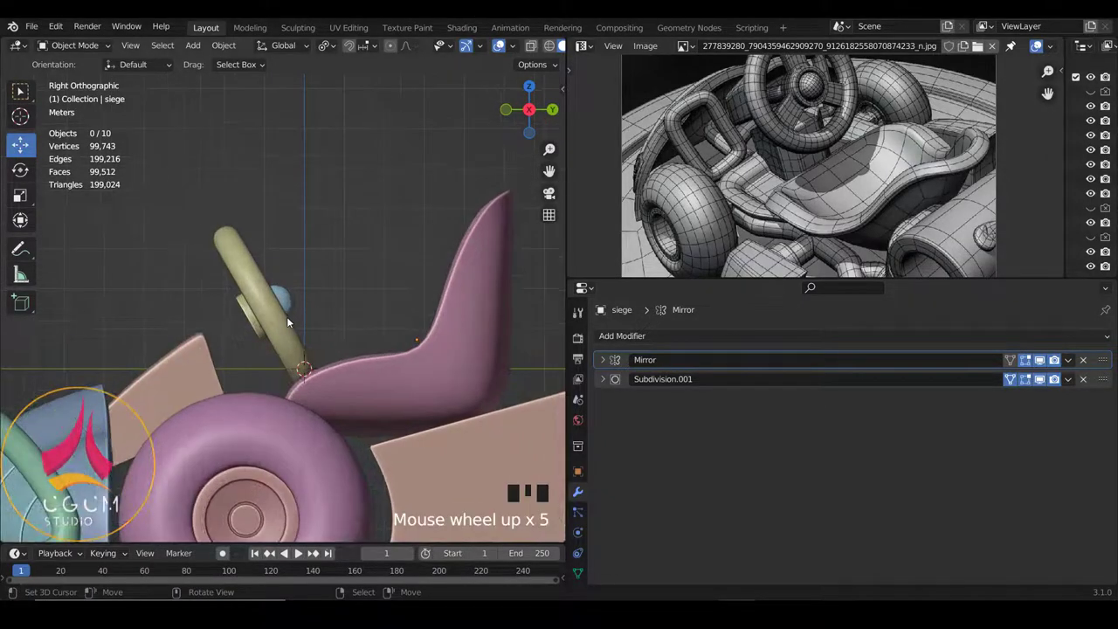
{"action": "scroll", "scroll_direction": "up", "scroll_amount": 3}
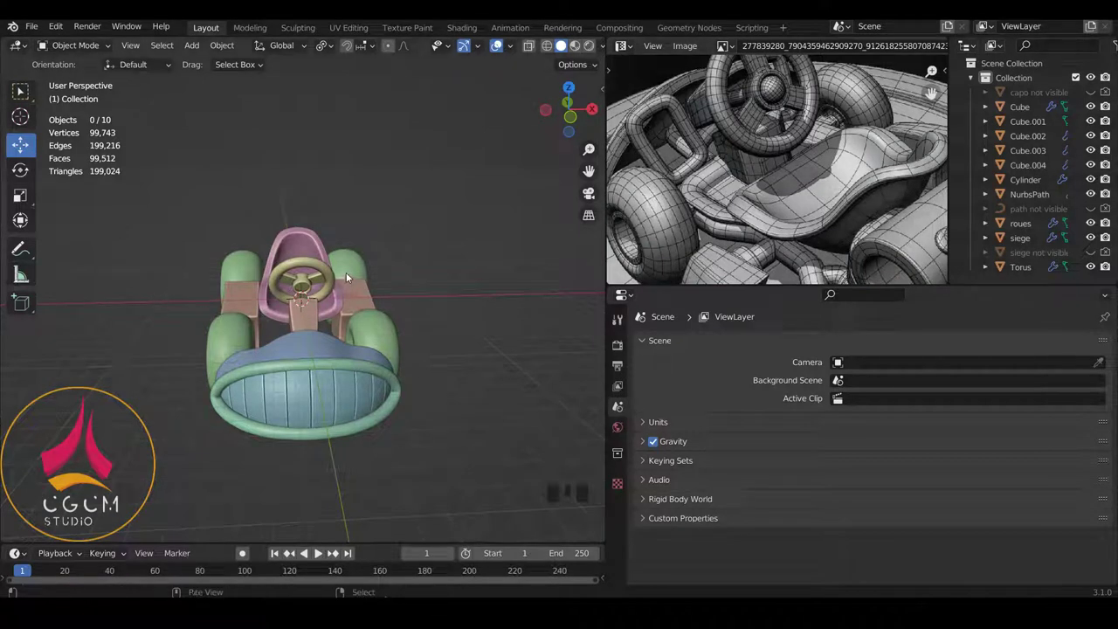
Step: Add a NURBS Path curve, isolate it in front view and enter Edit Mode on its points
{"action": "key", "text": "shift+a"}
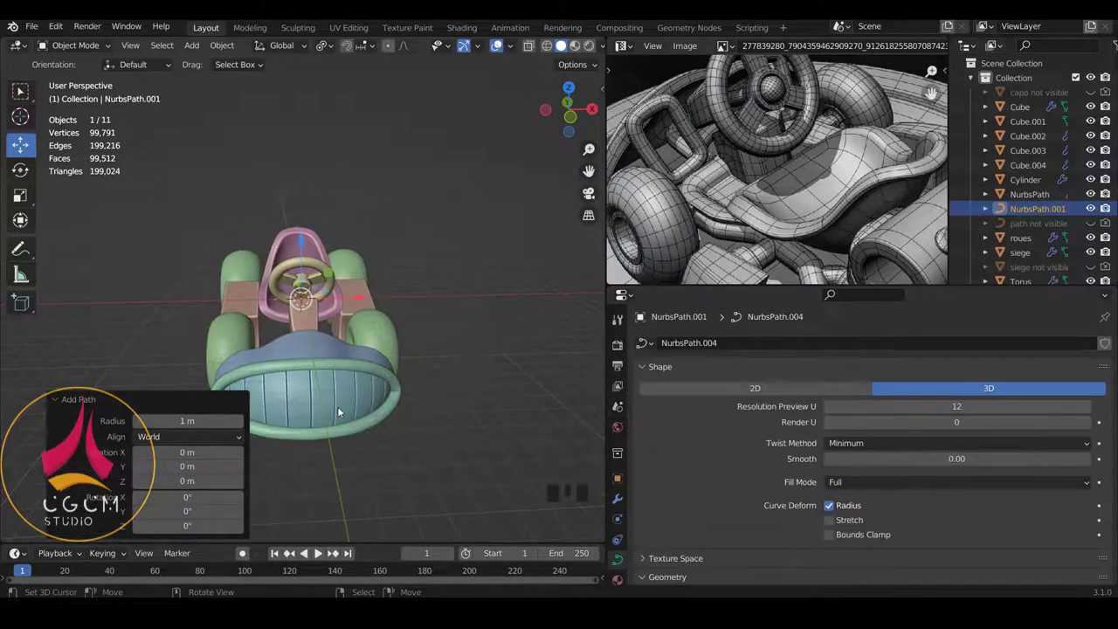
{"action": "key", "text": "KP_Divide"}
{"action": "key", "text": "KP_1"}
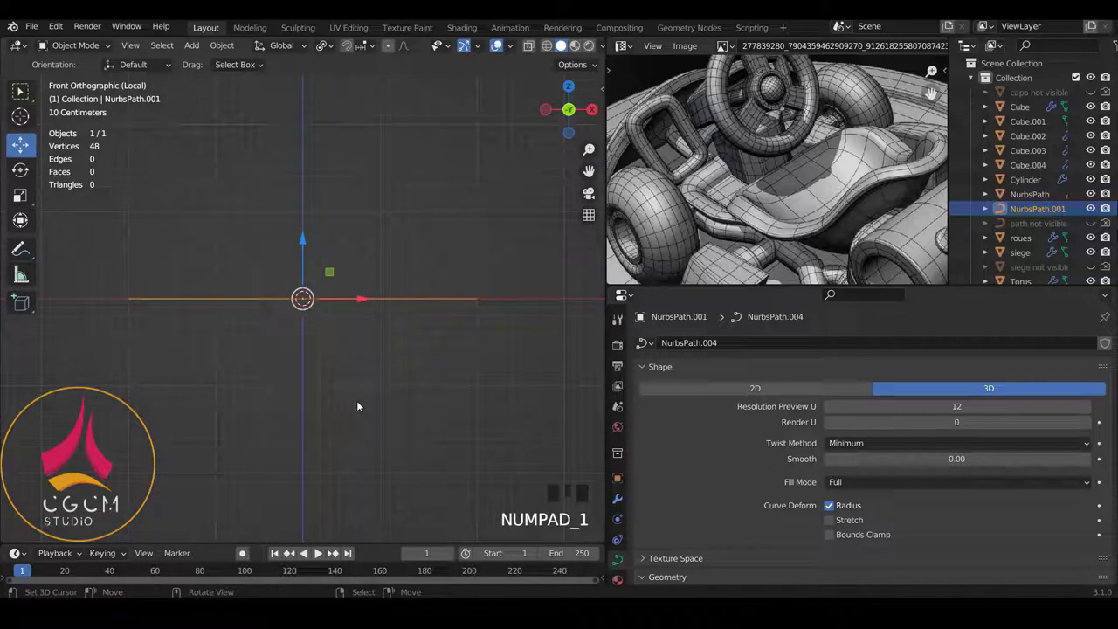
{"action": "key", "text": "Tab"}
{"action": "scroll", "scroll_direction": "down", "scroll_amount": 3}
{"action": "scroll", "scroll_direction": "down", "scroll_amount": 3}
{"action": "scroll", "scroll_direction": "up", "scroll_amount": 3}
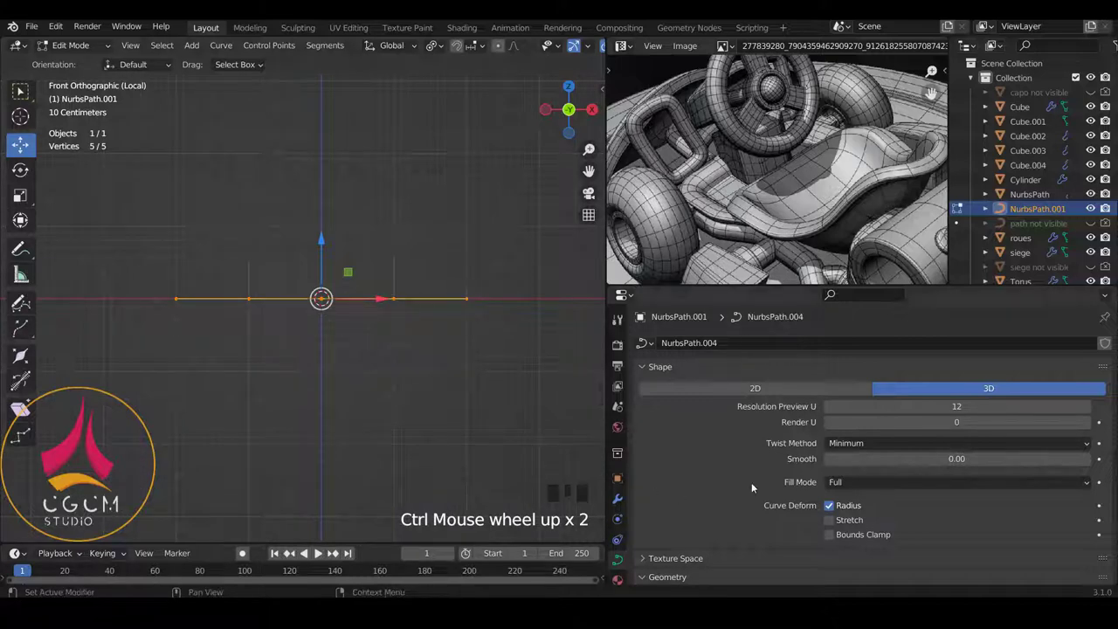
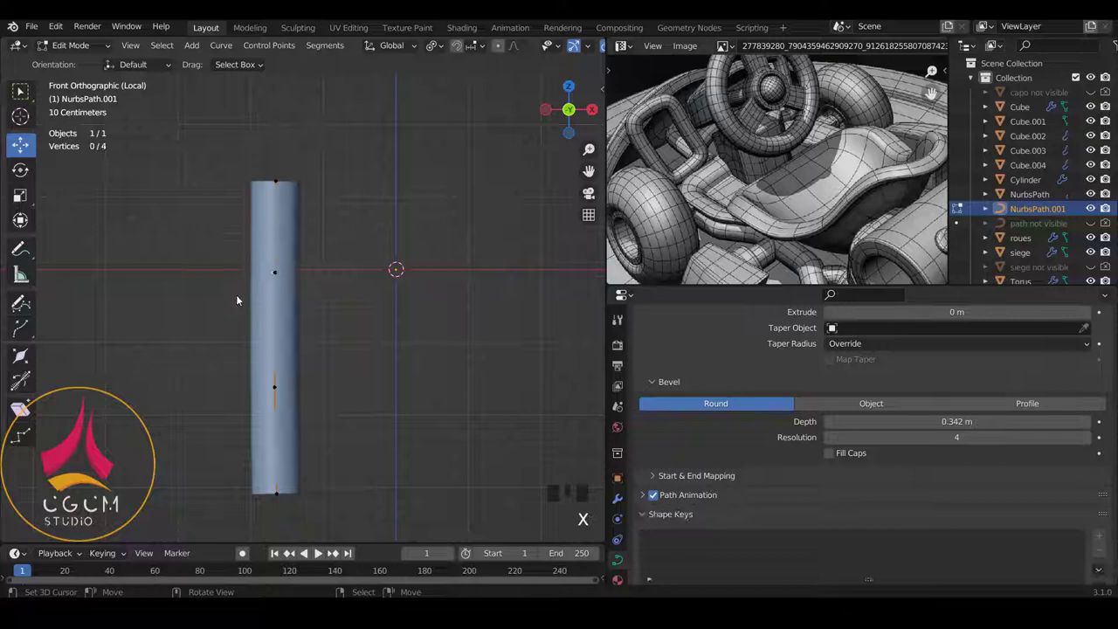
Step: Extrude new points from the path's top end sideways and down into a hook
{"action": "right_click", "coordinate": [274, 171]}
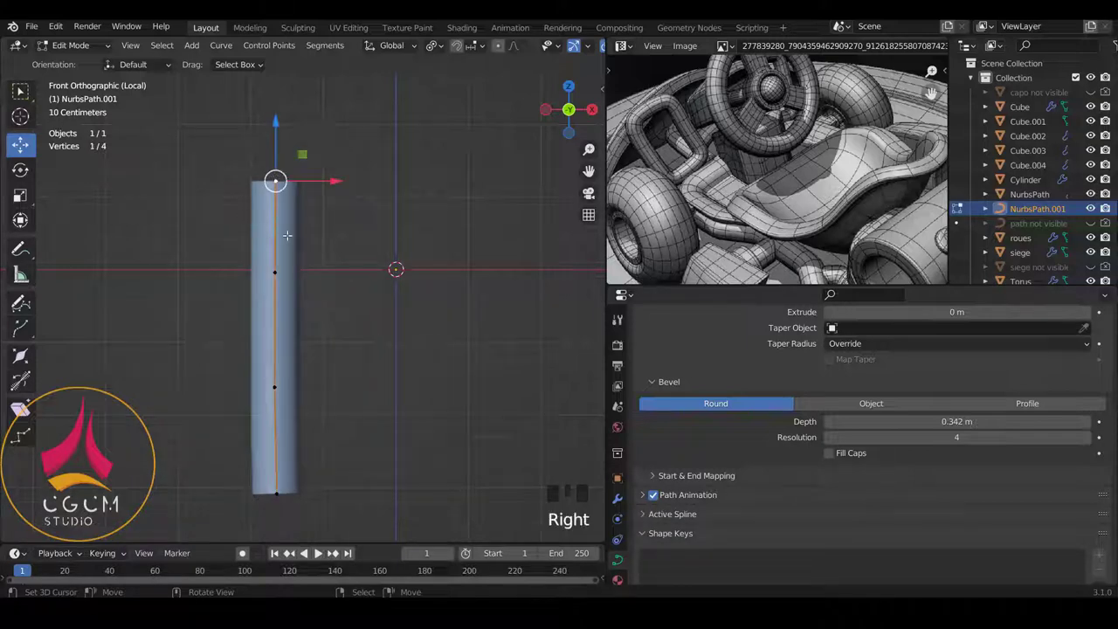
{"action": "key", "text": "e"}
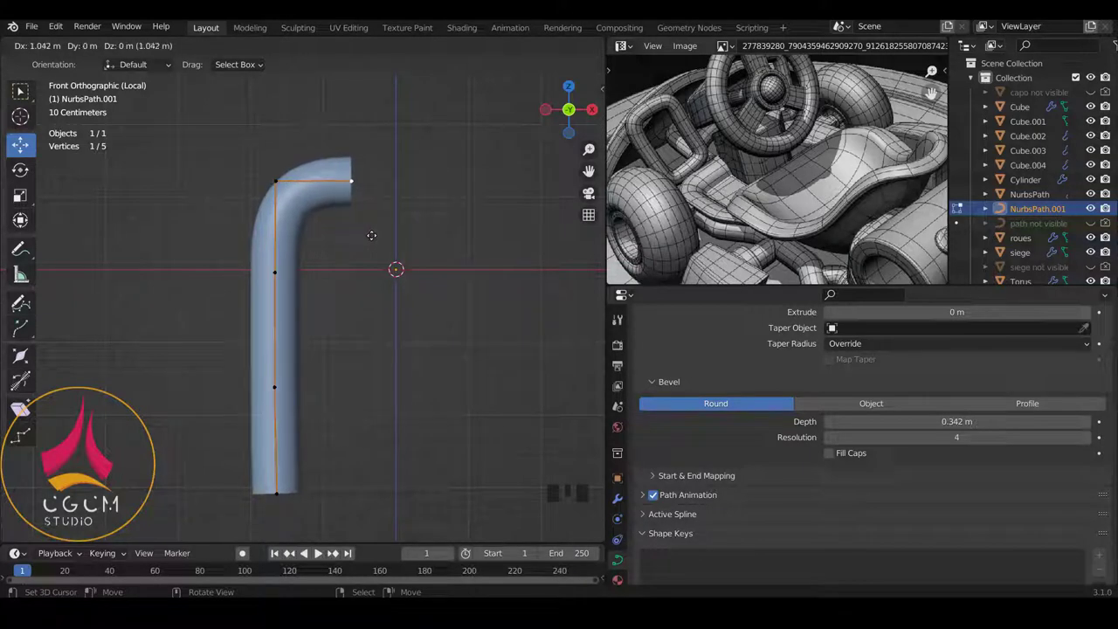
{"action": "key", "text": "e"}
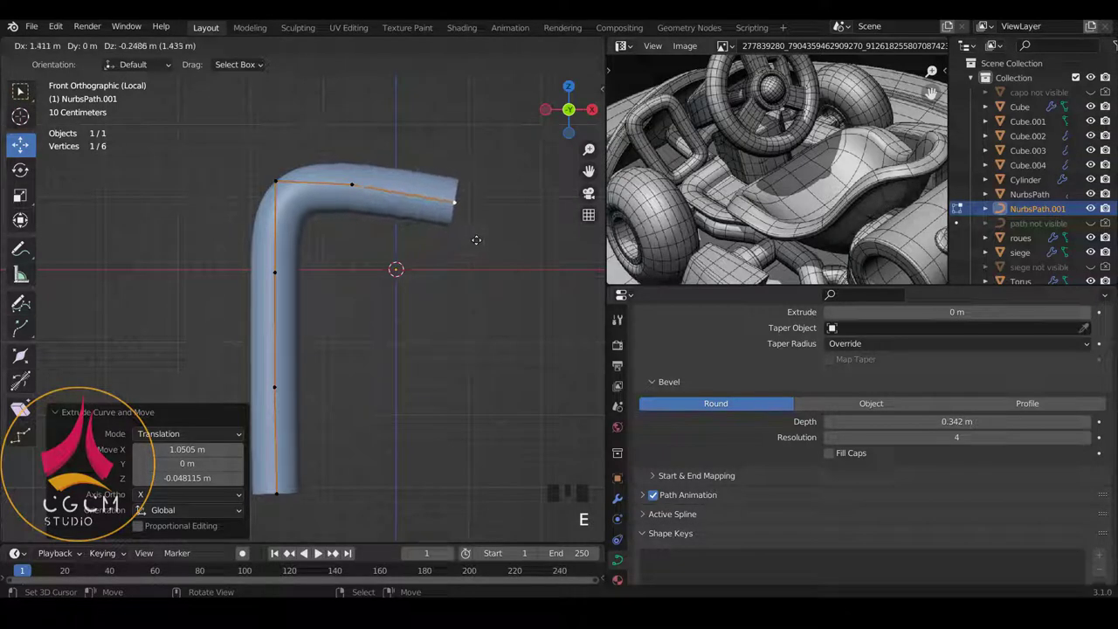
{"action": "scroll", "scroll_direction": "down", "scroll_amount": 3}
{"action": "key", "text": "e"}
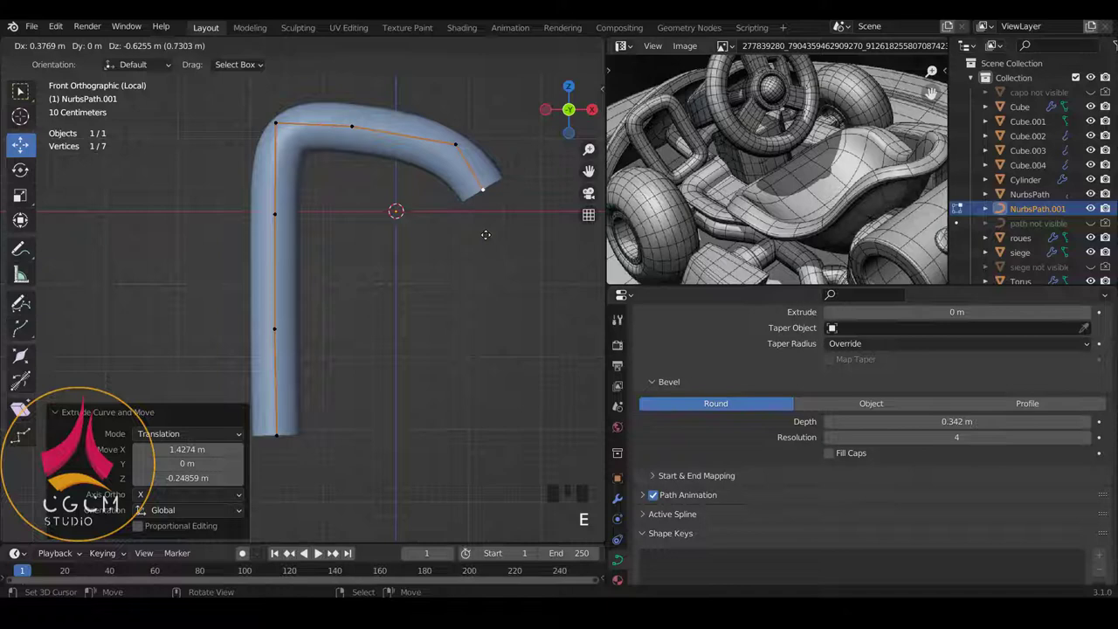
{"action": "key", "text": "e"}
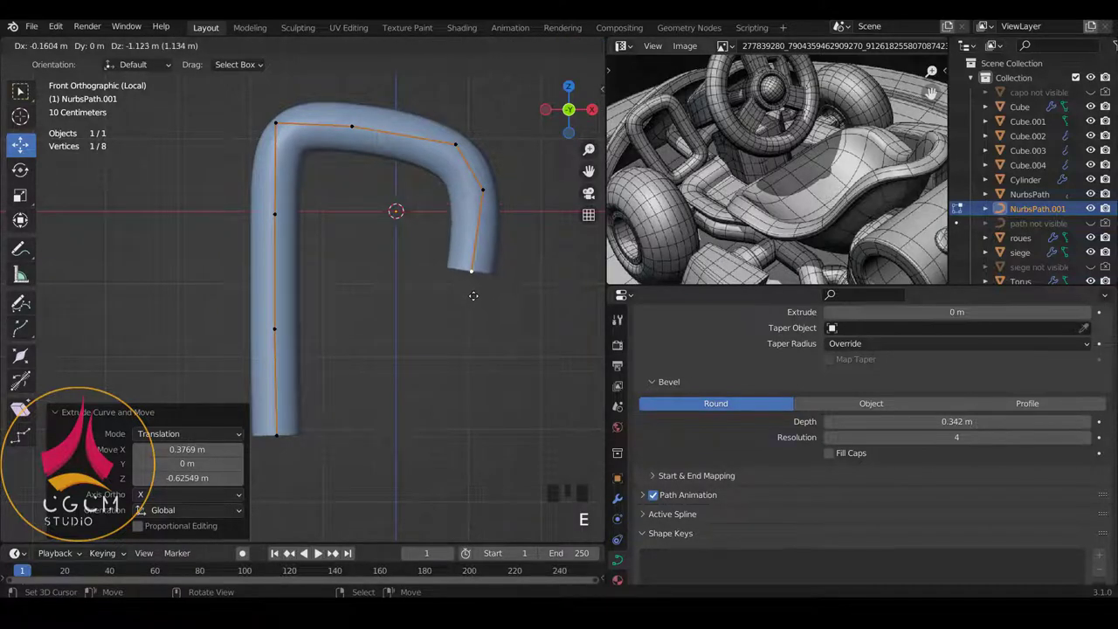
{"action": "key", "text": "e"}
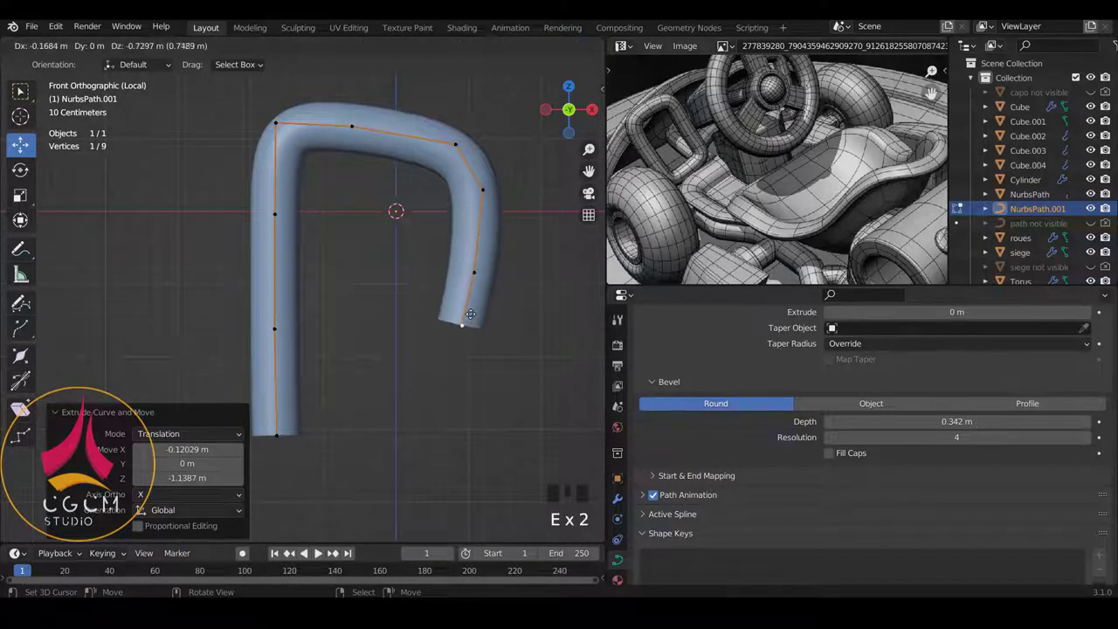
{"action": "key", "text": "e"}
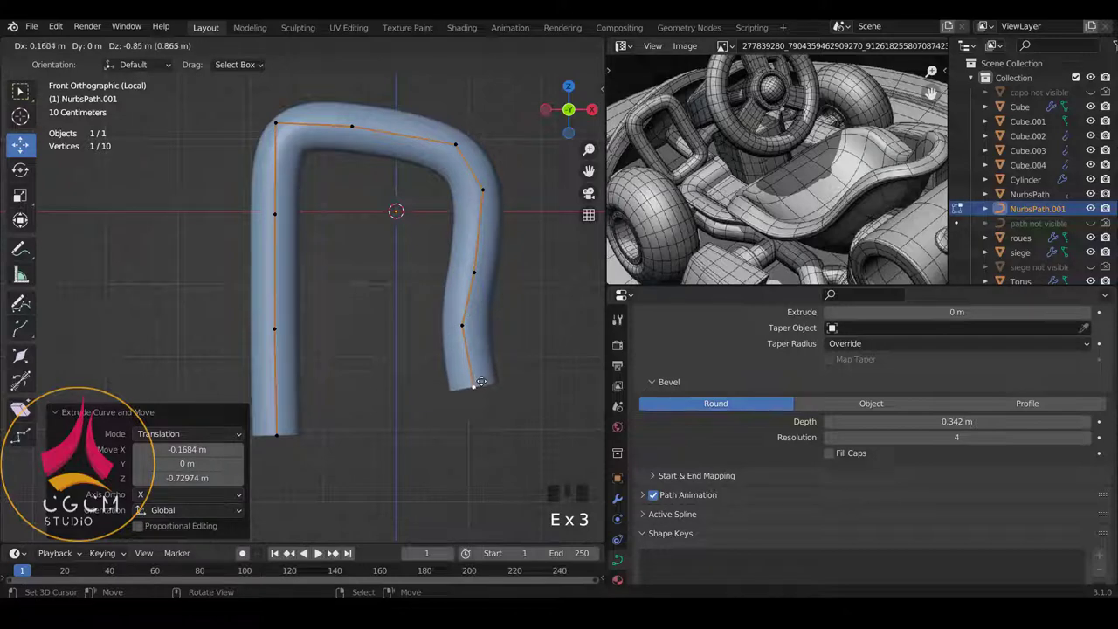
Step: Continue extruding points downward and back to the left to close the loop shape
{"action": "scroll", "scroll_direction": "down", "scroll_amount": 3}
{"action": "key", "text": "e"}
{"action": "scroll", "scroll_direction": "down", "scroll_amount": 3}
{"action": "key", "text": "e"}
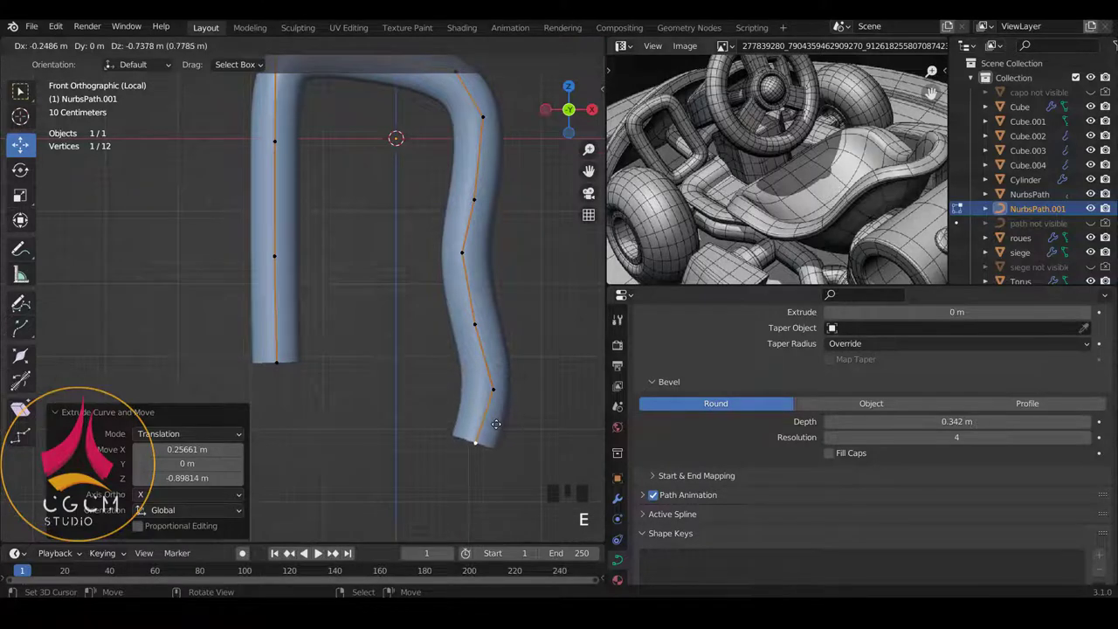
{"action": "key", "text": "e"}
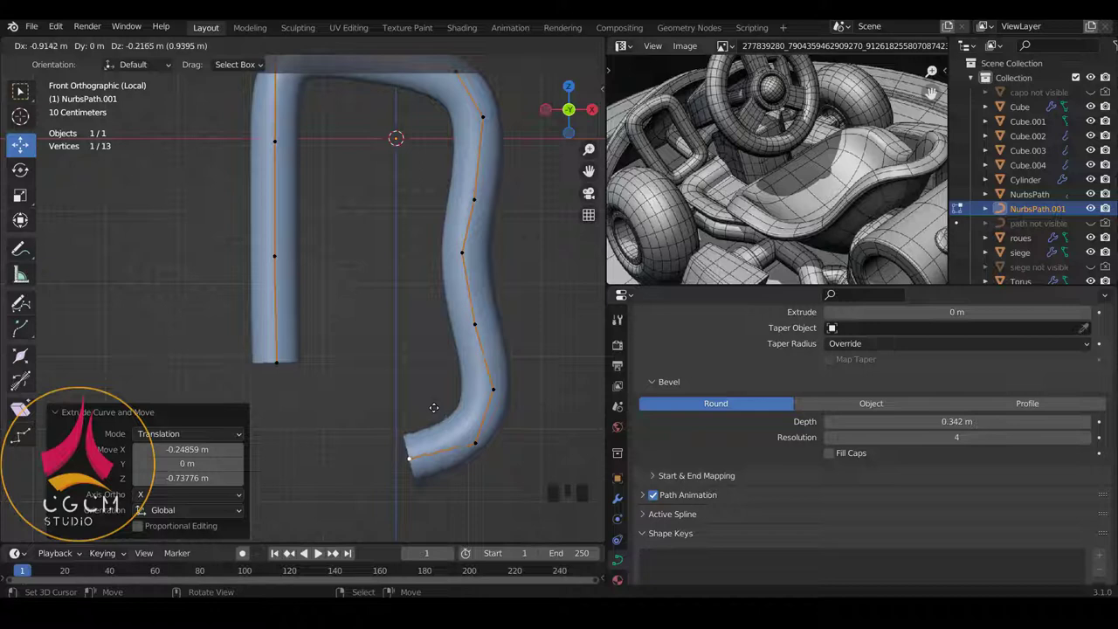
{"action": "key", "text": "e"}
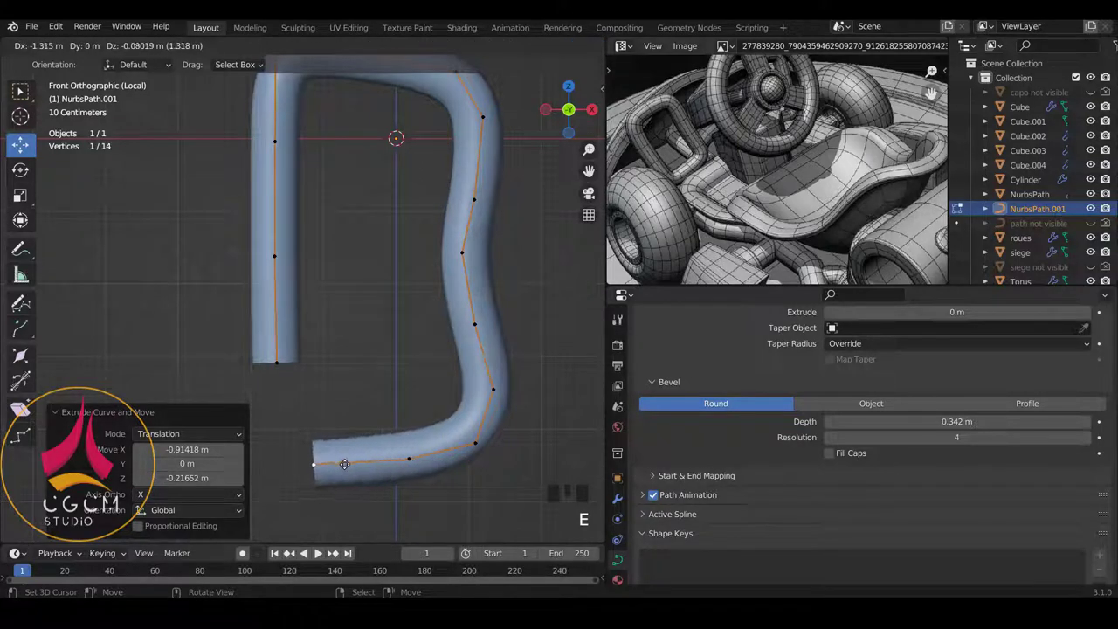
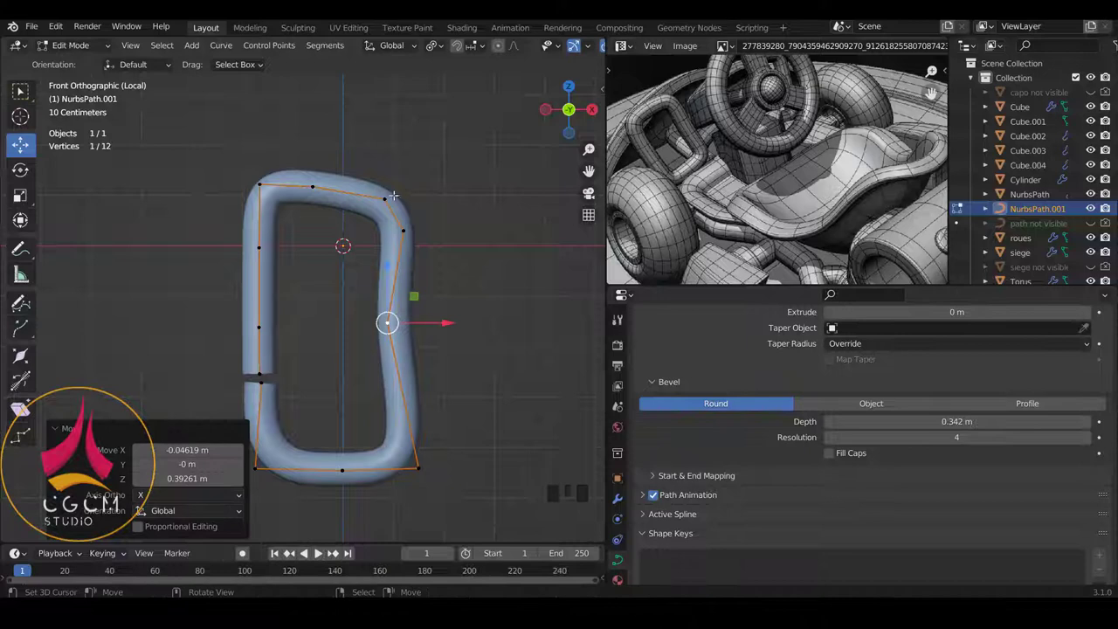
Step: Reposition a path point and check the loop shape in Object Mode
{"action": "key", "text": "Tab"}
{"action": "key", "text": "a"}
{"action": "scroll", "scroll_direction": "down", "scroll_amount": 3}
{"action": "scroll", "scroll_direction": "up", "scroll_amount": 3}
{"action": "key", "text": "Tab"}
{"action": "scroll", "scroll_direction": "up", "scroll_amount": 3}
{"action": "key", "text": "Right"}
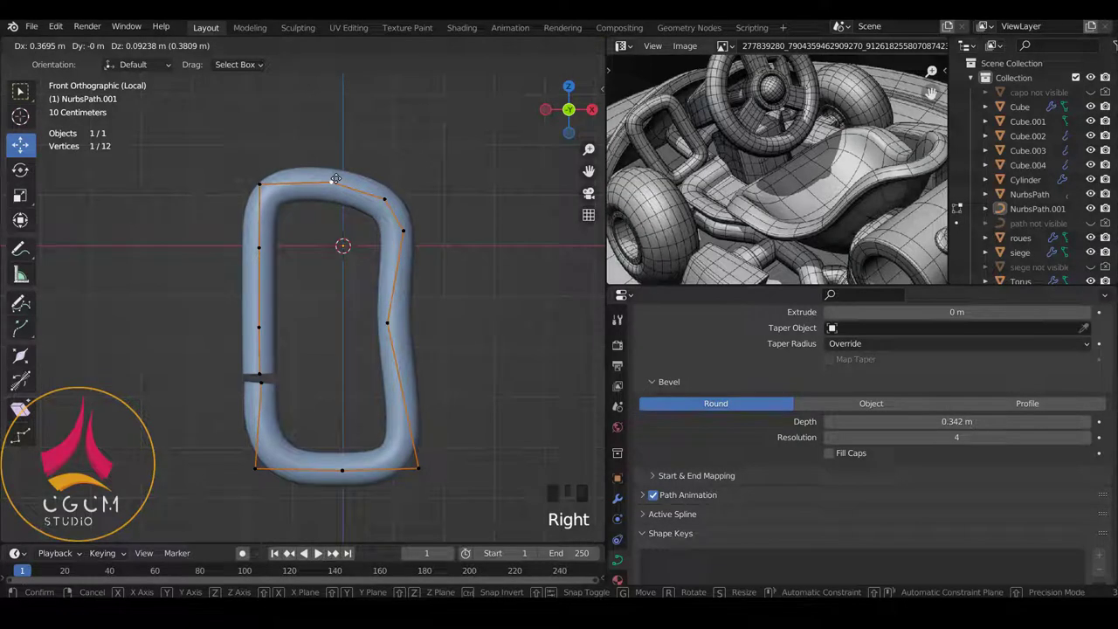
{"action": "key", "text": "Tab"}
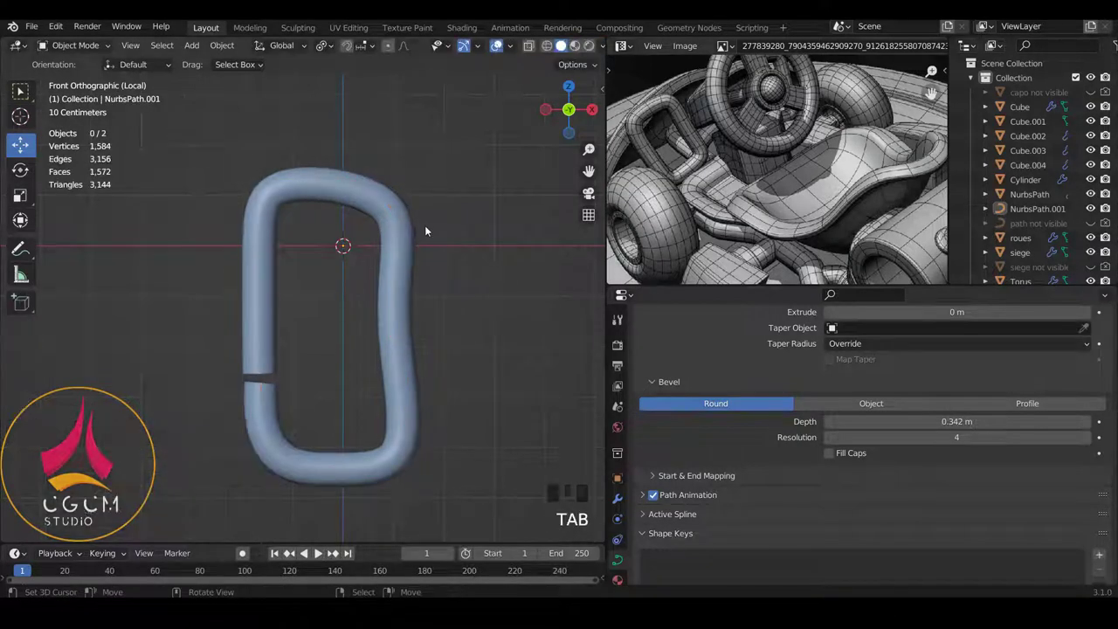
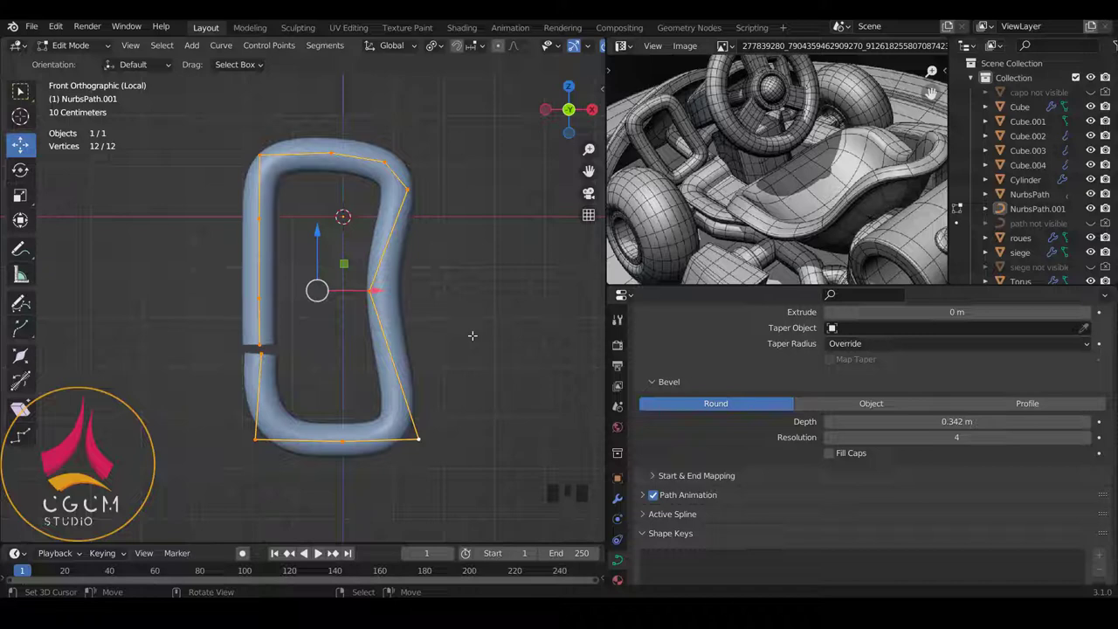
Step: Thicken the tube radius at every point with Alt+S and return to point editing
{"action": "key", "text": "alt+s"}
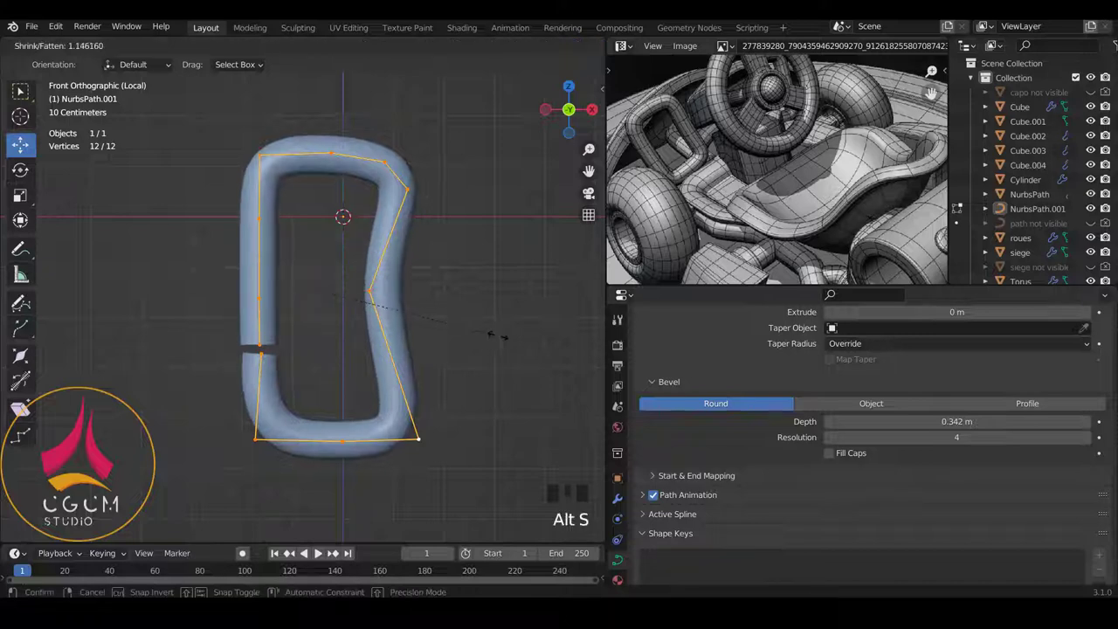
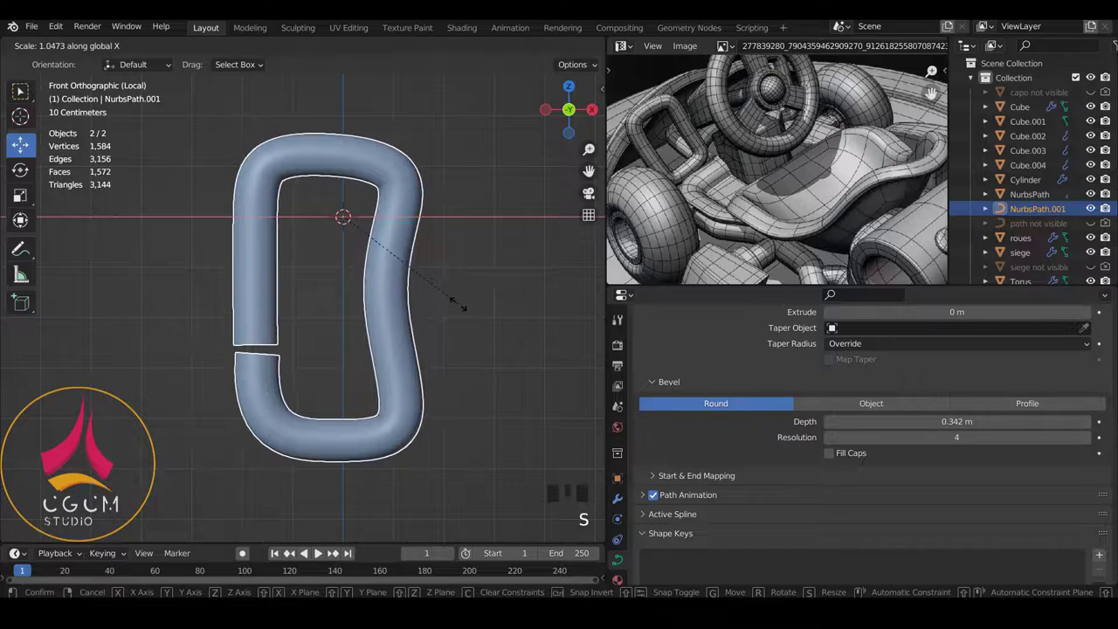
{"action": "key", "text": "Tab"}
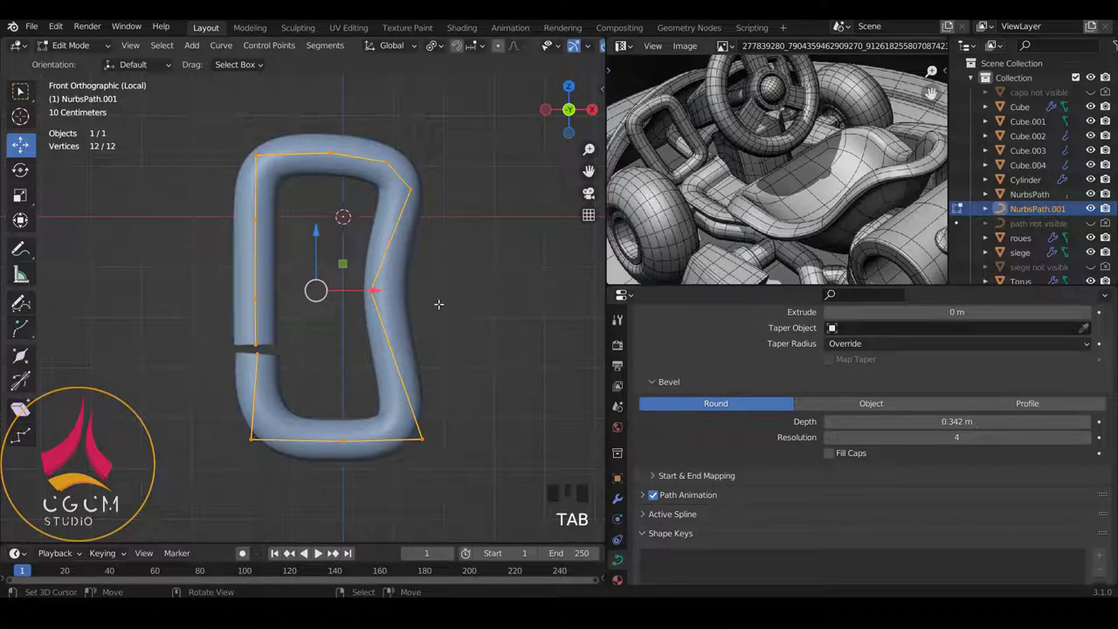
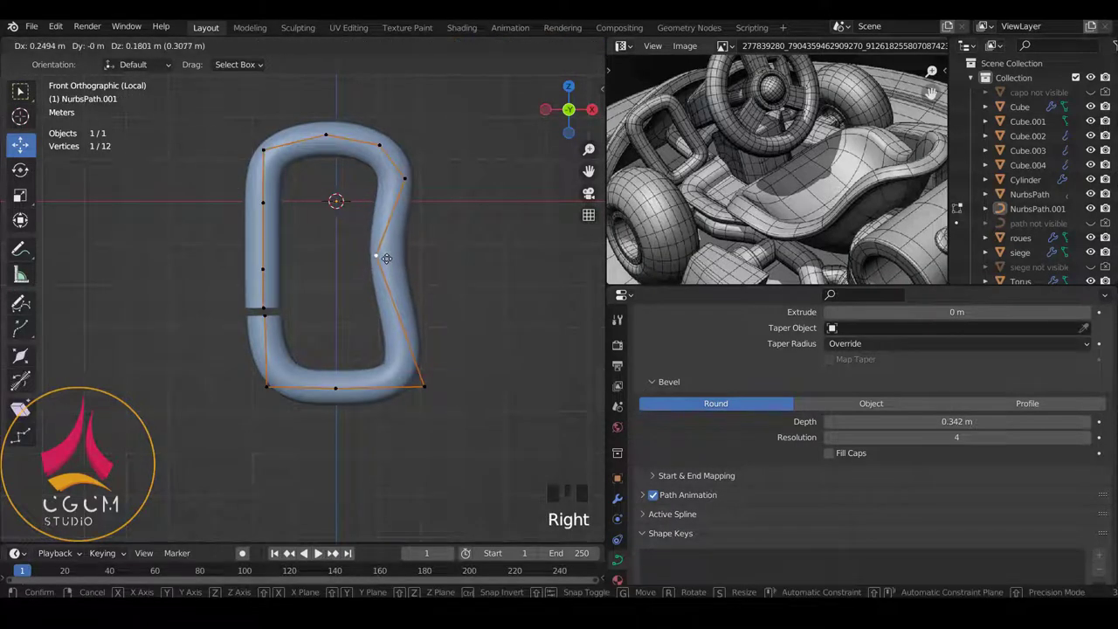
Step: Leave point editing to view the pinched loop with Resolution Preview U at 3
{"action": "key", "text": "Tab"}
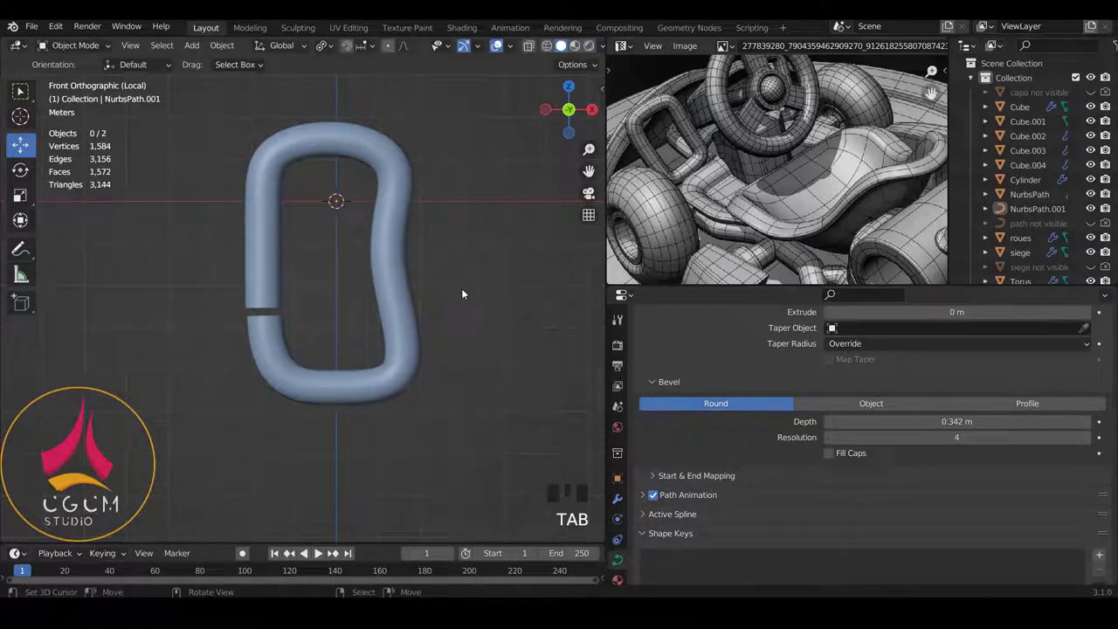
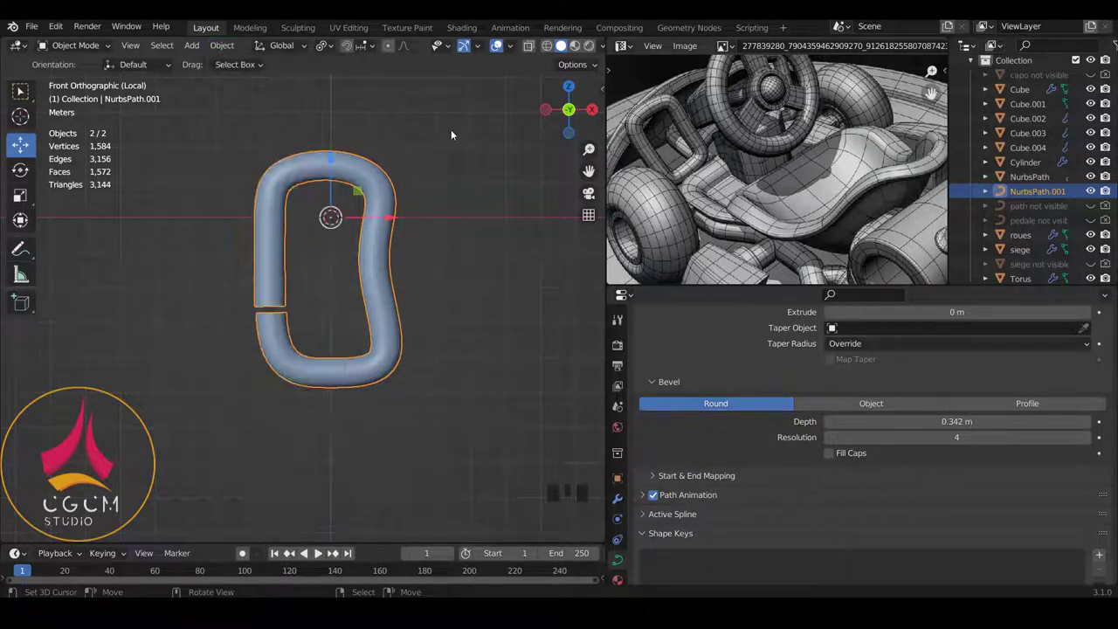
{"action": "scroll", "scroll_direction": "up", "scroll_amount": 3}
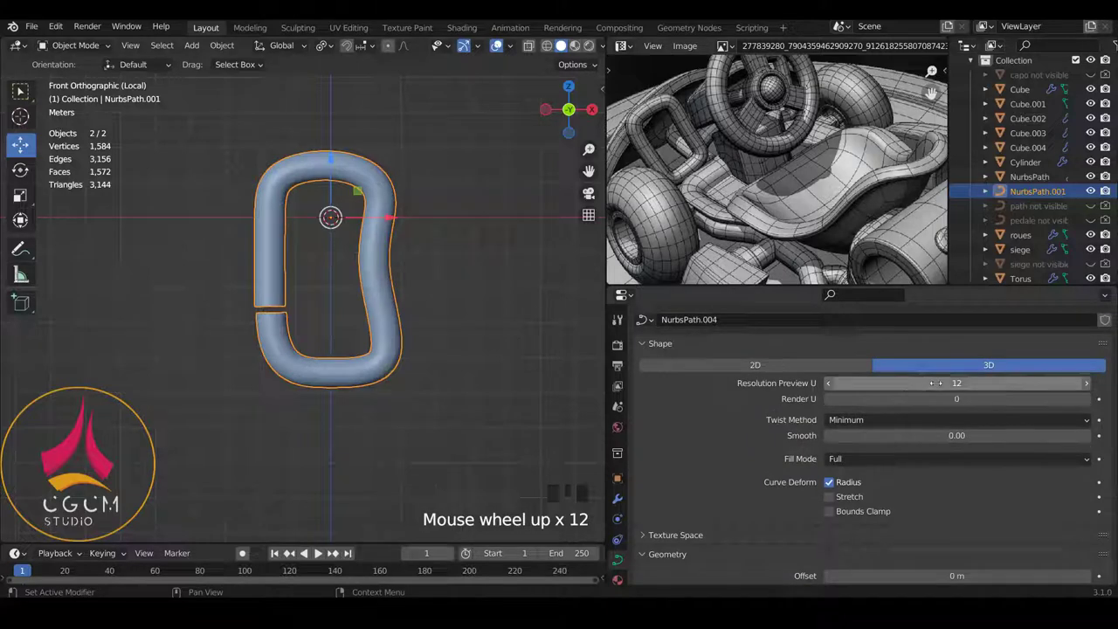
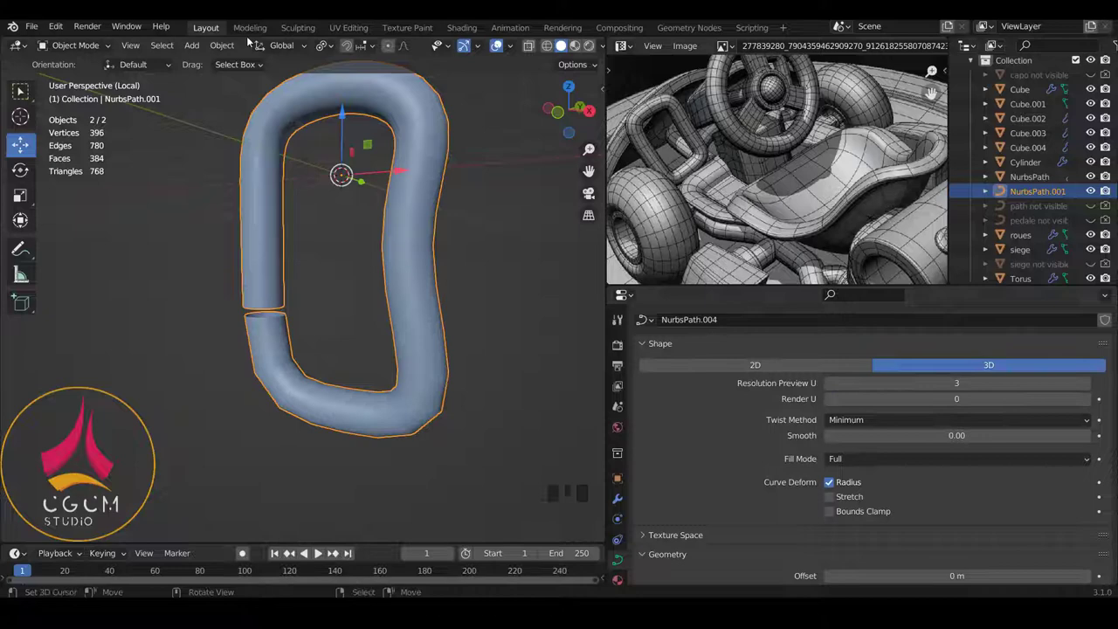
Step: Convert the tube to a mesh and bridge its two open edge loops
{"action": "left_click_drag", "start_coordinate": [230, 47], "coordinate": [409, 447]}
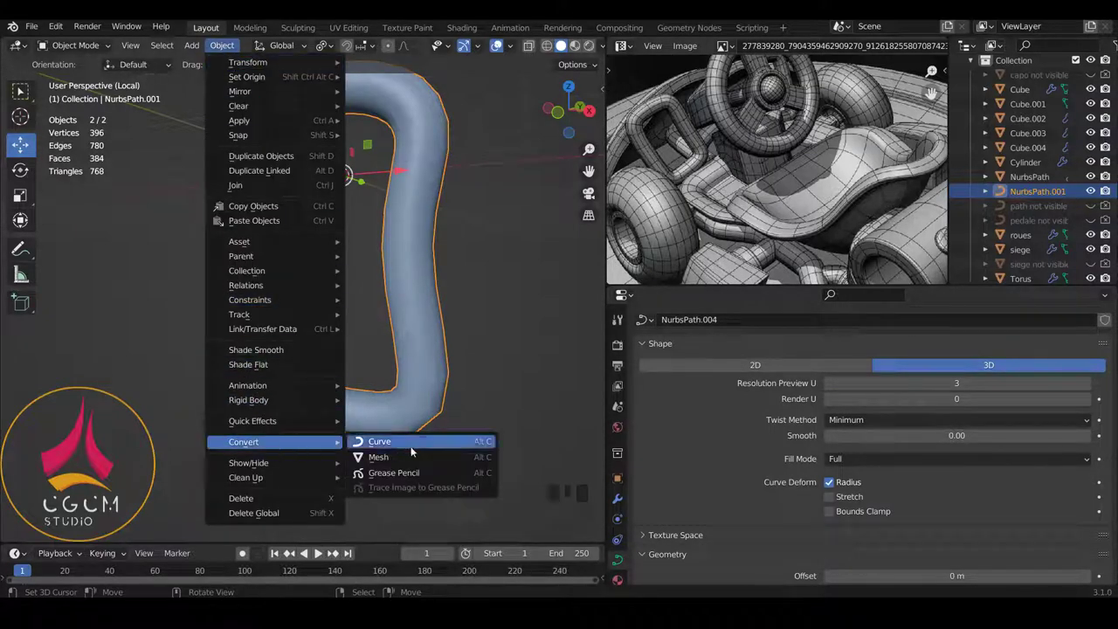
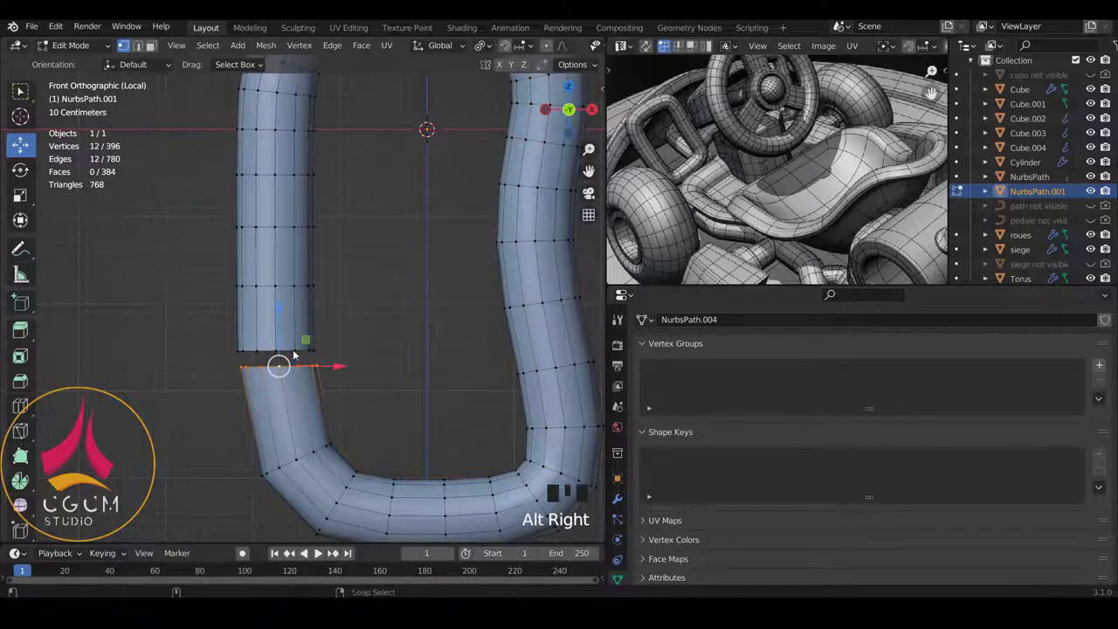
{"action": "right_click", "coordinate": [294, 352]}
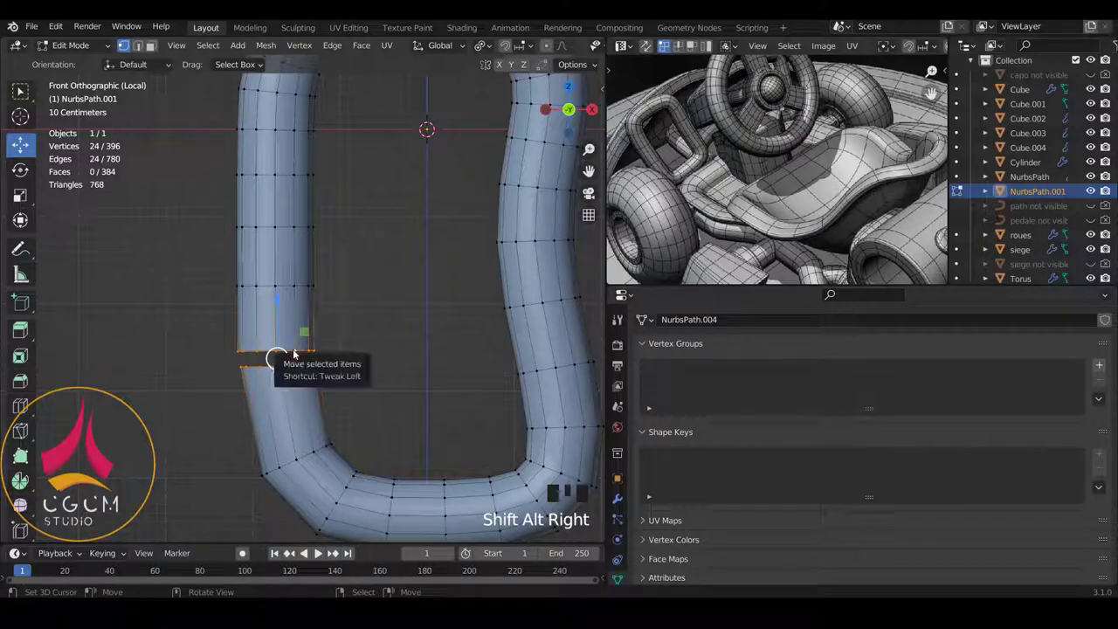
{"action": "key", "text": "ctrl+e"}
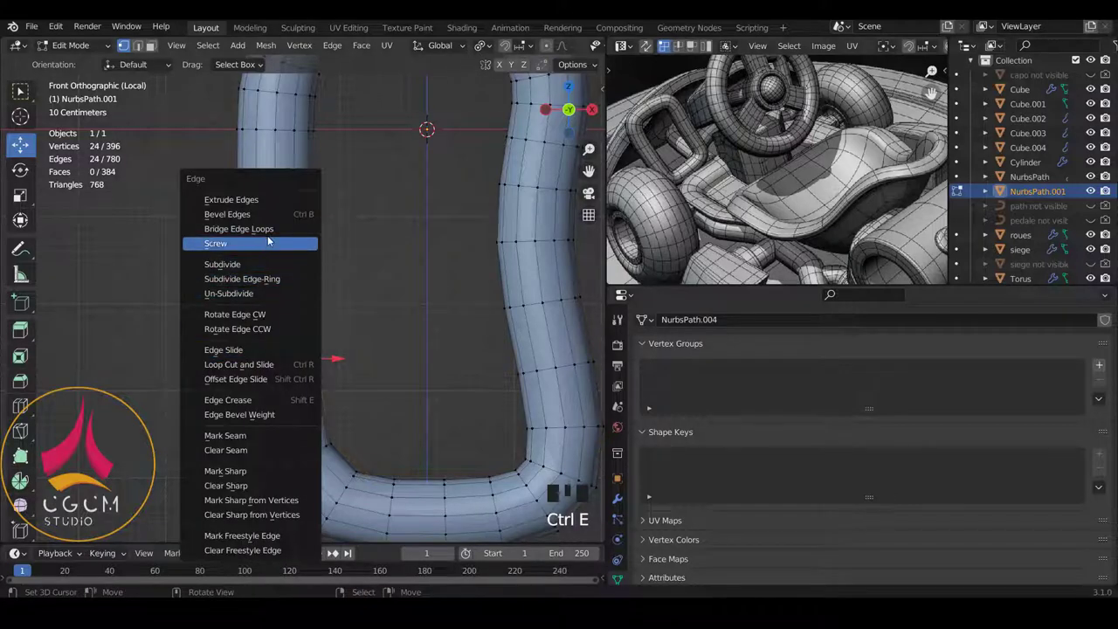
{"action": "key", "text": "Tab"}
{"action": "key", "text": "Tab"}
{"action": "scroll", "scroll_direction": "up", "scroll_amount": 3}
Step: Dissolve the leftover seam edge loop so the ring is one continuous closed mesh
{"action": "right_click", "coordinate": [303, 372]}
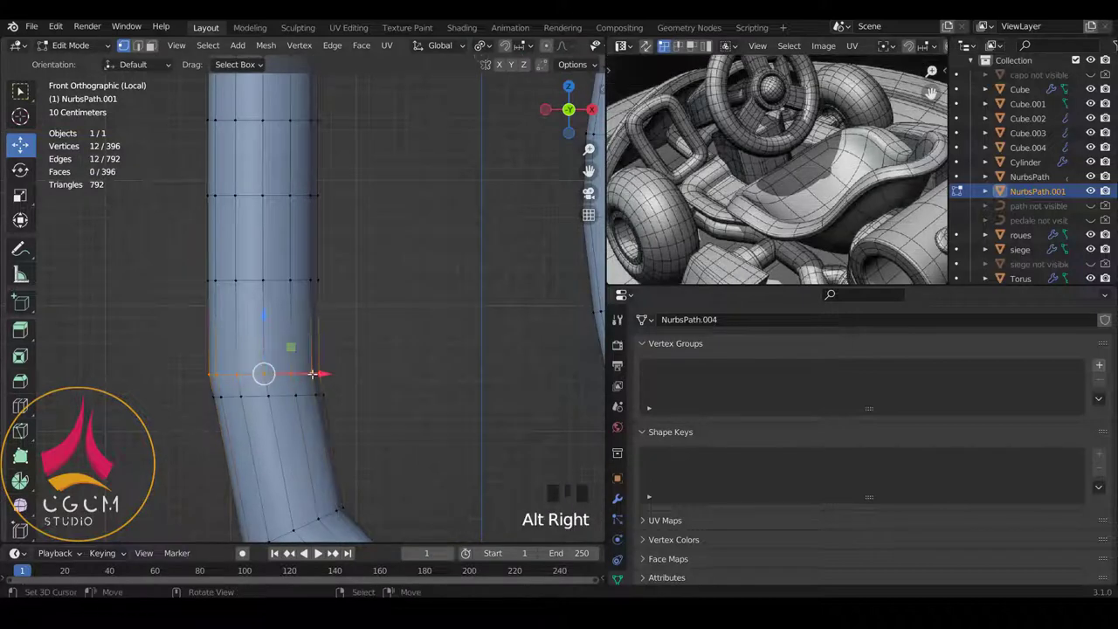
{"action": "key", "text": "x"}
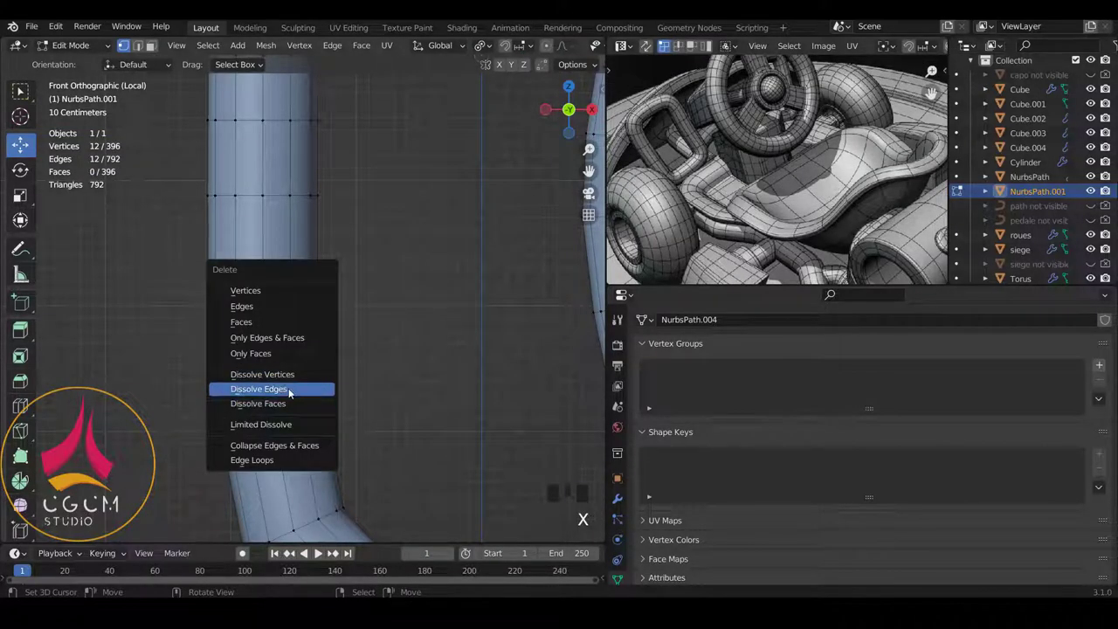
{"action": "scroll", "scroll_direction": "down", "scroll_amount": 3}
{"action": "scroll", "scroll_direction": "up", "scroll_amount": 3}
{"action": "key", "text": "Tab"}
{"action": "scroll", "scroll_direction": "down", "scroll_amount": 3}
{"action": "scroll", "scroll_direction": "up", "scroll_amount": 3}
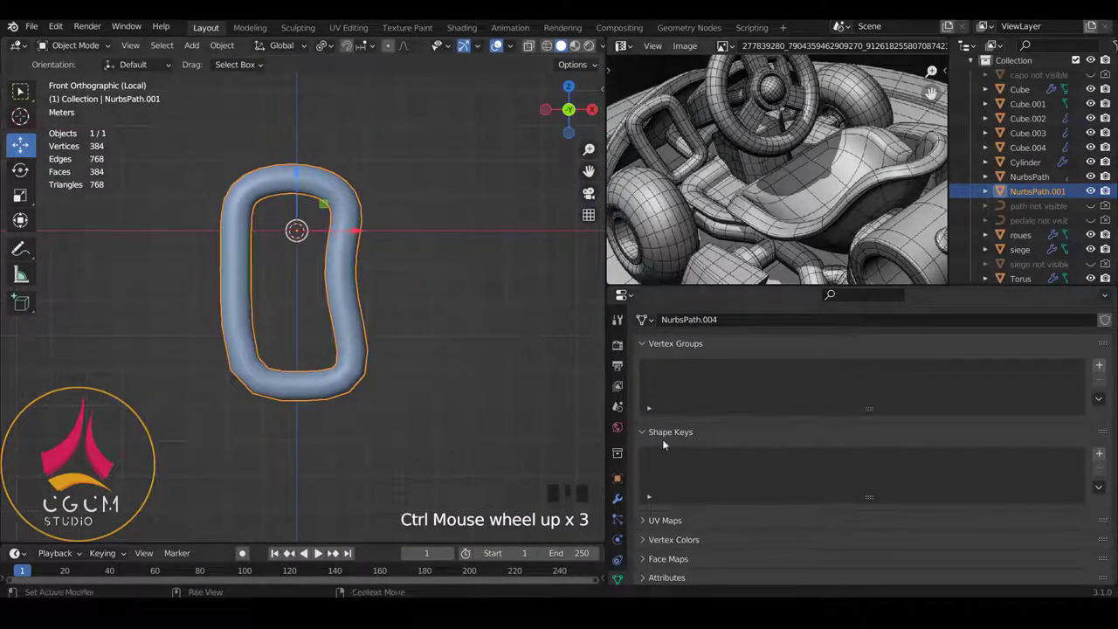
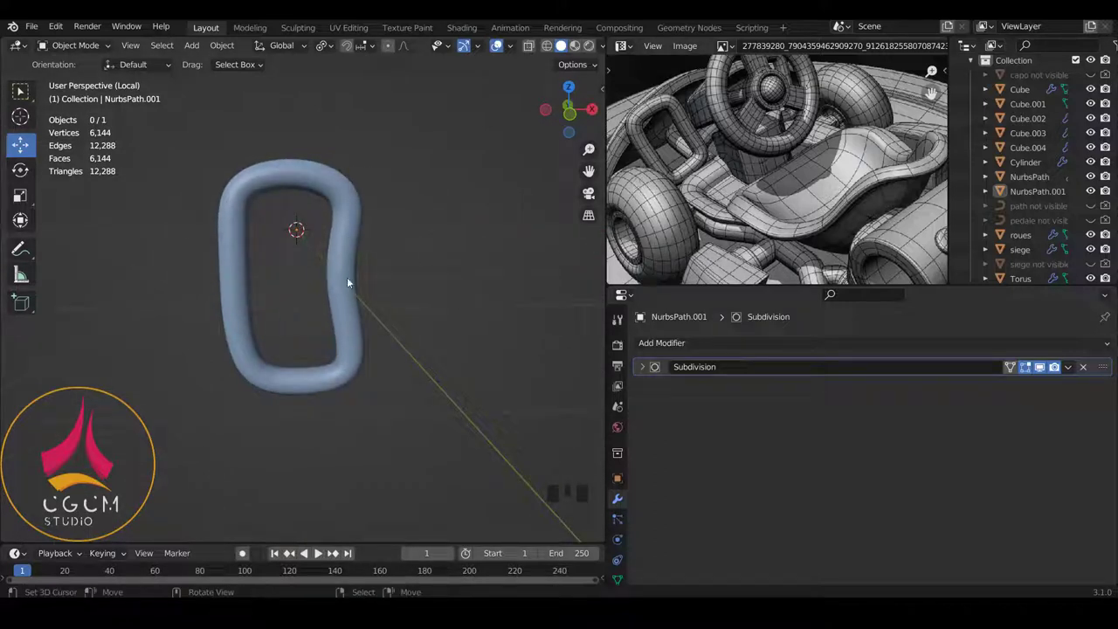
Step: Select every vertex of the subdivided ring and shrink the tube thinner along its normals (Alt+S)
{"action": "key", "text": "KP_3"}
{"action": "key", "text": "KP_1"}
{"action": "scroll", "scroll_direction": "up", "scroll_amount": 3}
{"action": "right_click", "coordinate": [345, 305]}
{"action": "key", "text": "Tab"}
{"action": "key", "text": "a"}
{"action": "key", "text": "a"}
{"action": "key", "text": "a"}
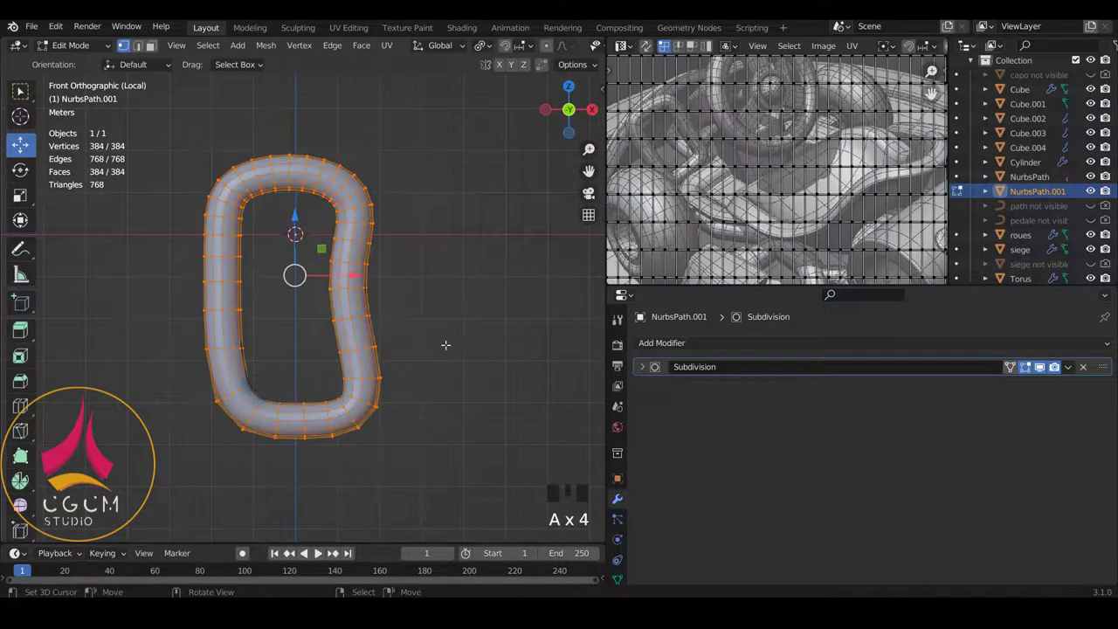
{"action": "key", "text": "alt+s"}
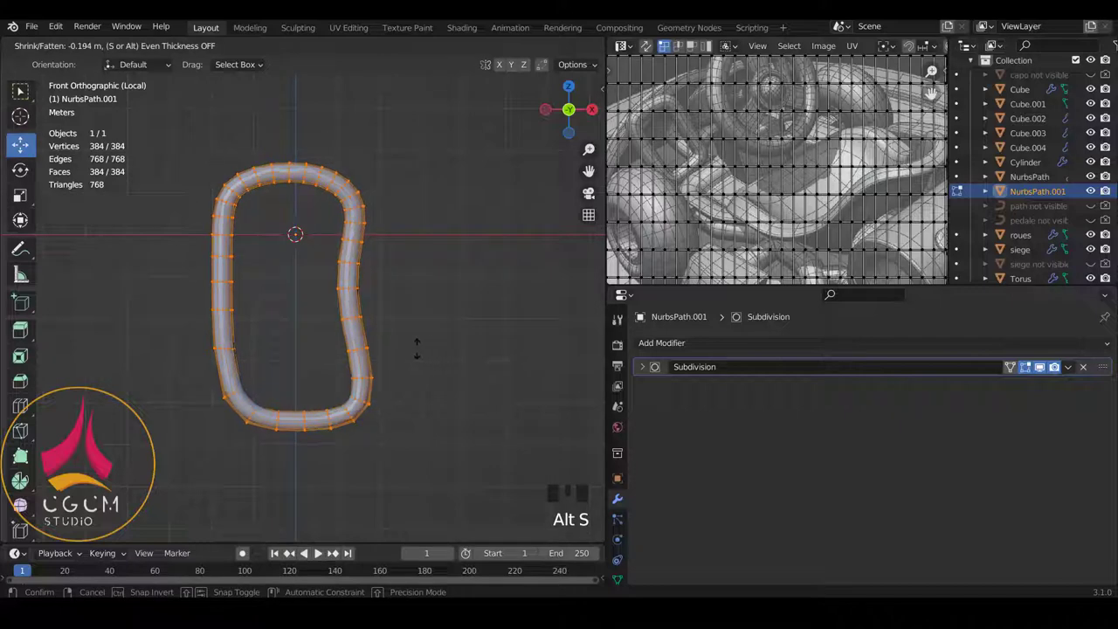
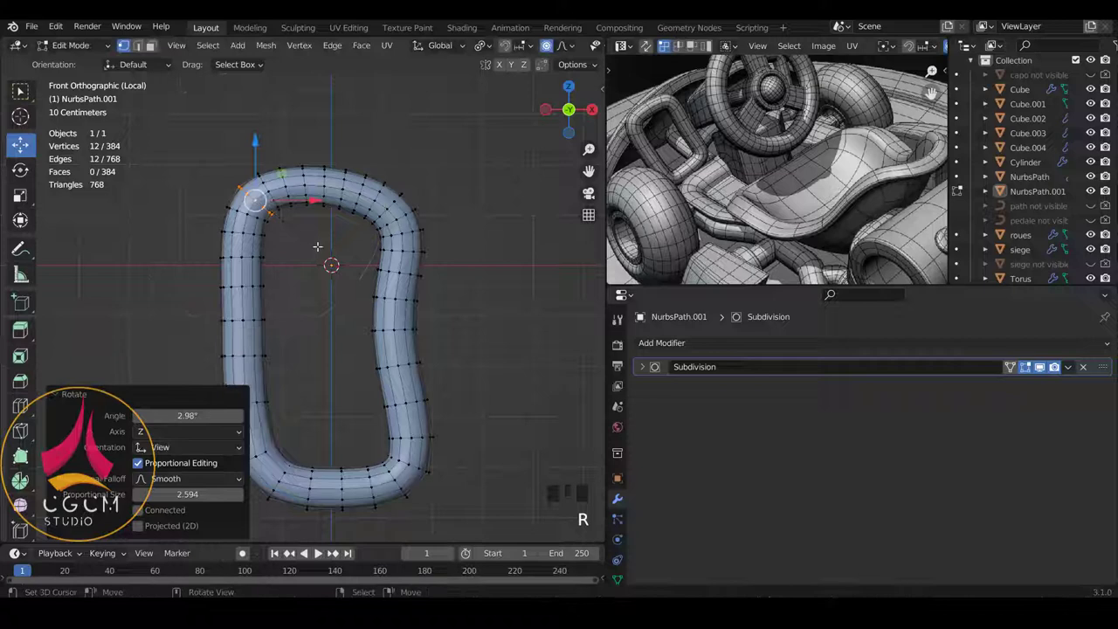
Step: Re-select all ring vertices and slim the whole tube slightly again, with proportional editing toggled
{"action": "key", "text": "Tab"}
{"action": "scroll", "scroll_direction": "down", "scroll_amount": 3}
{"action": "left_click_drag", "start_coordinate": [310, 285], "coordinate": [353, 311]}
{"action": "left_click_drag", "start_coordinate": [352, 312], "coordinate": [360, 317]}
{"action": "middle_click", "coordinate": [360, 317]}
{"action": "scroll", "scroll_direction": "up", "scroll_amount": 3}
{"action": "key", "text": "Tab"}
{"action": "key", "text": "a"}
{"action": "key", "text": "a"}
{"action": "key", "text": "alt+s"}
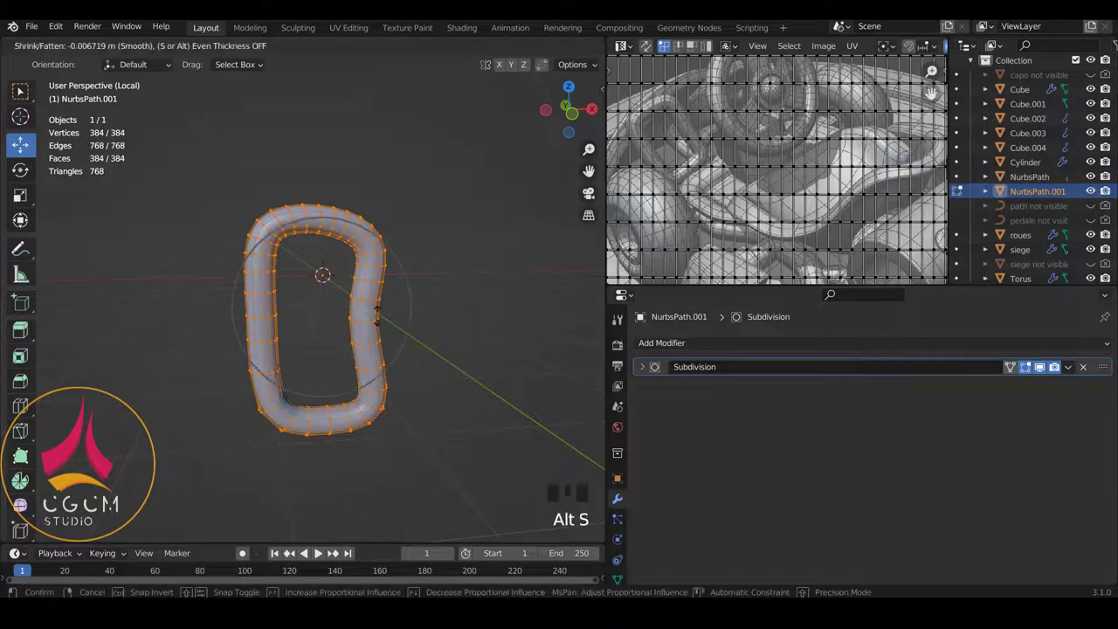
{"action": "key", "text": "o"}
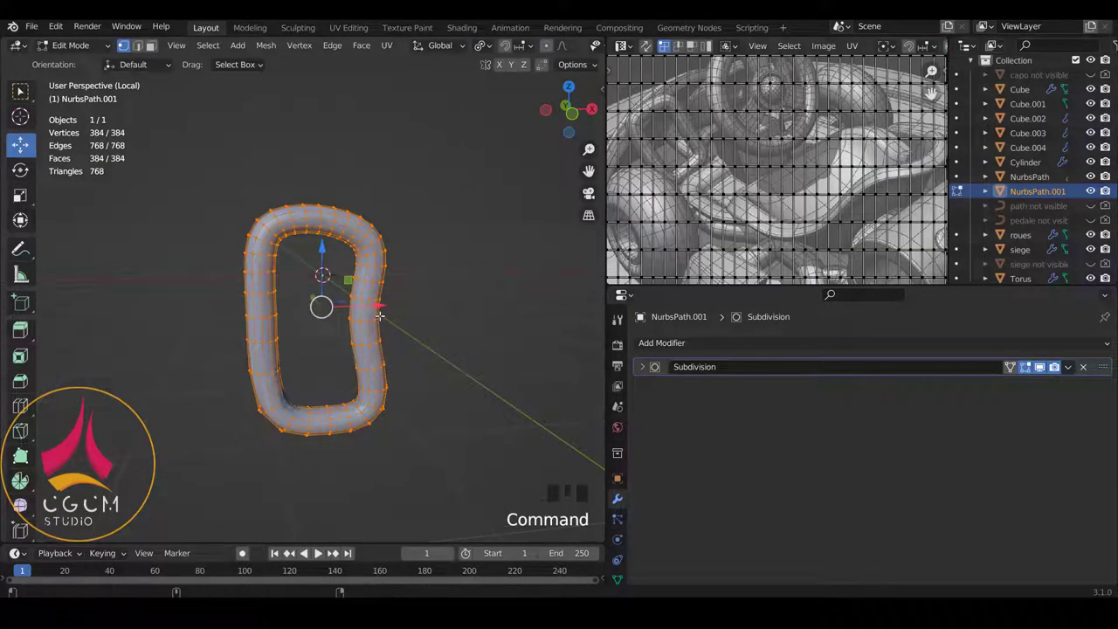
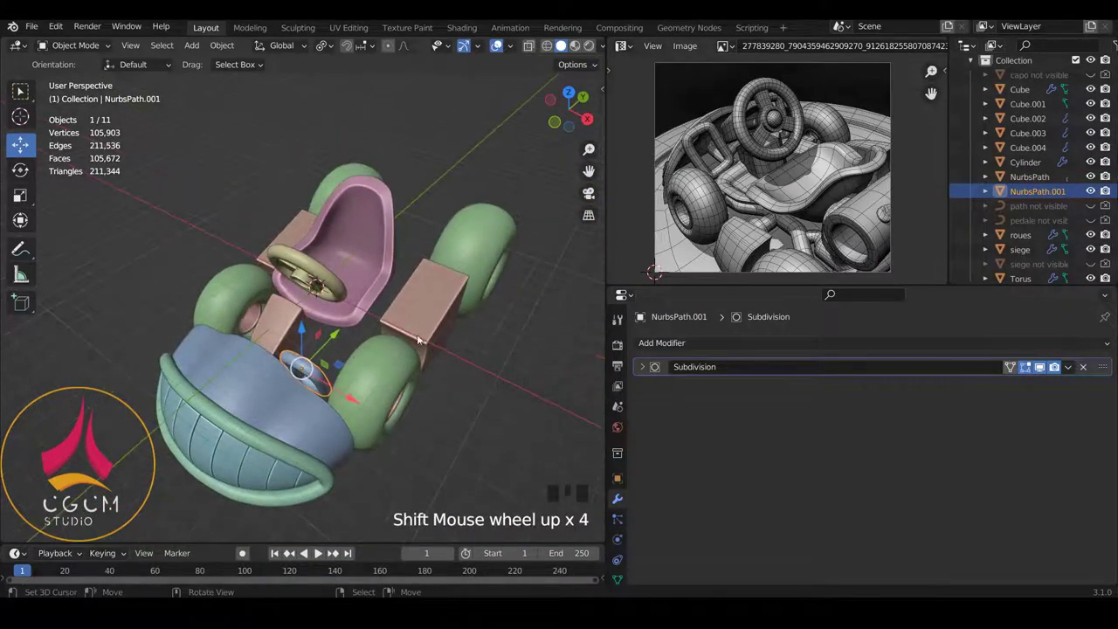
Step: Frame the steering area of the kart and bring up Apply Transforms (Ctrl+A) for the curved tube
{"action": "left_click_drag", "start_coordinate": [397, 344], "coordinate": [378, 339]}
{"action": "scroll", "scroll_direction": "up", "scroll_amount": 3}
{"action": "scroll", "scroll_direction": "down", "scroll_amount": 3}
{"action": "middle_click", "coordinate": [335, 310]}
{"action": "scroll", "scroll_direction": "up", "scroll_amount": 3}
{"action": "scroll", "scroll_direction": "up", "scroll_amount": 3}
{"action": "scroll", "scroll_direction": "up", "scroll_amount": 3}
{"action": "key", "text": "shift+c"}
{"action": "scroll", "scroll_direction": "down", "scroll_amount": 3}
{"action": "scroll", "scroll_direction": "up", "scroll_amount": 3}
{"action": "scroll", "scroll_direction": "down", "scroll_amount": 3}
{"action": "key", "text": "ctrl+a"}
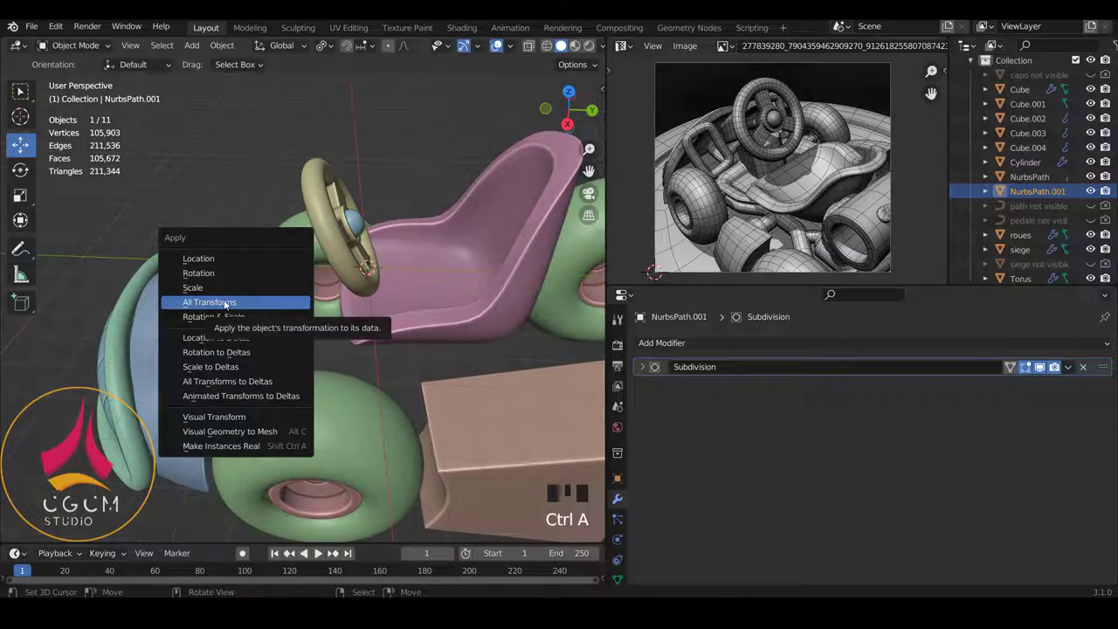
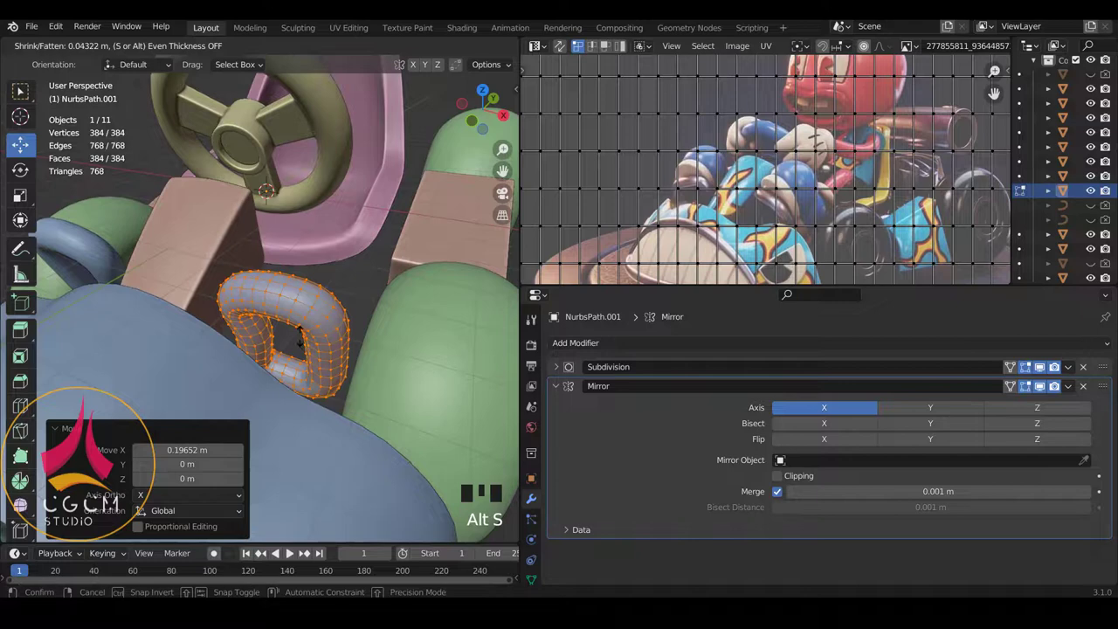
Step: Preview the mirrored tubes from the front in object mode, then re-edit the tube and adjust its thickness (Alt+S)
{"action": "key", "text": "KP_1"}
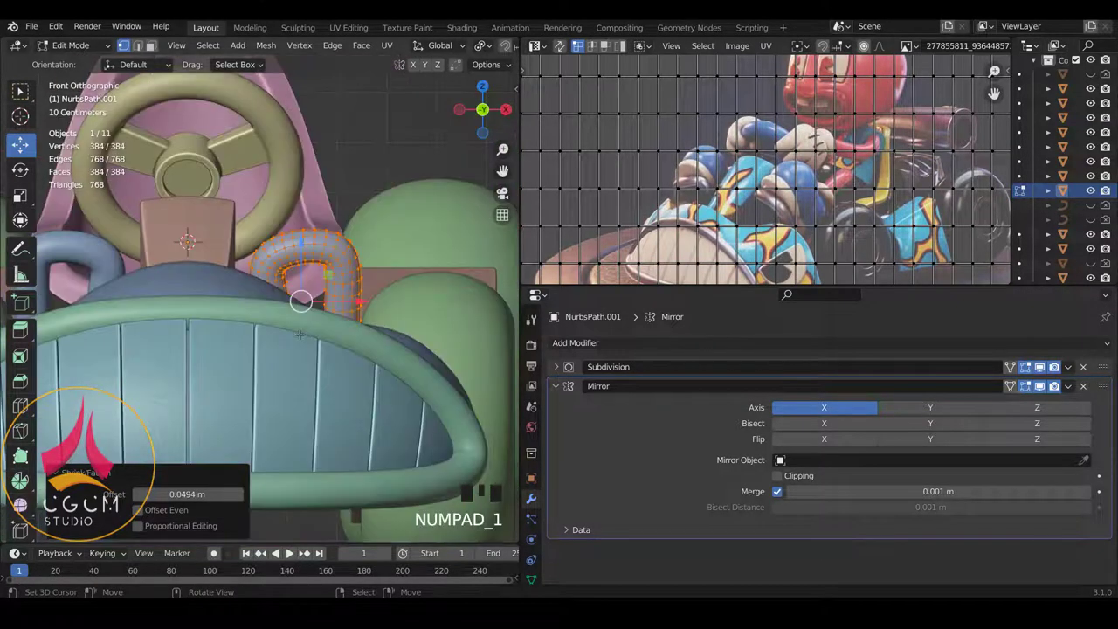
{"action": "scroll", "scroll_direction": "down", "scroll_amount": 3}
{"action": "key", "text": "Tab"}
{"action": "key", "text": "a"}
{"action": "scroll", "scroll_direction": "up", "scroll_amount": 3}
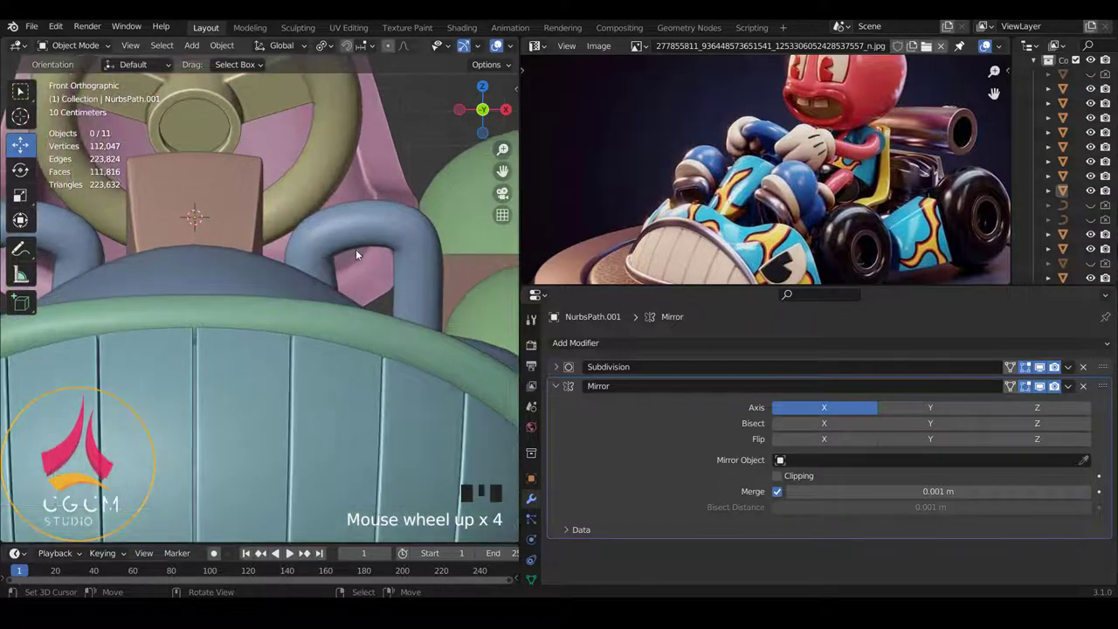
{"action": "right_click", "coordinate": [378, 242]}
{"action": "key", "text": "Tab"}
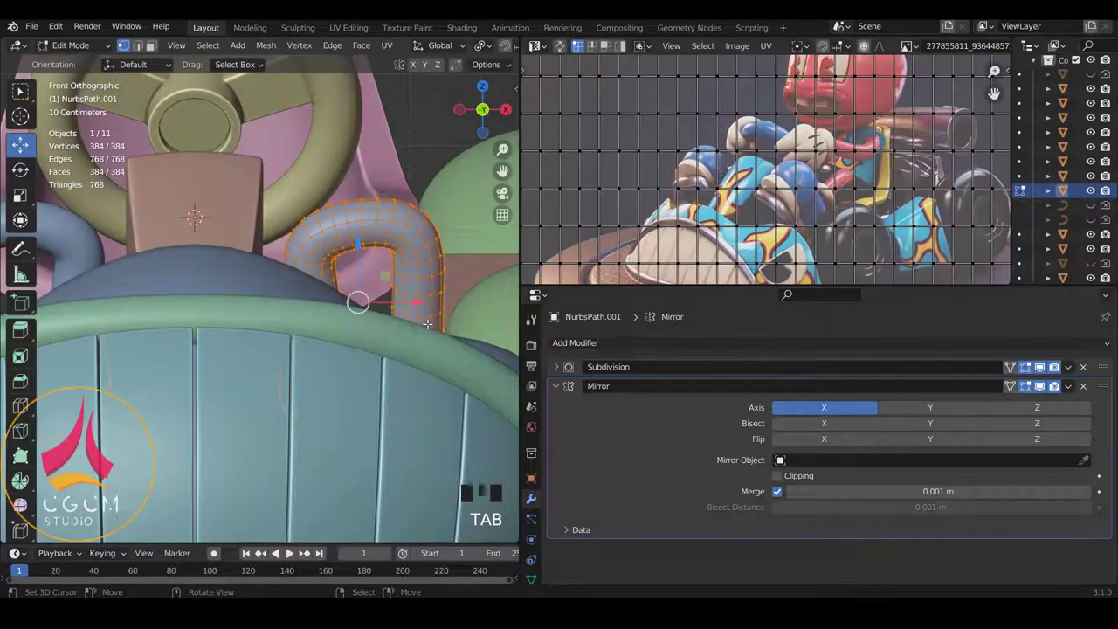
{"action": "key", "text": "alt+s"}
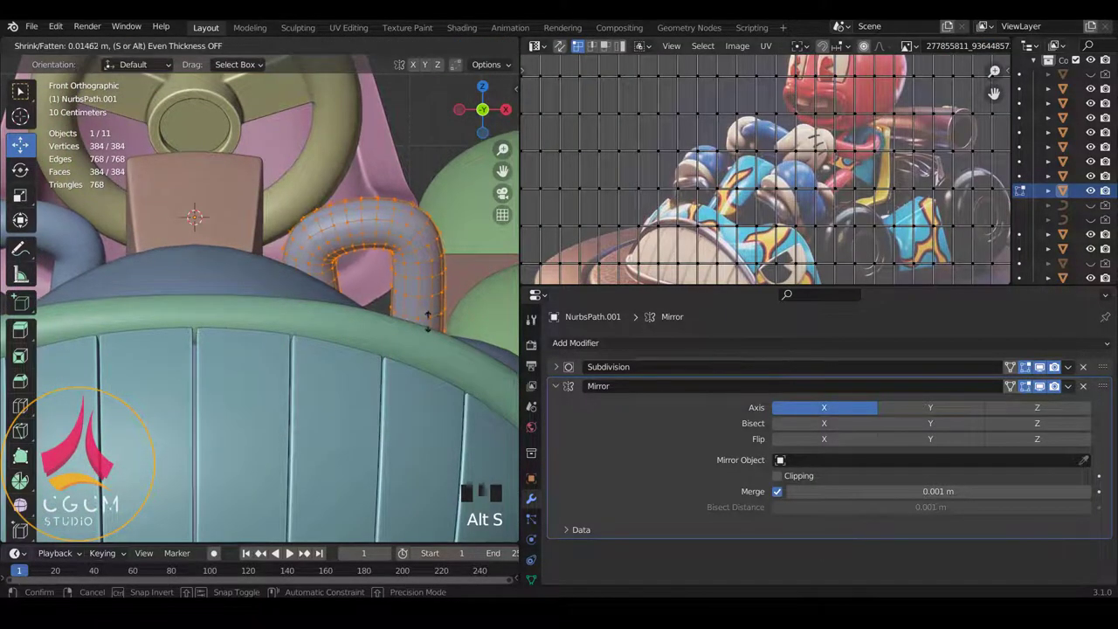
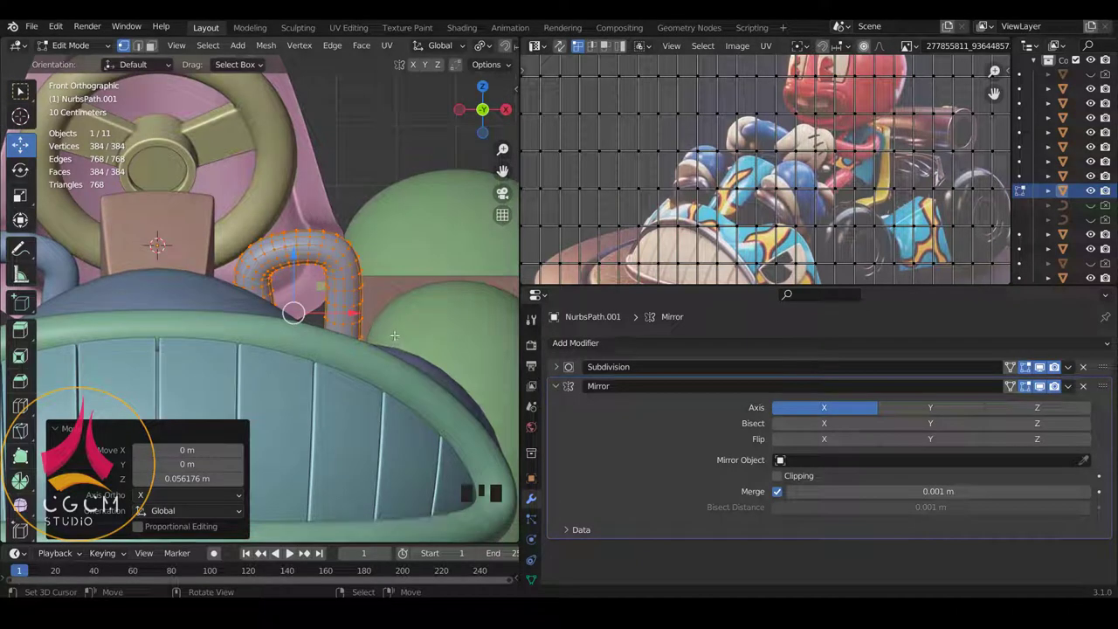
Step: Scale the U-shaped tube up slightly and tilt it a little
{"action": "key", "text": "s"}
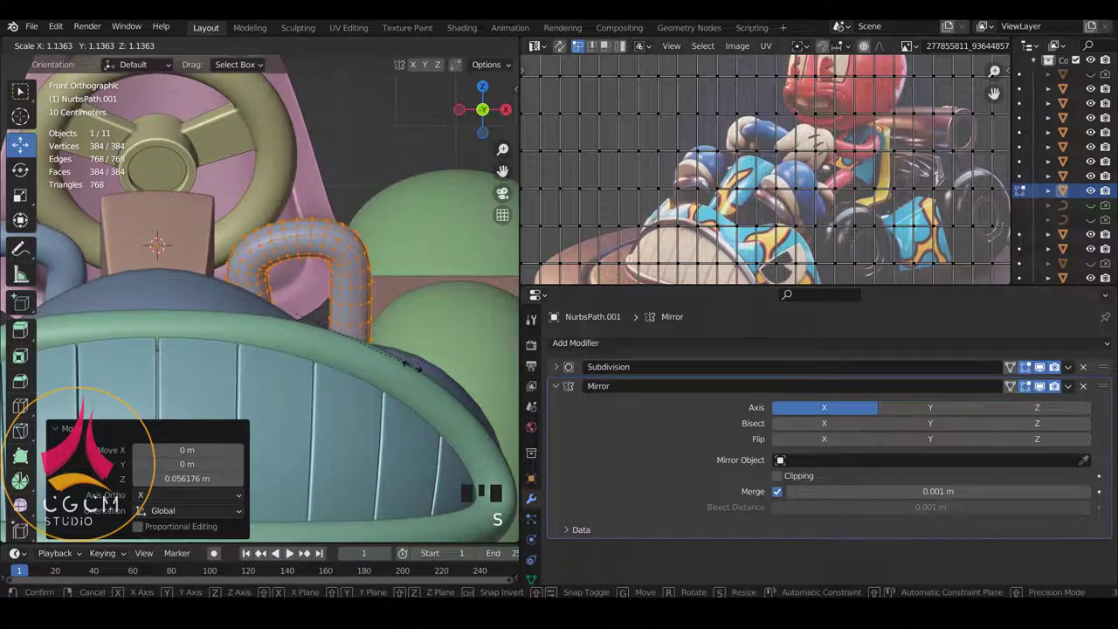
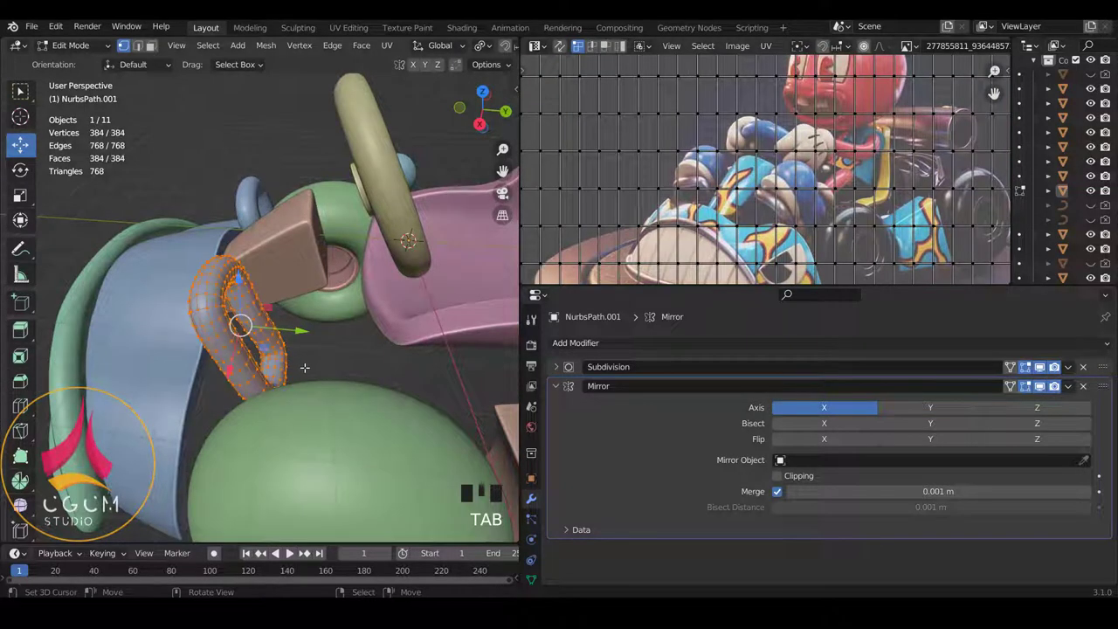
{"action": "key", "text": "r"}
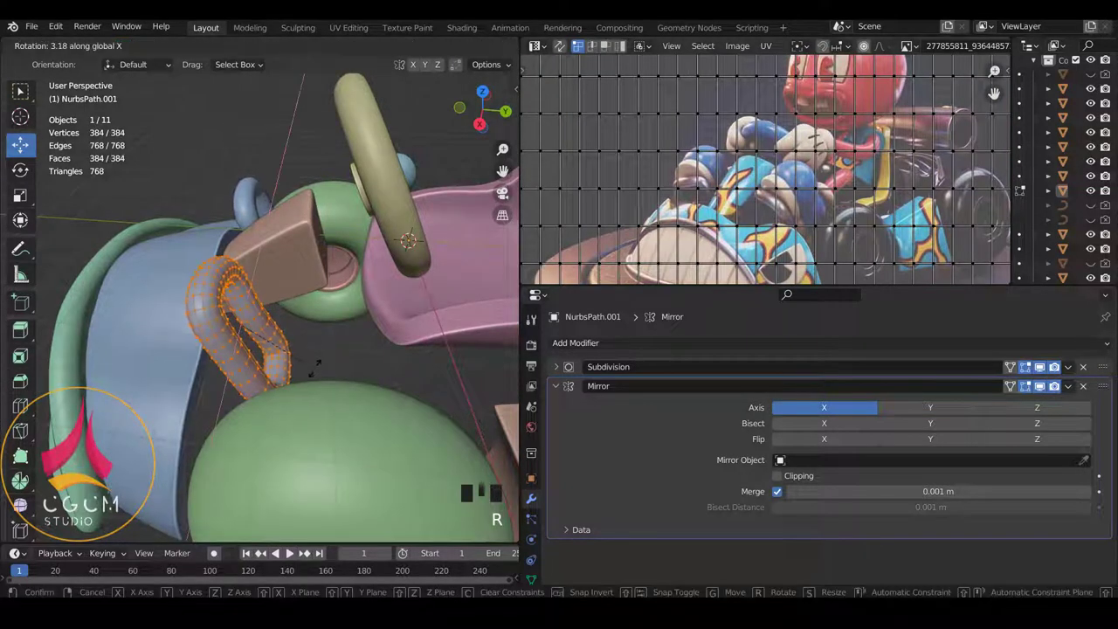
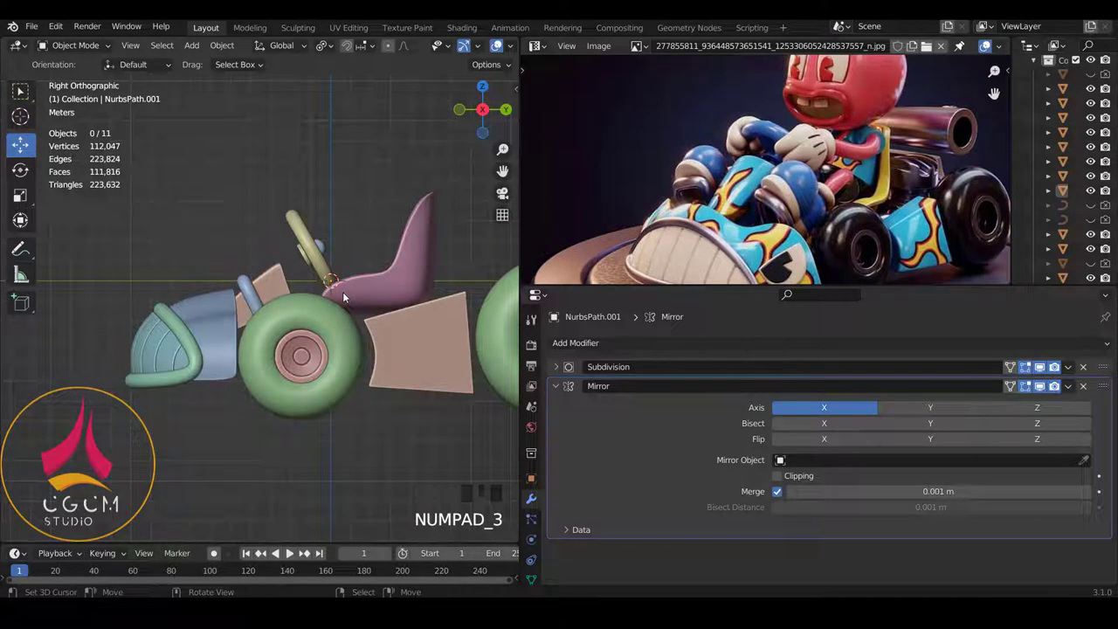
{"action": "scroll", "scroll_direction": "up", "scroll_amount": 3}
{"action": "scroll", "scroll_direction": "up", "scroll_amount": 3}
{"action": "key", "text": "KP_1"}
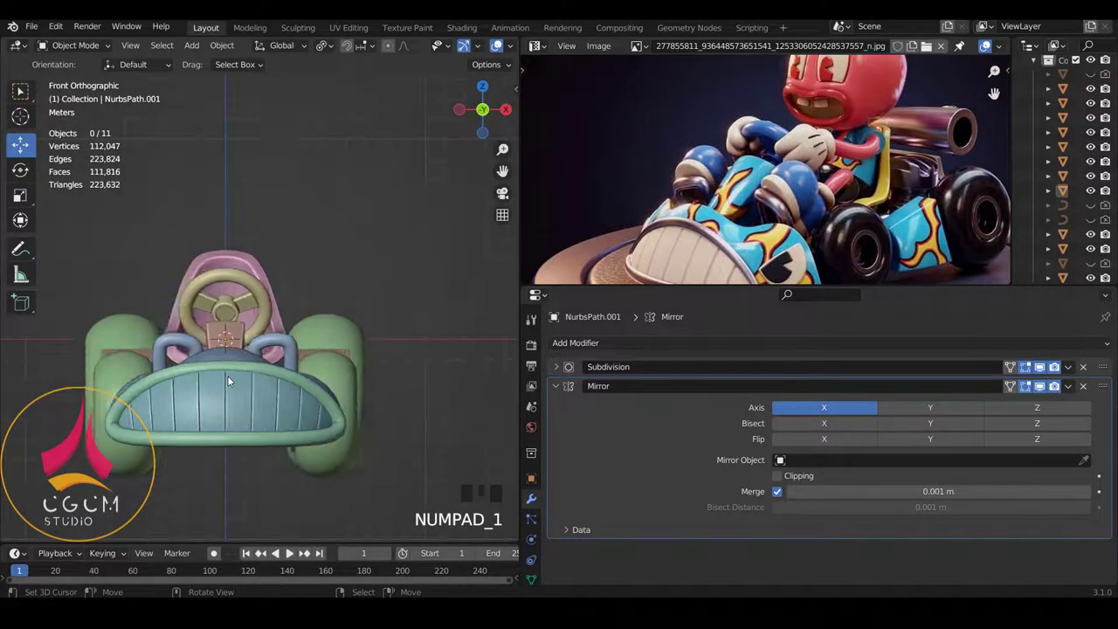
{"action": "scroll", "scroll_direction": "up", "scroll_amount": 3}
{"action": "scroll", "scroll_direction": "down", "scroll_amount": 3}
{"action": "scroll", "scroll_direction": "up", "scroll_amount": 3}
{"action": "scroll", "scroll_direction": "down", "scroll_amount": 3}
{"action": "scroll", "scroll_direction": "up", "scroll_amount": 3}
Step: Select the whole dashboard block mesh, scale it up slightly and return to object mode viewed from the side
{"action": "right_click", "coordinate": [305, 336]}
{"action": "key", "text": "Tab"}
{"action": "key", "text": "a"}
{"action": "key", "text": "a"}
{"action": "key", "text": "s"}
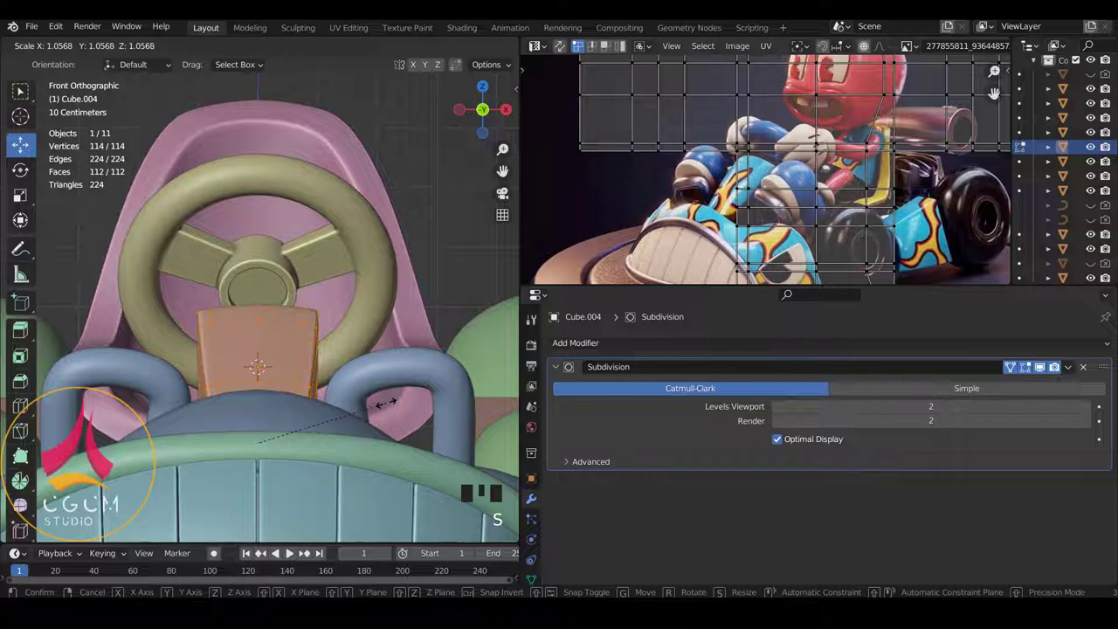
{"action": "key", "text": "Tab"}
{"action": "key", "text": "a"}
{"action": "scroll", "scroll_direction": "down", "scroll_amount": 3}
{"action": "scroll", "scroll_direction": "down", "scroll_amount": 3}
{"action": "key", "text": "KP_3"}
{"action": "scroll", "scroll_direction": "up", "scroll_amount": 3}
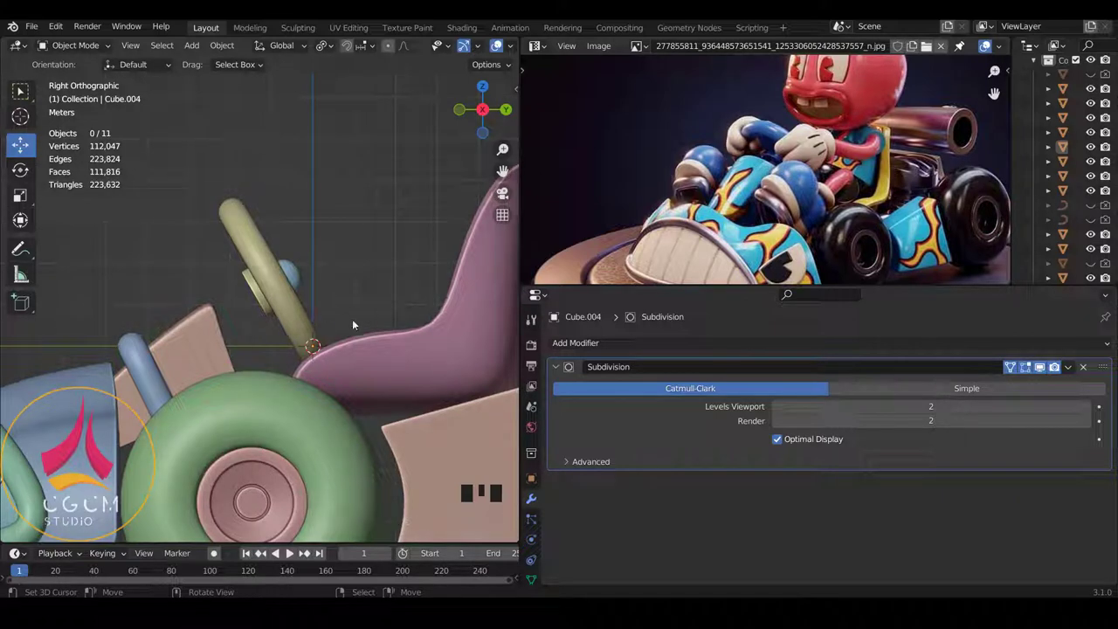
Step: Select the steering wheel together with its hub and lower them slightly on the kart
{"action": "scroll", "scroll_direction": "down", "scroll_amount": 3}
{"action": "scroll", "scroll_direction": "up", "scroll_amount": 3}
{"action": "scroll", "scroll_direction": "up", "scroll_amount": 3}
{"action": "left_click_drag", "start_coordinate": [380, 346], "coordinate": [389, 348]}
{"action": "key", "text": "KP_3"}
{"action": "right_click", "coordinate": [389, 349]}
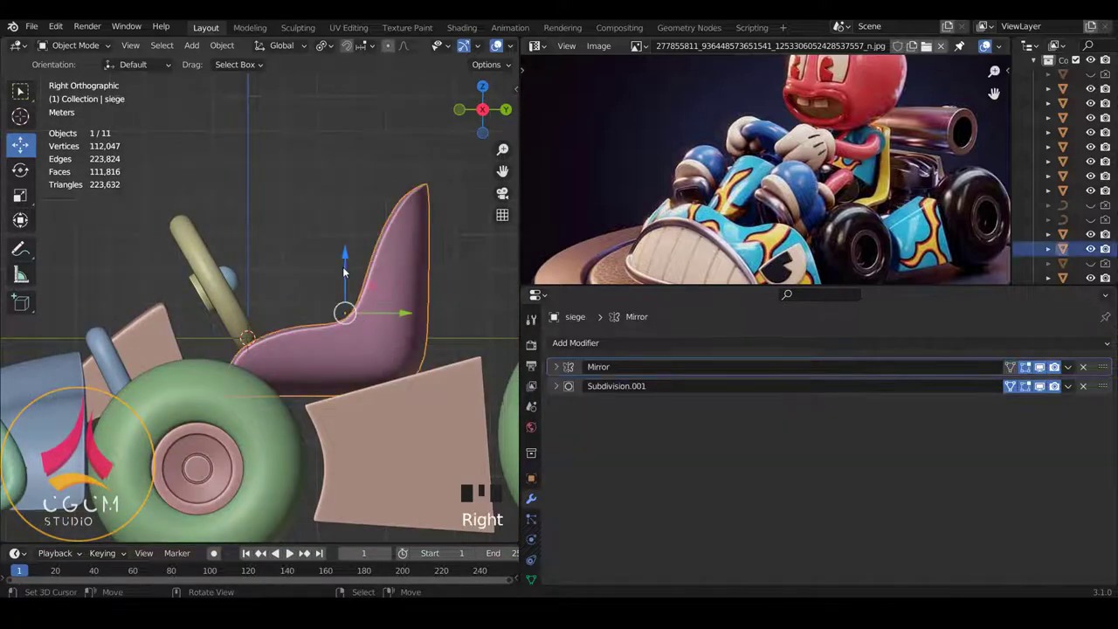
{"action": "left_click_drag", "start_coordinate": [344, 267], "coordinate": [234, 295]}
{"action": "right_click", "coordinate": [233, 295]}
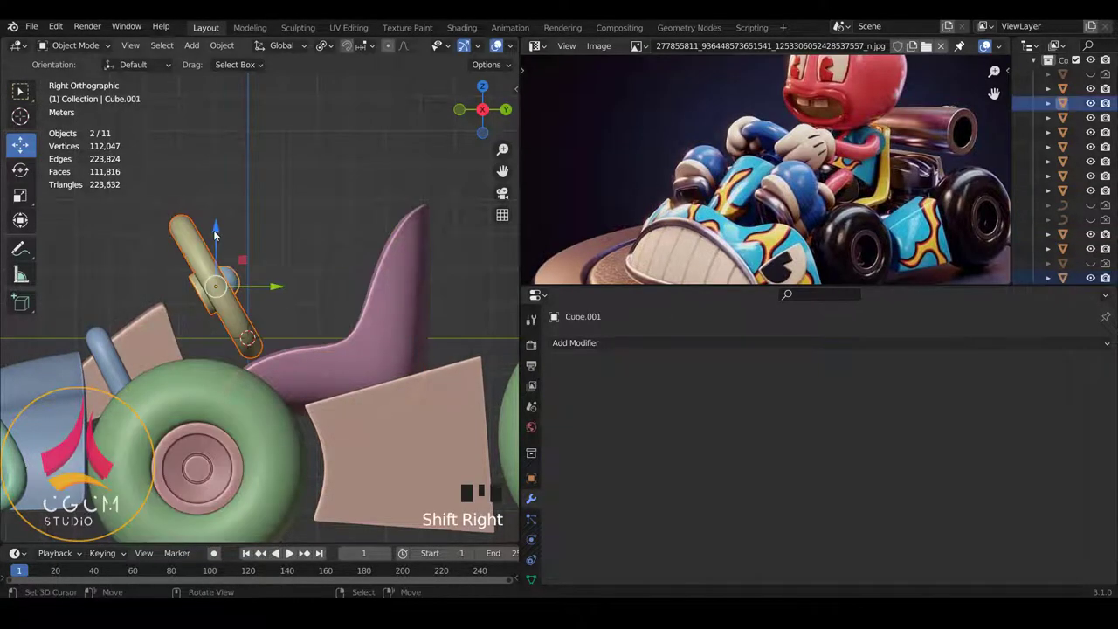
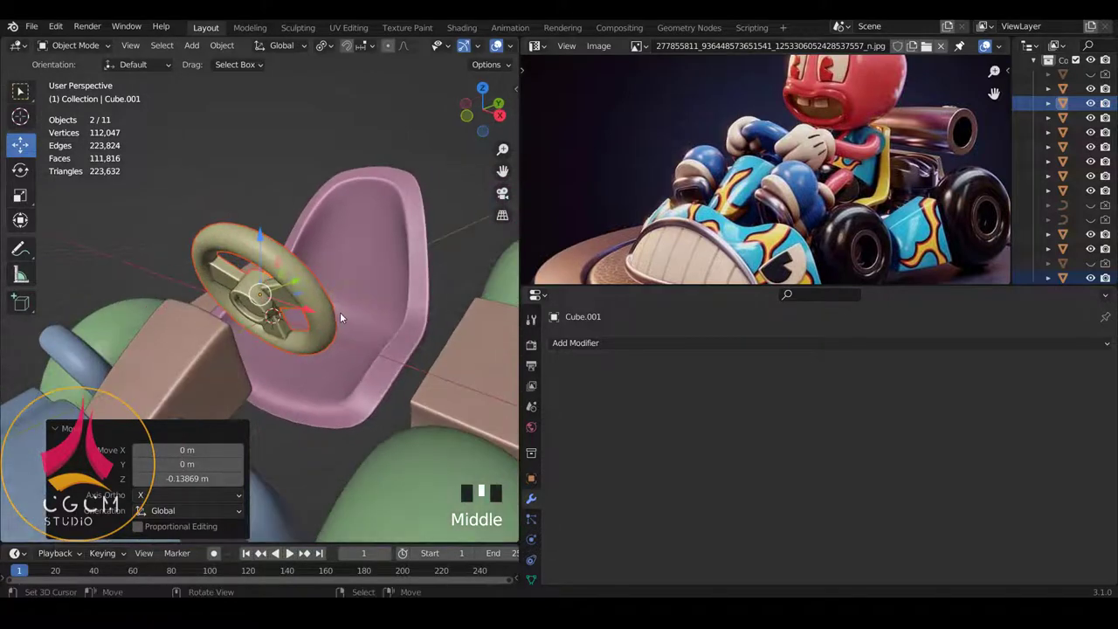
Step: Deselect everything from the side view and bring up the Add menu (Shift+A)
{"action": "scroll", "scroll_direction": "down", "scroll_amount": 3}
{"action": "left_click_drag", "start_coordinate": [223, 289], "coordinate": [279, 291]}
{"action": "key", "text": "a"}
{"action": "left_click_drag", "start_coordinate": [287, 296], "coordinate": [140, 291]}
{"action": "key", "text": "KP_3"}
{"action": "key", "text": "shift+a"}
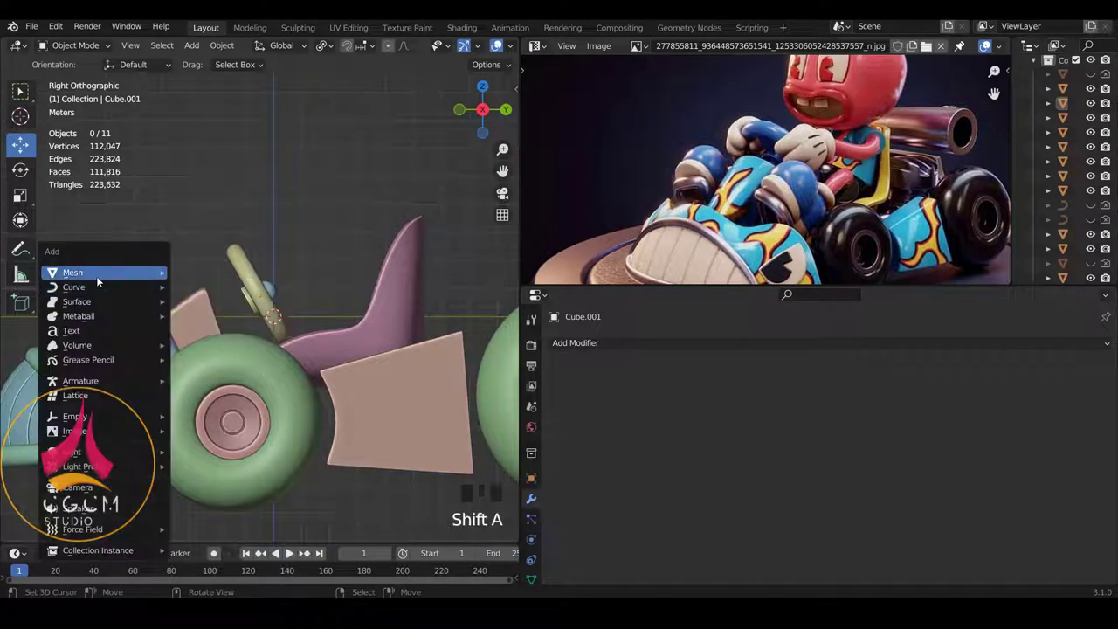
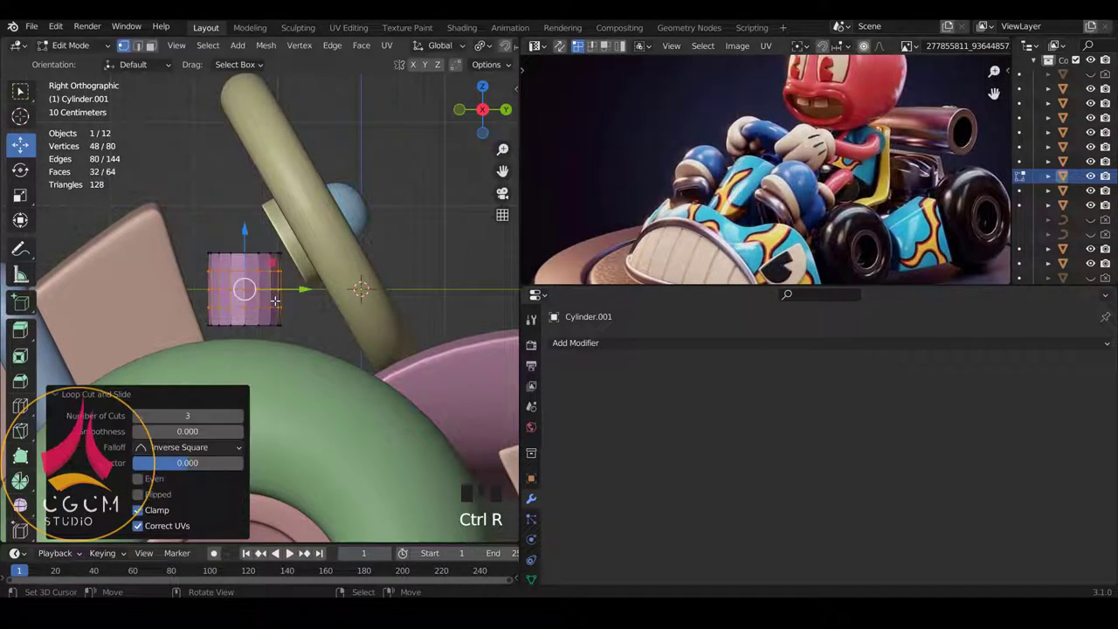
Step: Select the whole new cylinder mesh, stretch it lengthwise and make it thinner
{"action": "key", "text": "r"}
{"action": "key", "text": "a"}
{"action": "key", "text": "a"}
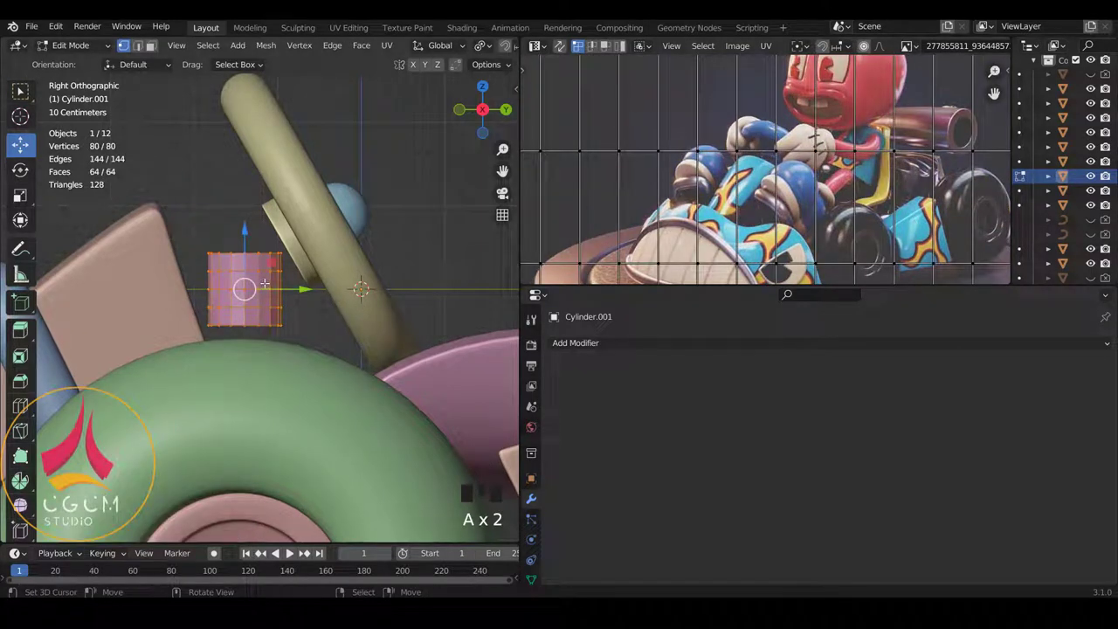
{"action": "scroll", "scroll_direction": "down", "scroll_amount": 3}
{"action": "key", "text": "s"}
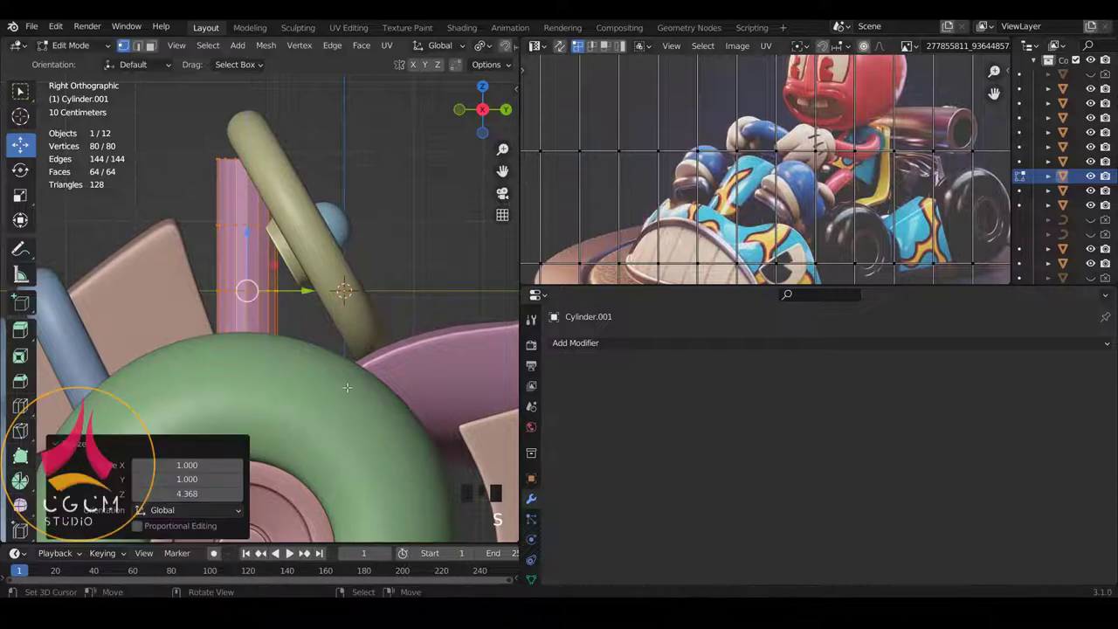
{"action": "key", "text": "s"}
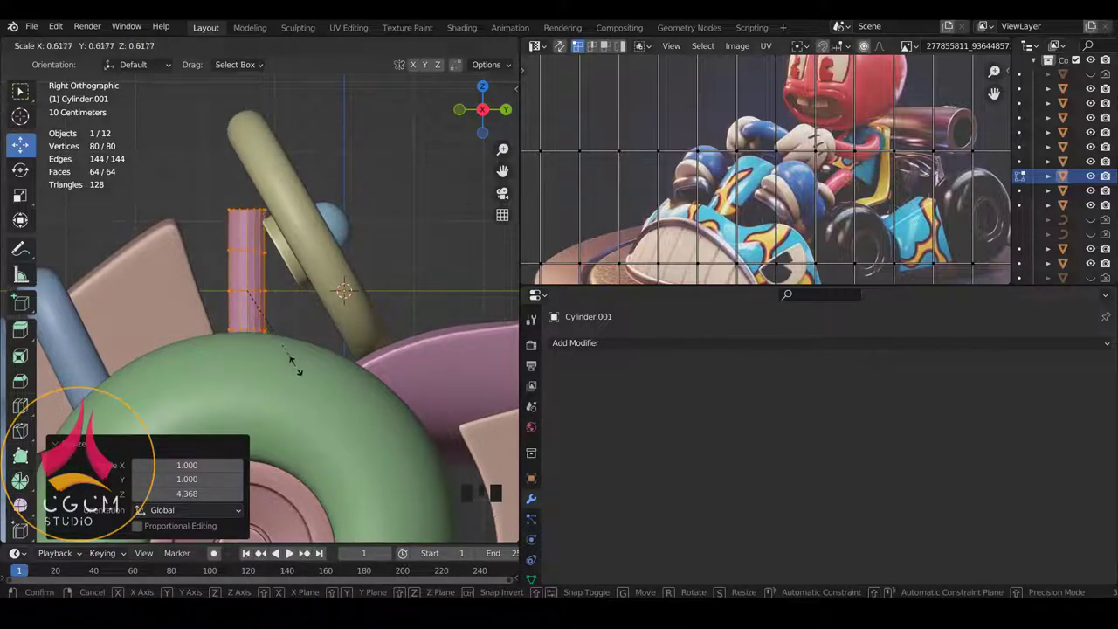
Step: Tilt the cylinder about 55° and fit it as a steering column between dashboard and wheel, checking in see-through
{"action": "key", "text": "r"}
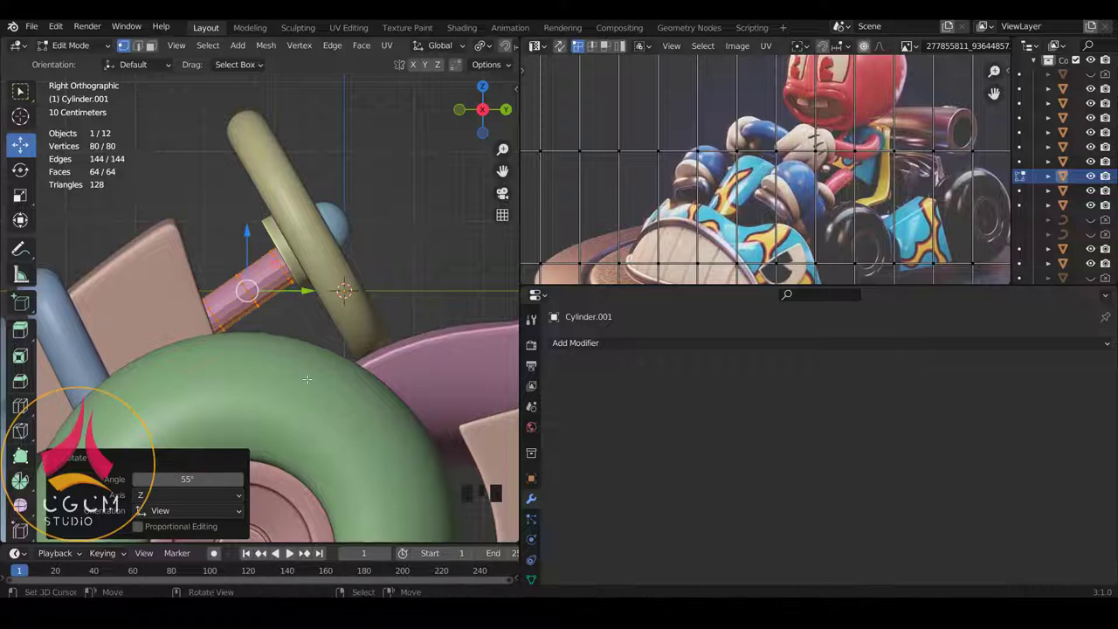
{"action": "key", "text": "g"}
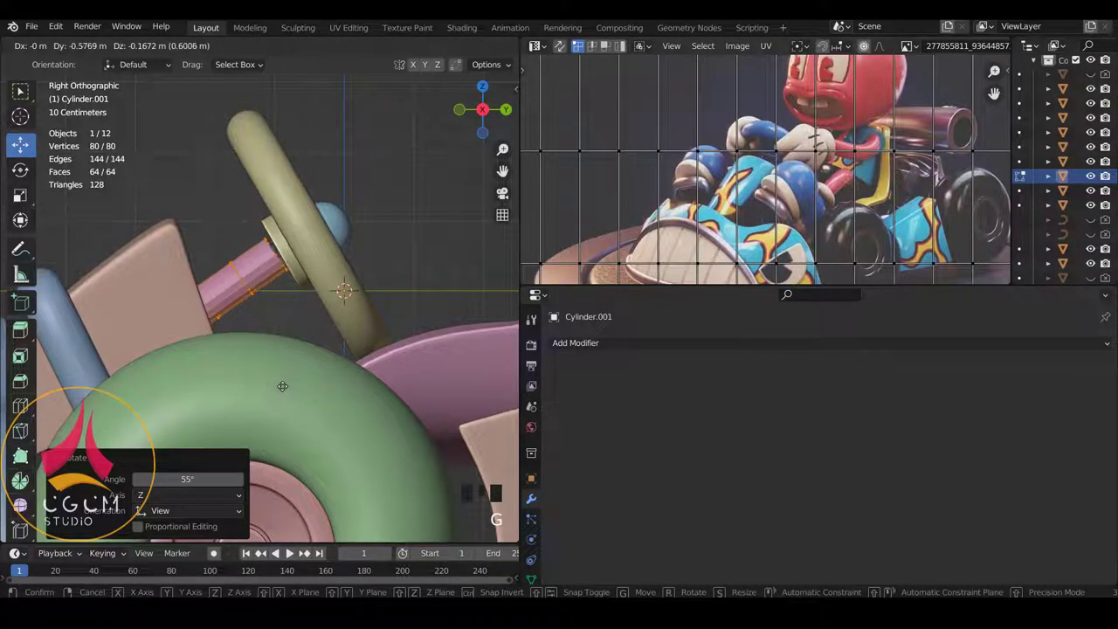
{"action": "key", "text": "r"}
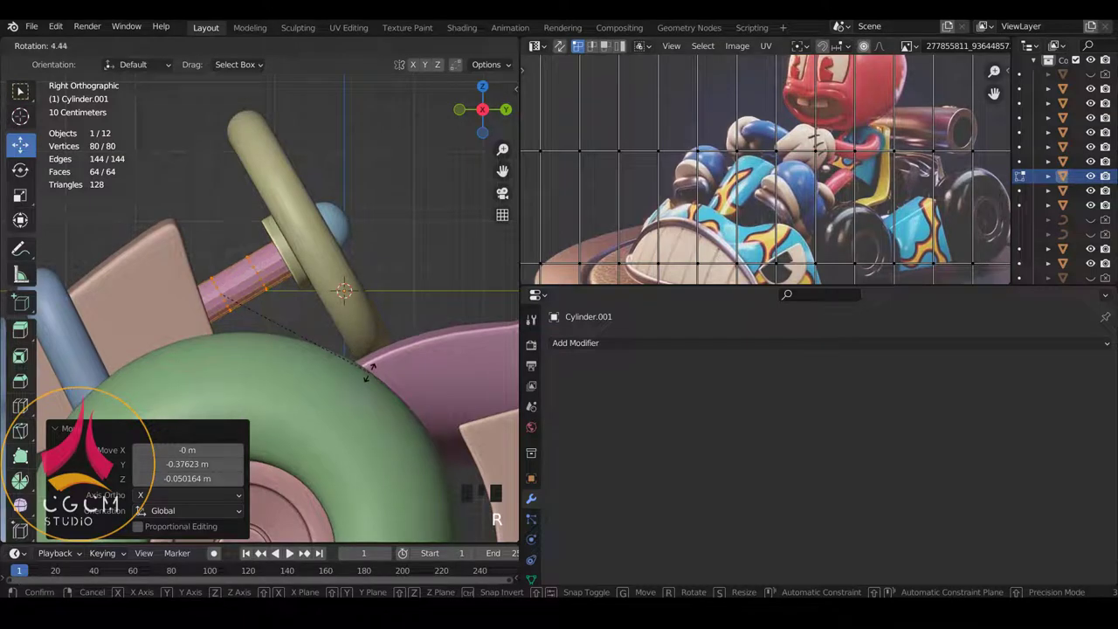
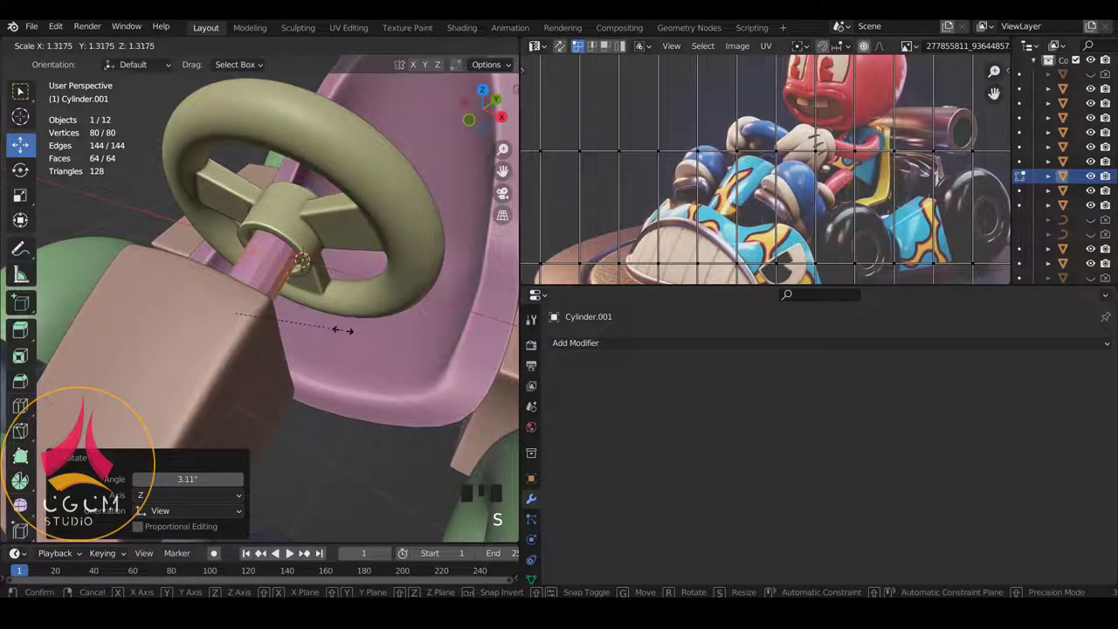
{"action": "key", "text": "KP_3"}
{"action": "key", "text": "z"}
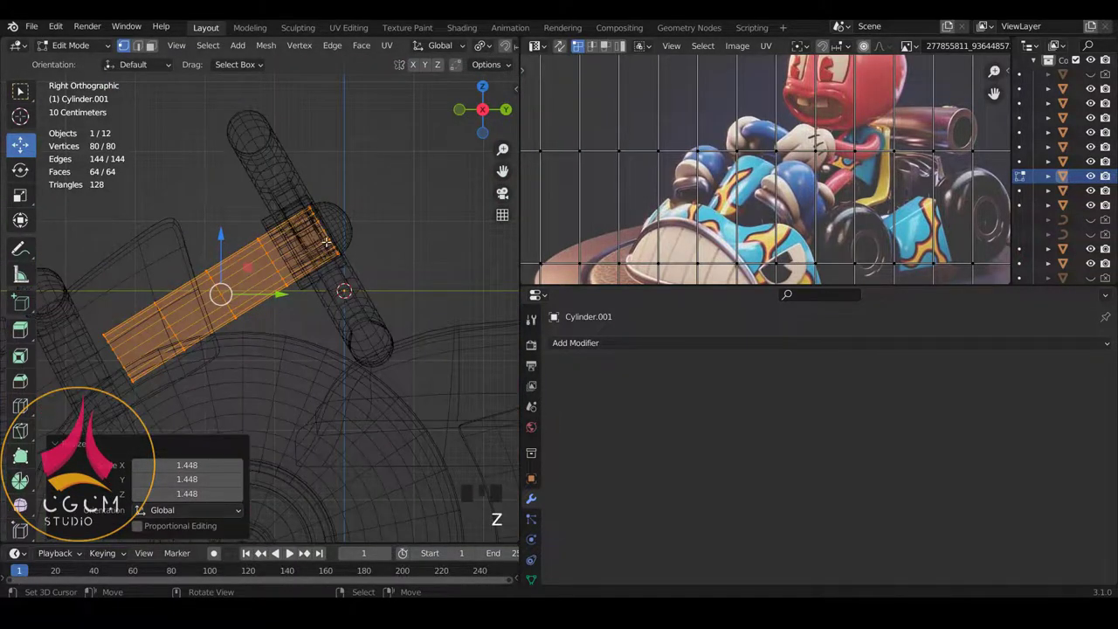
{"action": "key", "text": "s"}
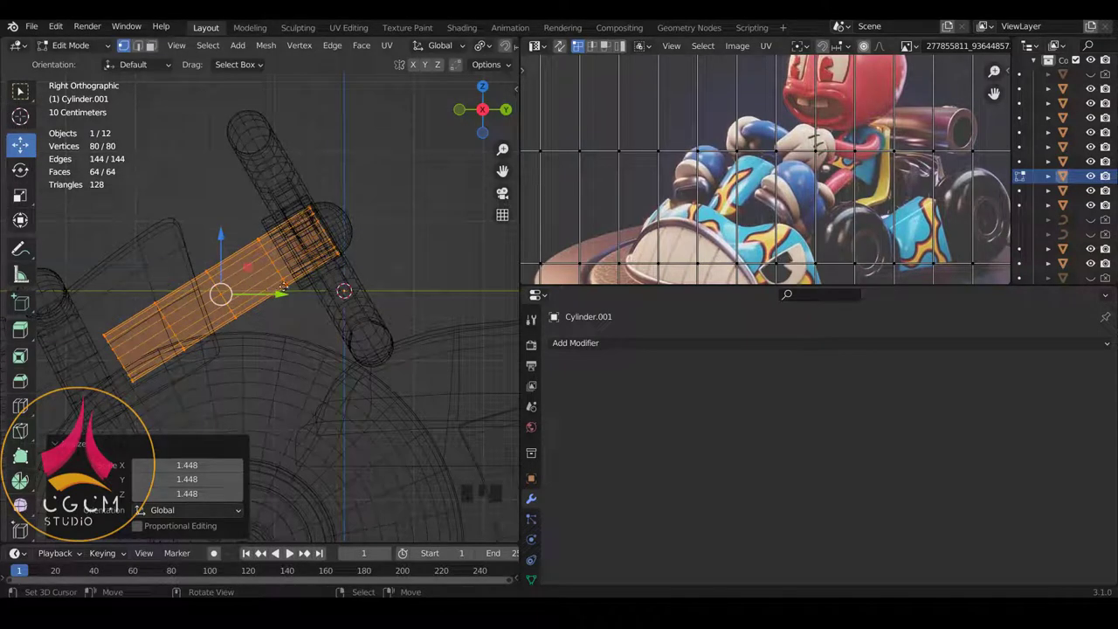
{"action": "key", "text": "g"}
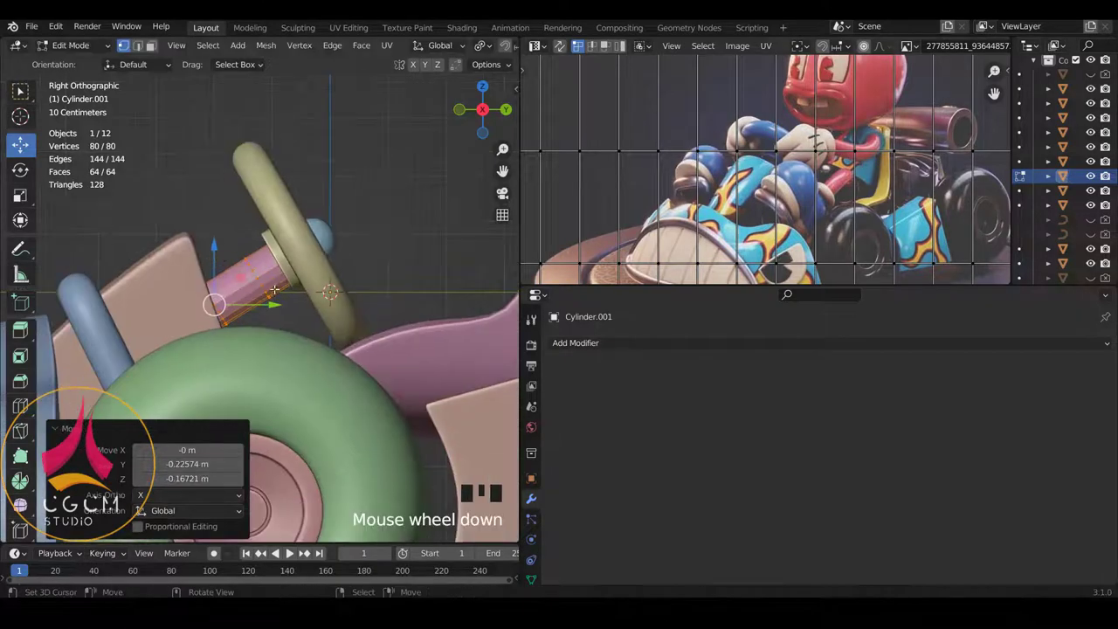
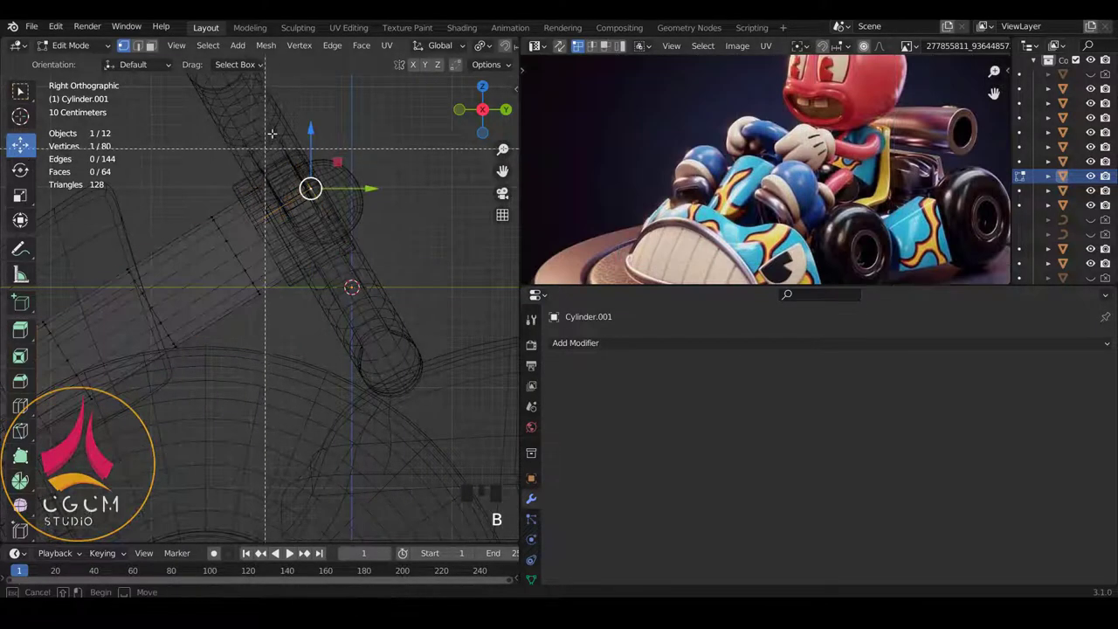
Step: Add many evenly spaced edge loops (Ctrl+R) along the isolated steering column and return to object mode
{"action": "key", "text": "g"}
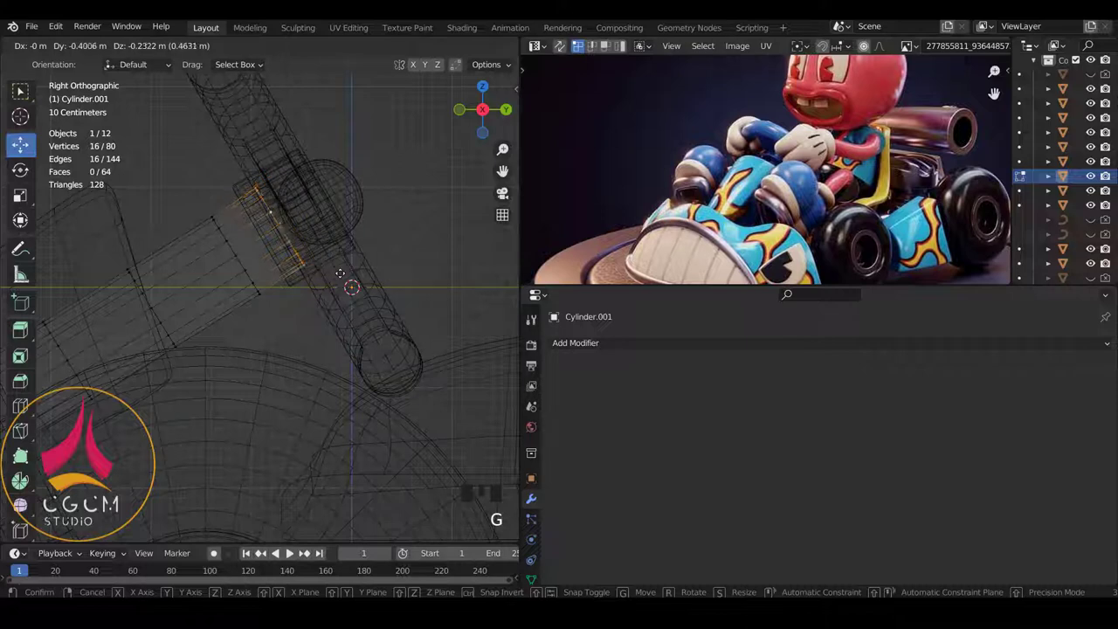
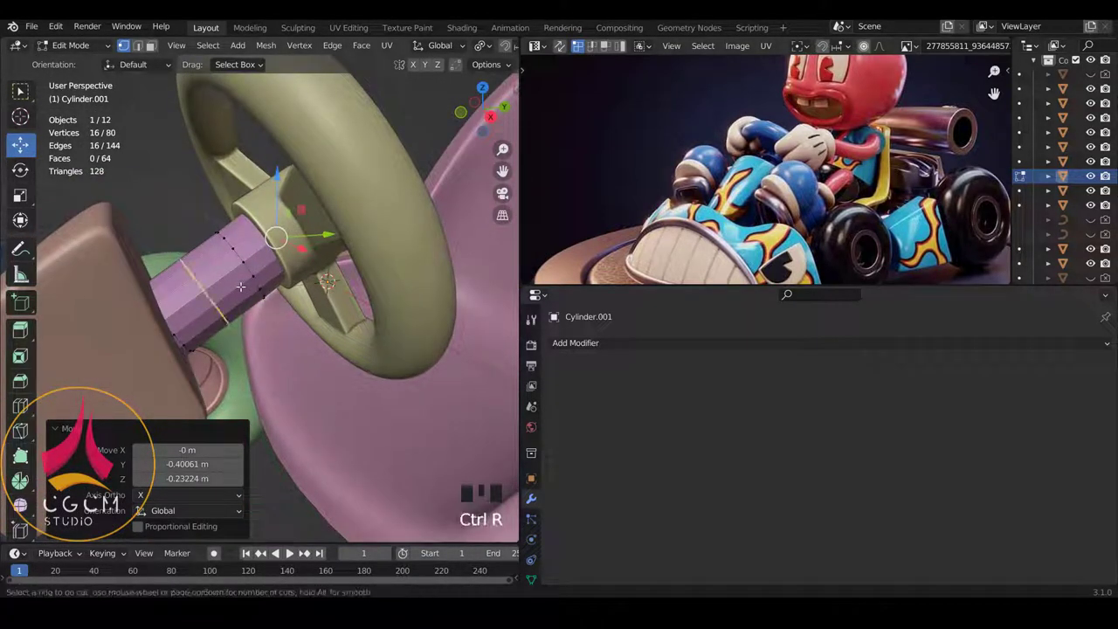
{"action": "key", "text": "ctrl+r"}
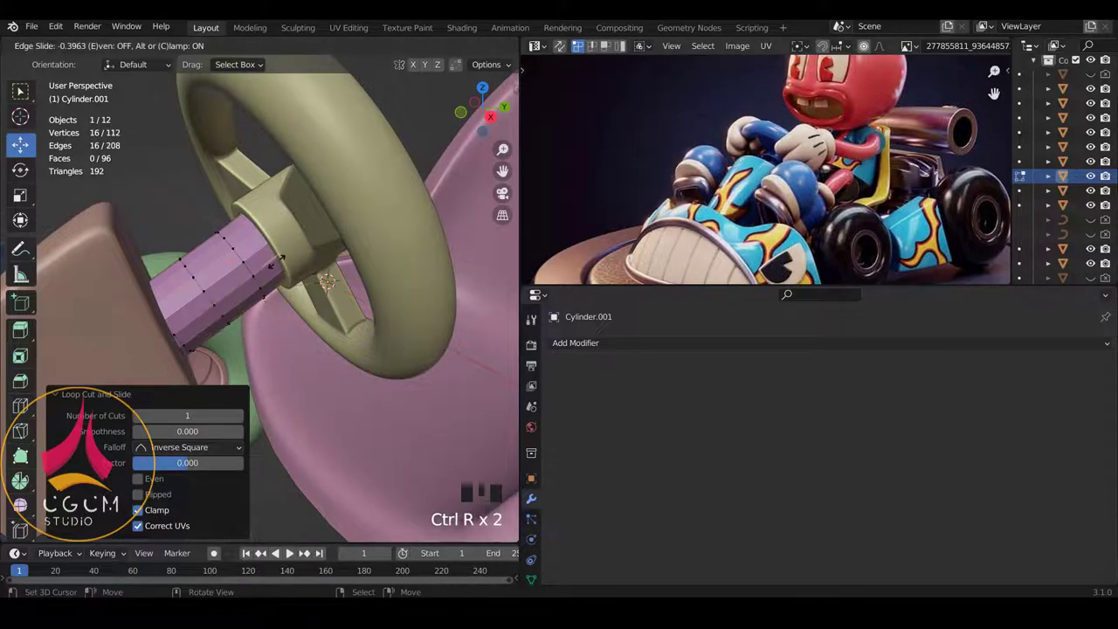
{"action": "key", "text": "ctrl+r"}
{"action": "key", "text": "Tab"}
{"action": "key", "text": "KP_Divide"}
{"action": "key", "text": "Tab"}
{"action": "key", "text": "ctrl+r"}
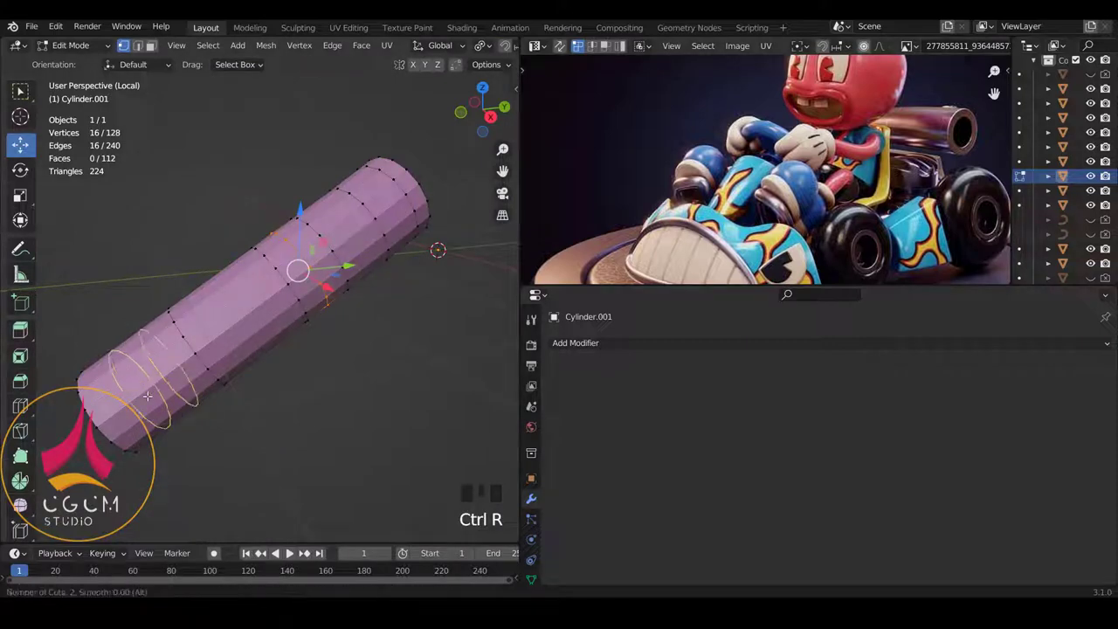
{"action": "key", "text": "ctrl+r"}
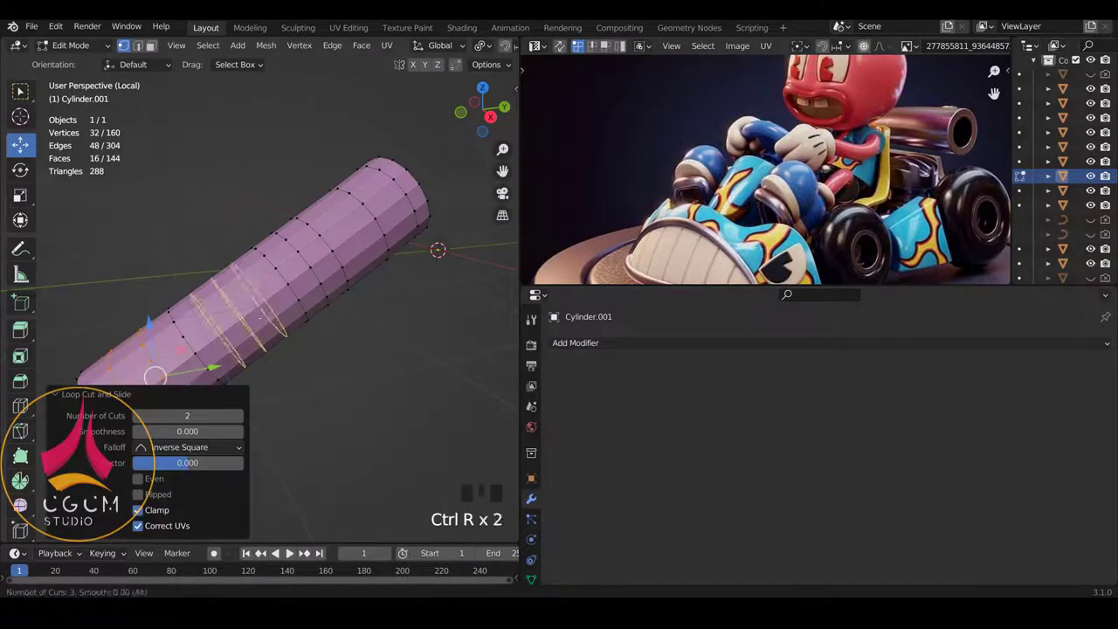
{"action": "key", "text": "ctrl+r"}
{"action": "key", "text": "ctrl+r"}
{"action": "key", "text": "ctrl+r"}
{"action": "key", "text": "ctrl+r"}
{"action": "key", "text": "ctrl+r"}
{"action": "key", "text": "Tab"}
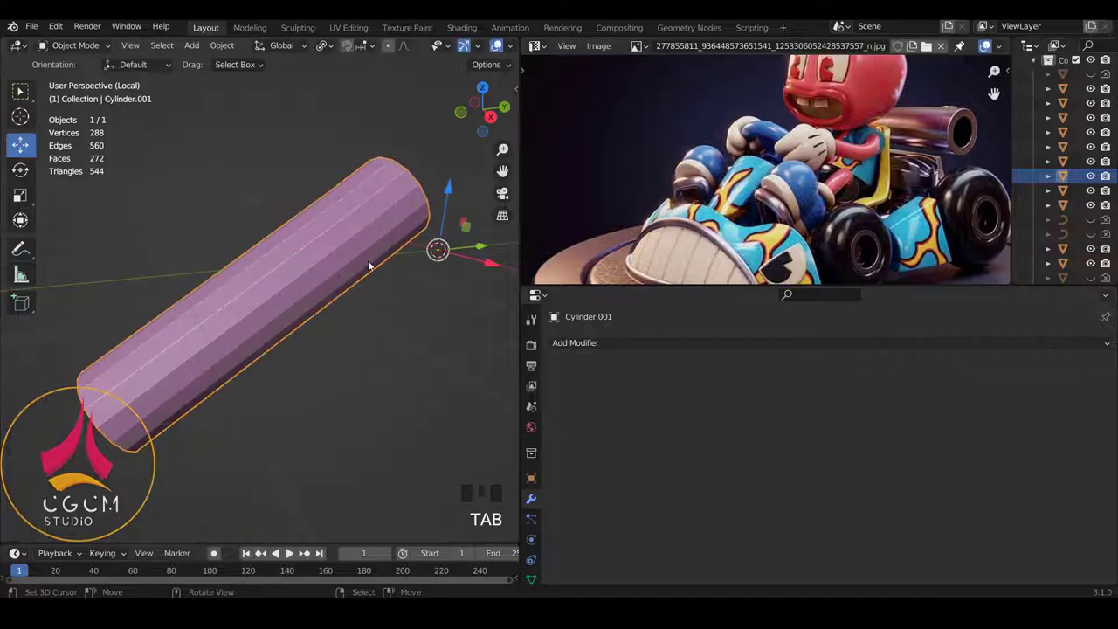
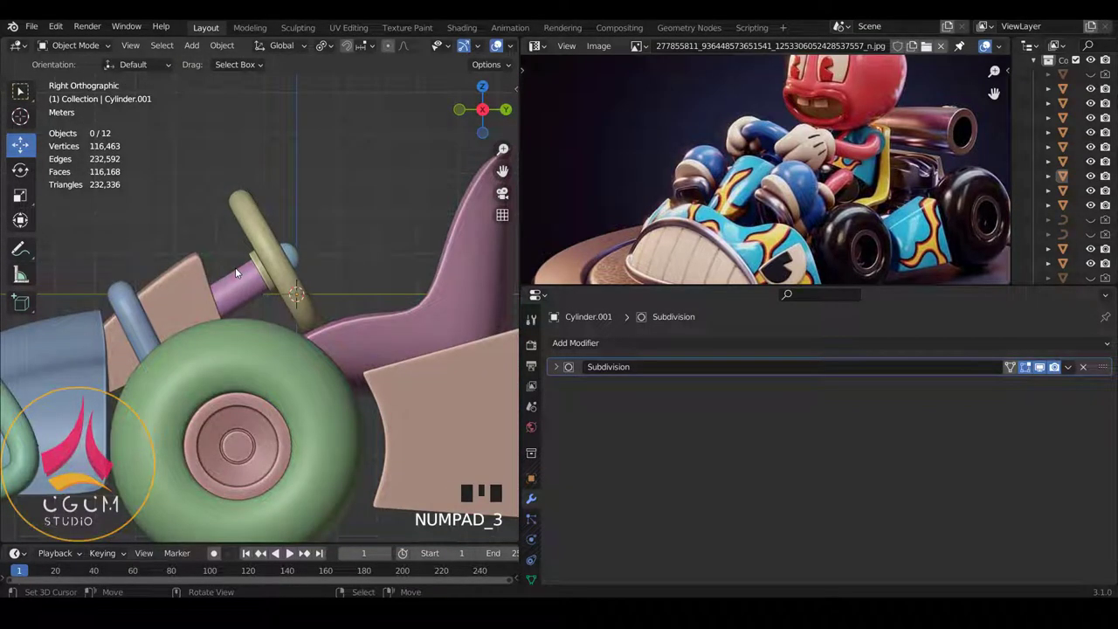
Step: Check the smoothed column from front and side views, then select the three steering-wheel pieces
{"action": "key", "text": "KP_1"}
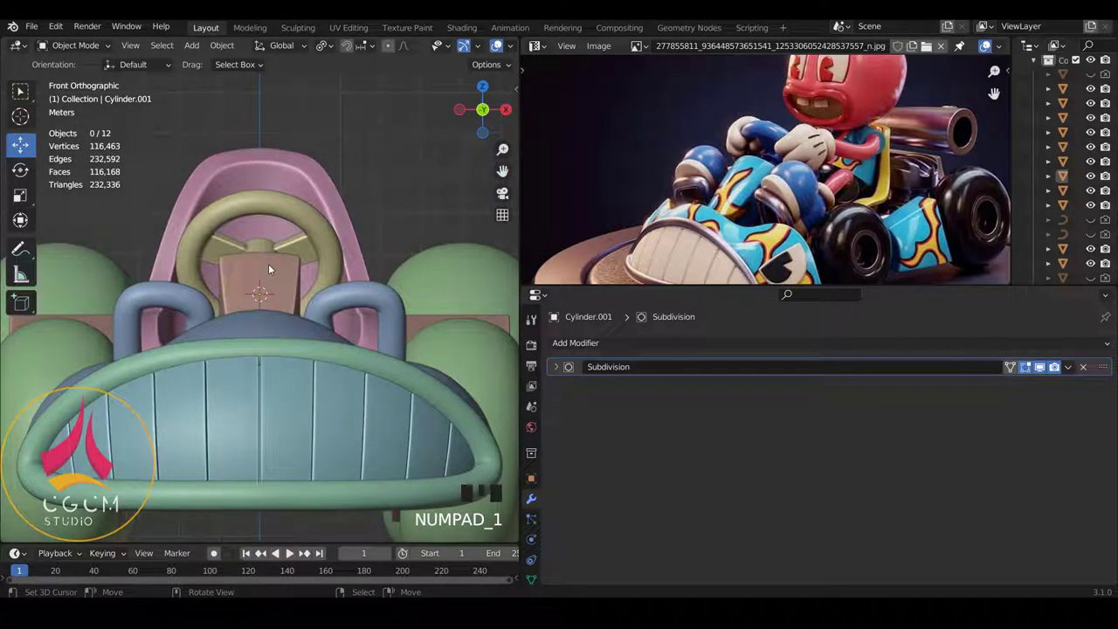
{"action": "scroll", "scroll_direction": "up", "scroll_amount": 3}
{"action": "key", "text": "KP_3"}
{"action": "scroll", "scroll_direction": "up", "scroll_amount": 3}
{"action": "right_click", "coordinate": [230, 372]}
{"action": "right_click", "coordinate": [270, 357]}
{"action": "right_click", "coordinate": [334, 333]}
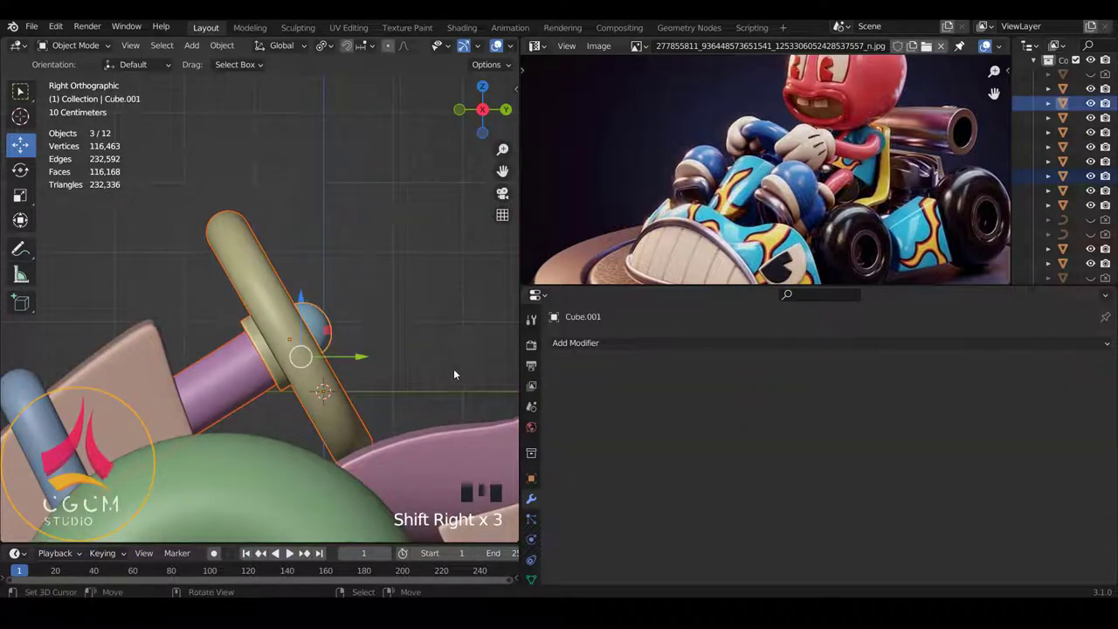
Step: Rotate the selected steering wheel pieces in side view to match the column's angle
{"action": "key", "text": "r"}
{"action": "scroll", "scroll_direction": "up", "scroll_amount": 3}
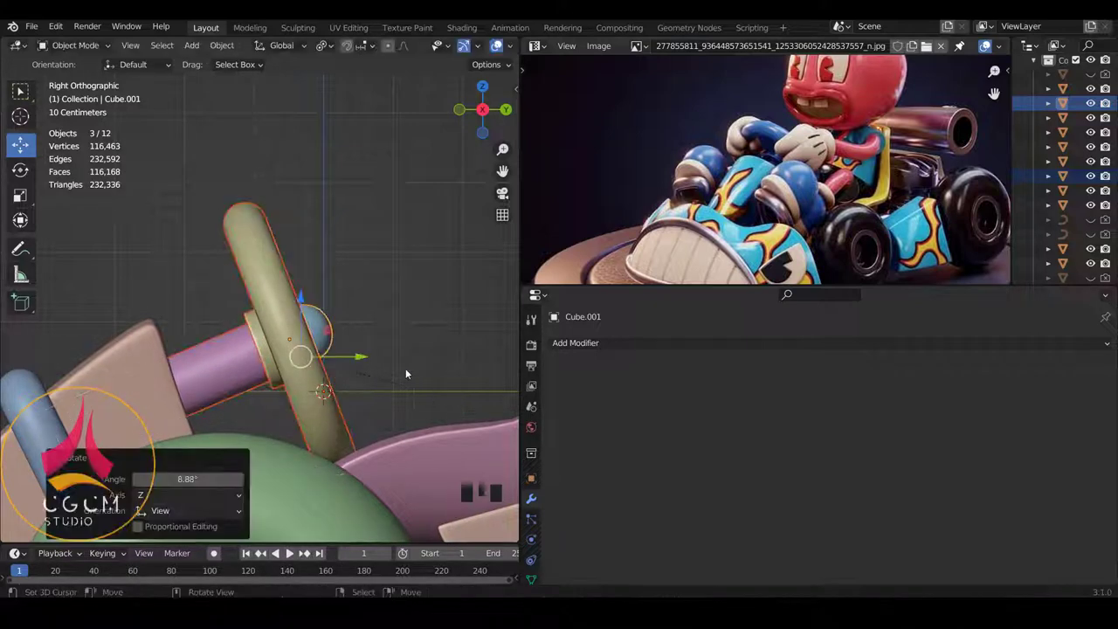
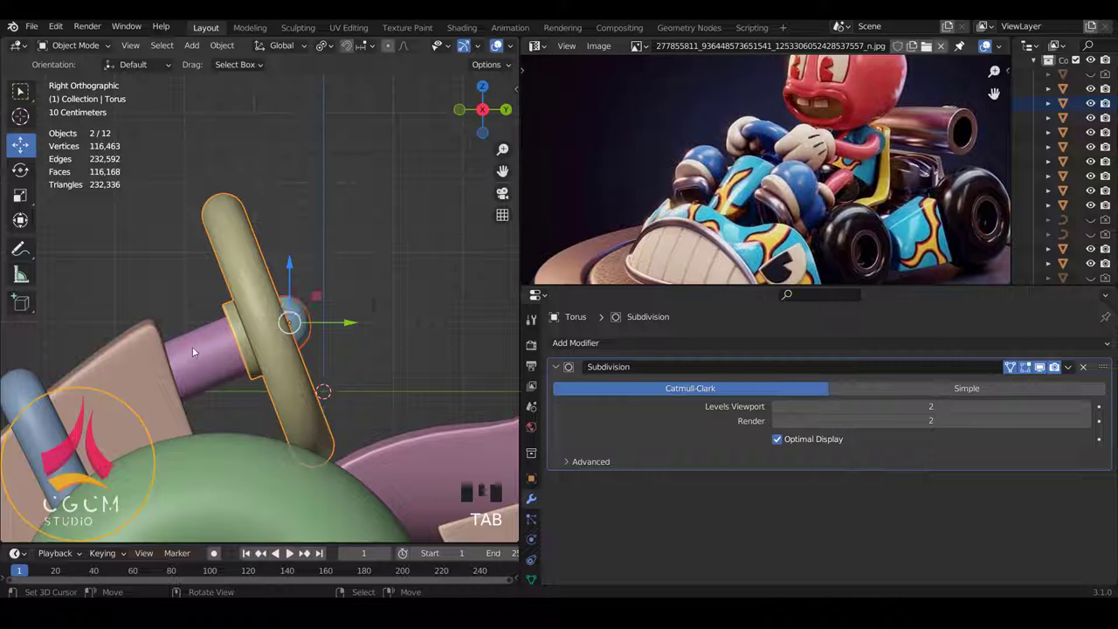
{"action": "right_click", "coordinate": [194, 350]}
{"action": "right_click", "coordinate": [285, 360]}
{"action": "right_click", "coordinate": [301, 329]}
{"action": "key", "text": "r"}
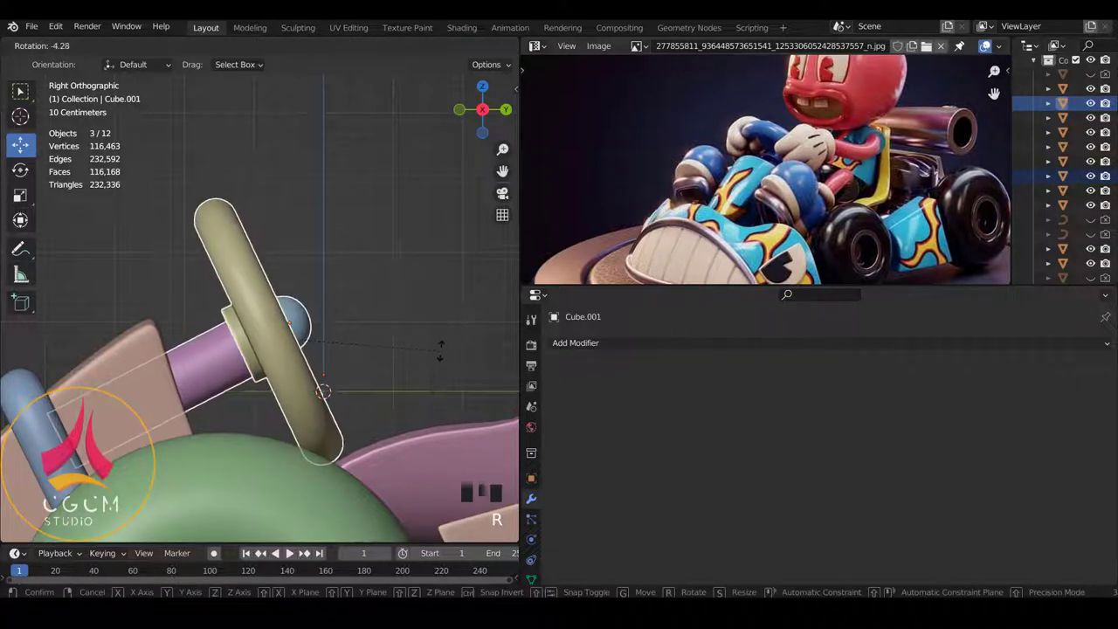
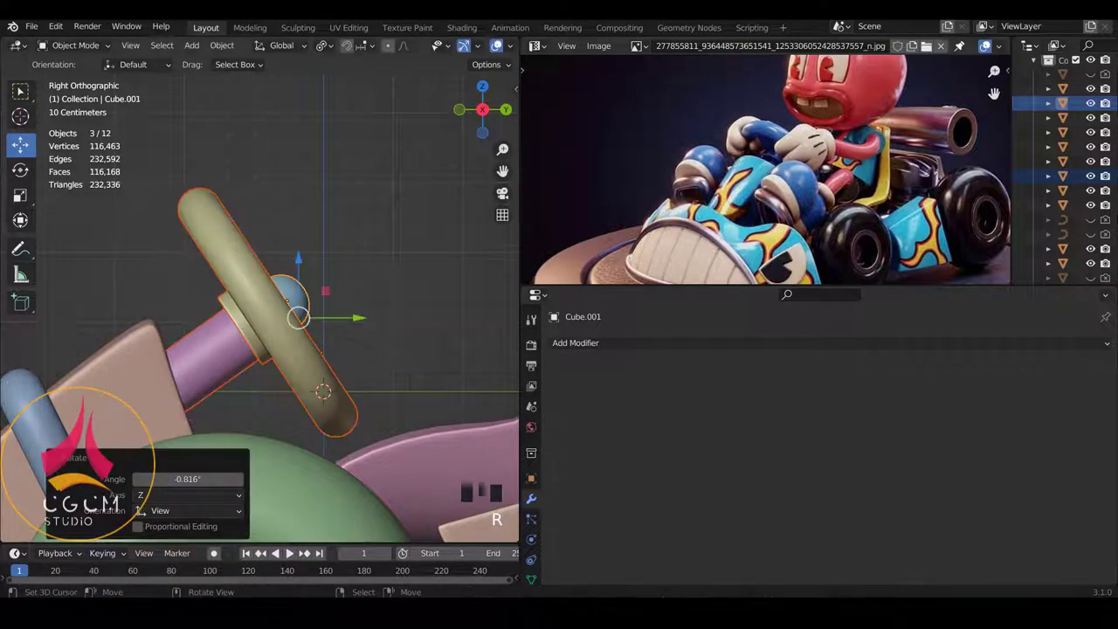
Step: Check the wheel rim, then select every kart part and recentre the view on the whole kart
{"action": "right_click", "coordinate": [324, 364]}
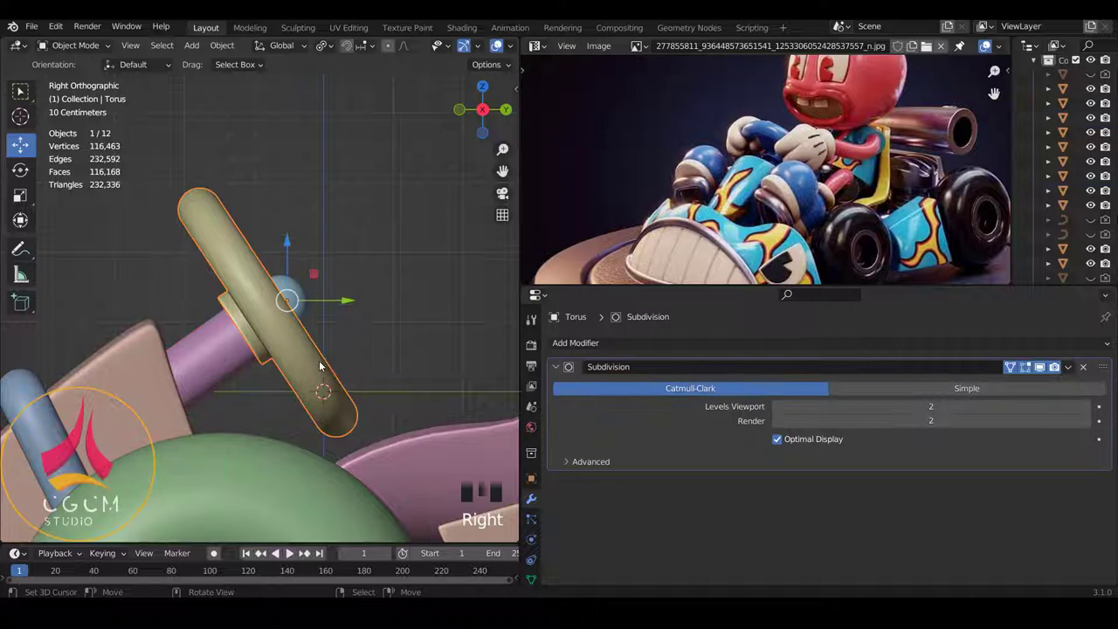
{"action": "key", "text": "Tab"}
{"action": "key", "text": "Tab"}
{"action": "key", "text": "a"}
{"action": "scroll", "scroll_direction": "down", "scroll_amount": 3}
{"action": "scroll", "scroll_direction": "up", "scroll_amount": 3}
{"action": "left_click_drag", "start_coordinate": [253, 352], "coordinate": [315, 354]}
{"action": "key", "text": "shift+c"}
{"action": "key", "text": "a"}
{"action": "key", "text": "shift+c"}
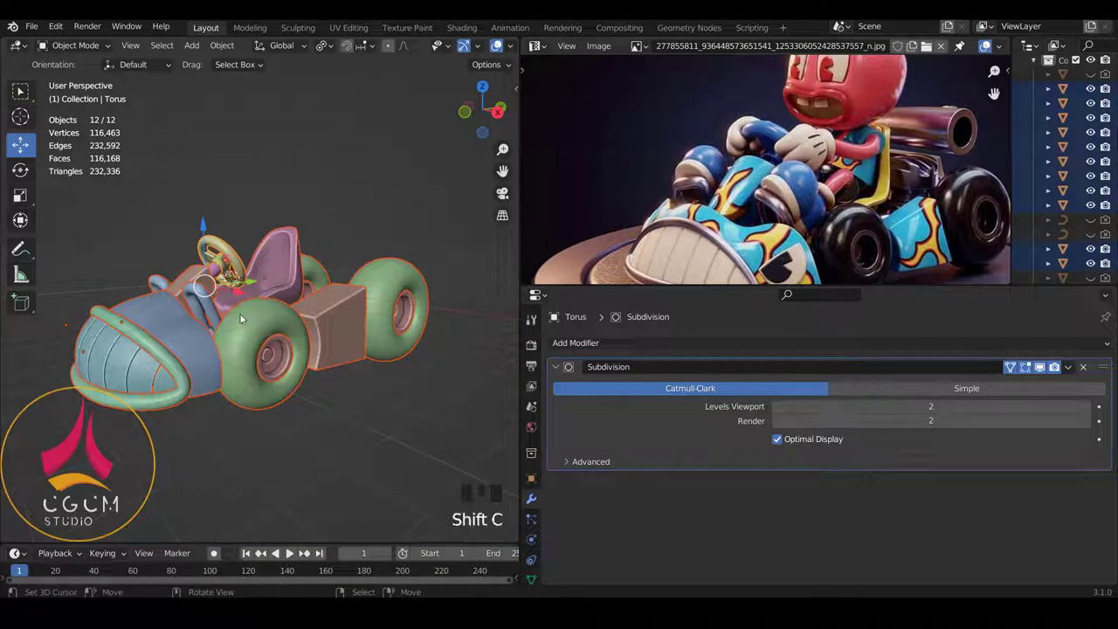
Step: Deselect everything and zoom the right side view onto the steering area
{"action": "middle_click", "coordinate": [248, 326]}
{"action": "key", "text": "a"}
{"action": "left_click_drag", "start_coordinate": [256, 335], "coordinate": [221, 342]}
{"action": "key", "text": "KP_3"}
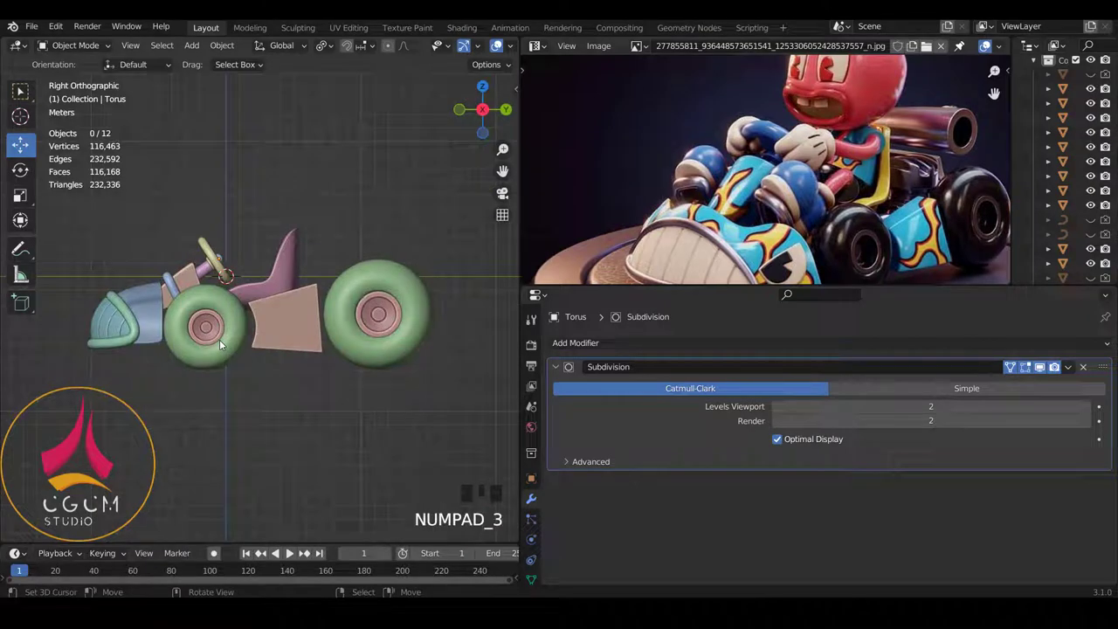
{"action": "scroll", "scroll_direction": "up", "scroll_amount": 3}
{"action": "scroll", "scroll_direction": "down", "scroll_amount": 3}
{"action": "scroll", "scroll_direction": "down", "scroll_amount": 3}
{"action": "scroll", "scroll_direction": "up", "scroll_amount": 3}
{"action": "scroll", "scroll_direction": "up", "scroll_amount": 3}
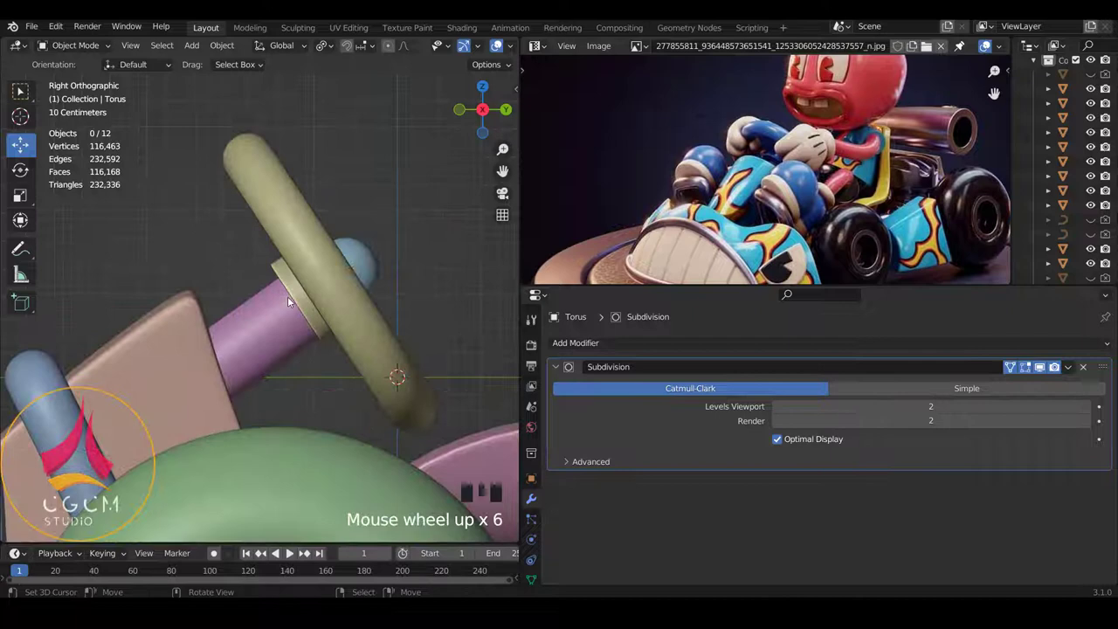
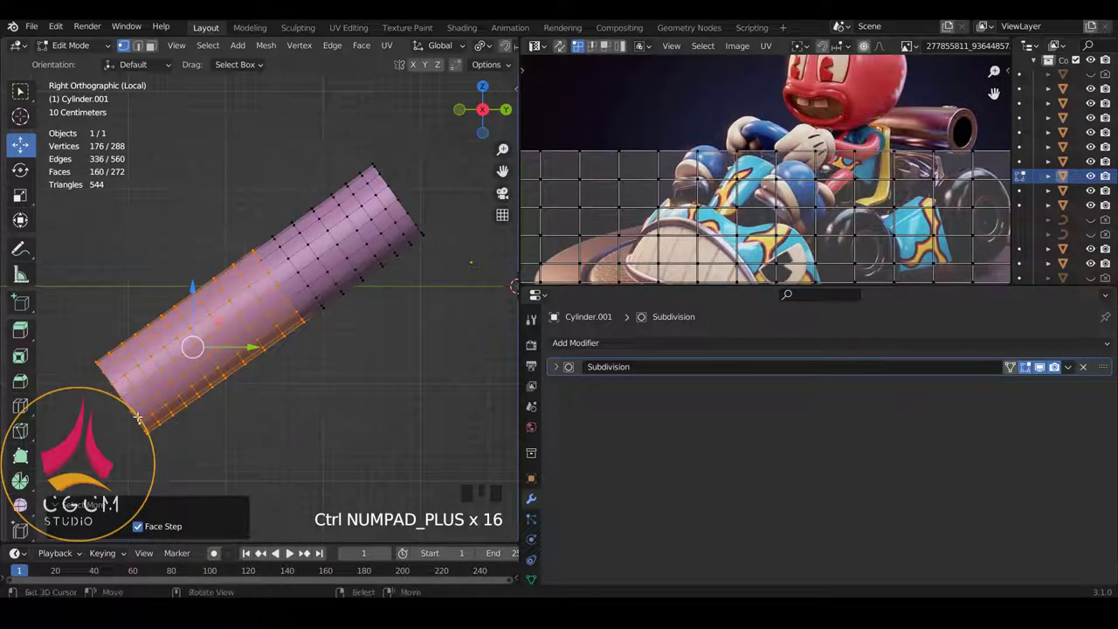
Step: Delete the selected lower section of the column and check the shortened result in the scene
{"action": "key", "text": "x"}
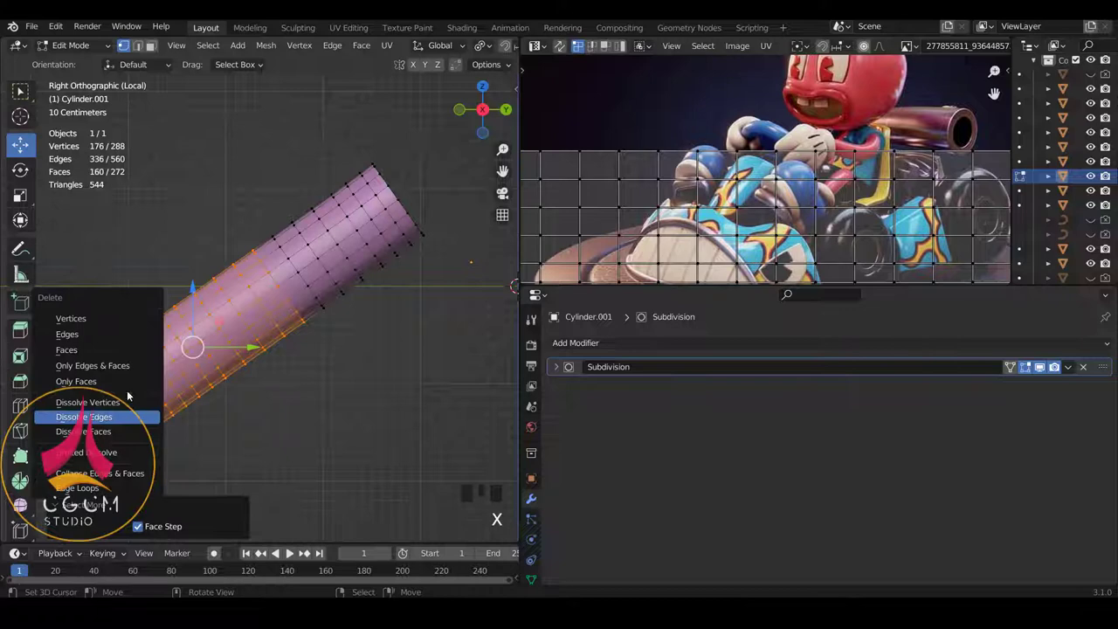
{"action": "key", "text": "KP_Divide"}
{"action": "key", "text": "z"}
{"action": "scroll", "scroll_direction": "up", "scroll_amount": 3}
{"action": "scroll", "scroll_direction": "down", "scroll_amount": 3}
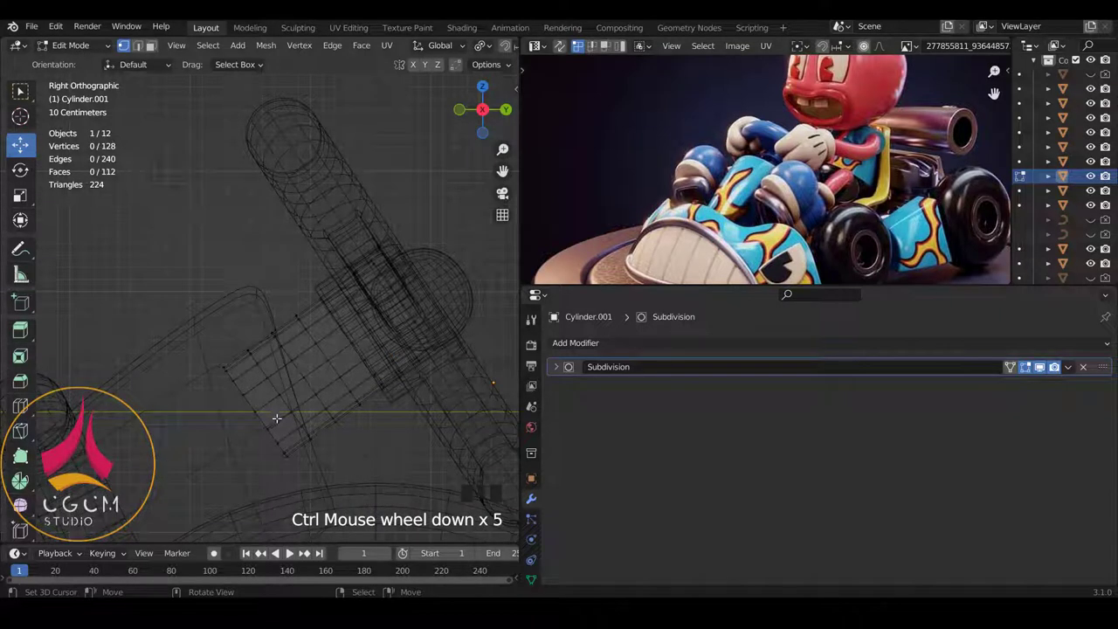
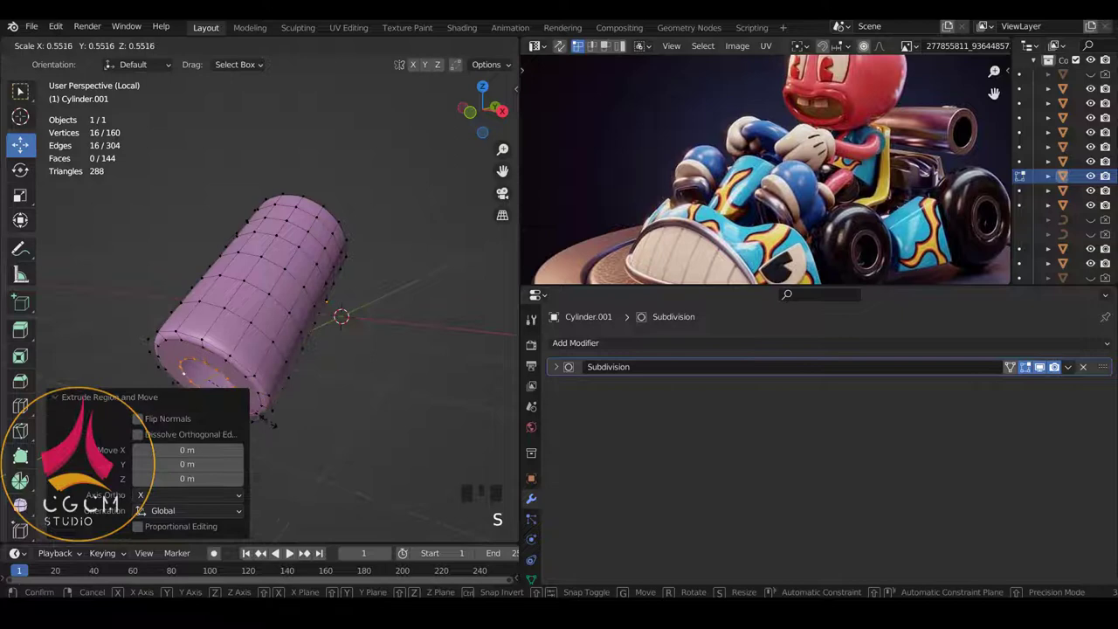
Step: Extrude and shrink a ring on the column end, merge it at centre, and resize the end to fit the hub
{"action": "key", "text": "e"}
{"action": "key", "text": "s"}
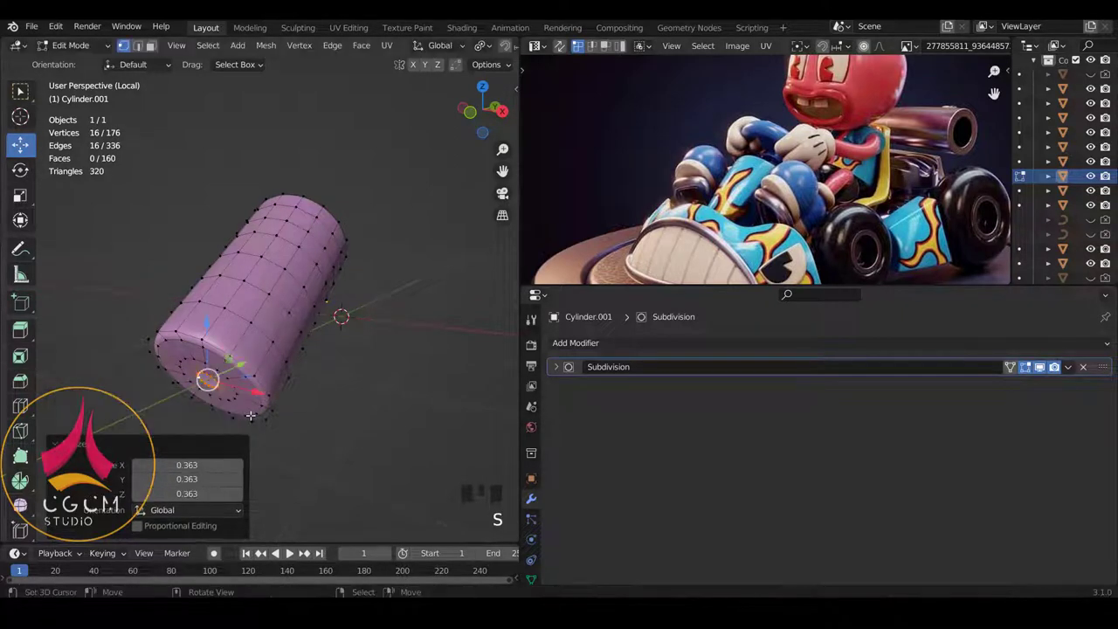
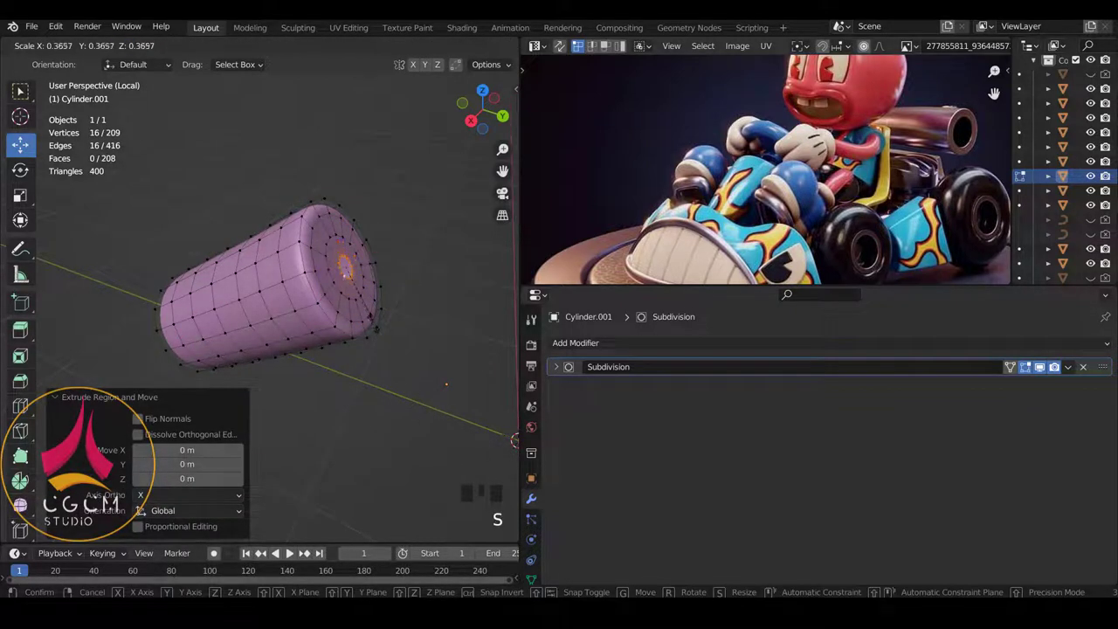
{"action": "key", "text": "m"}
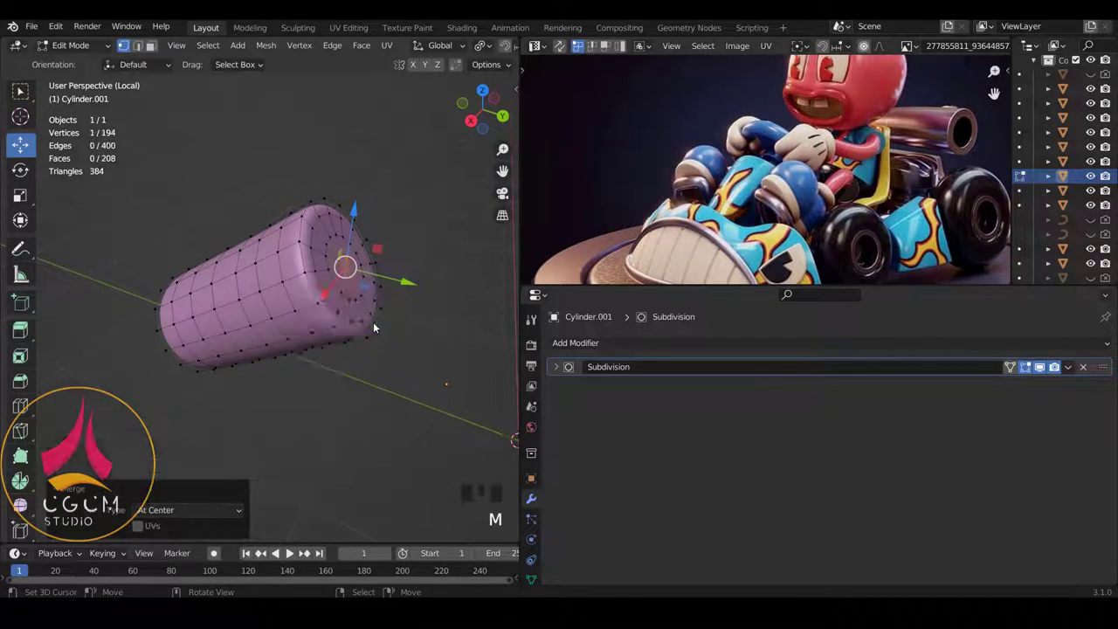
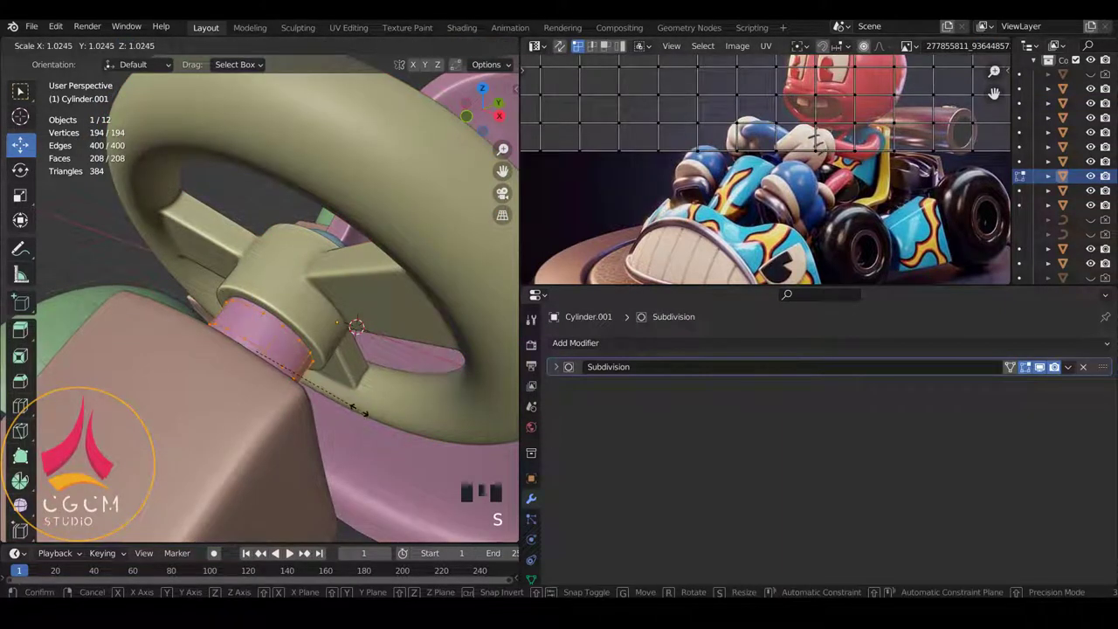
{"action": "left_click_drag", "start_coordinate": [389, 400], "coordinate": [336, 333]}
{"action": "key", "text": "Tab"}
{"action": "key", "text": "a"}
{"action": "scroll", "scroll_direction": "down", "scroll_amount": 3}
{"action": "key", "text": "KP_3"}
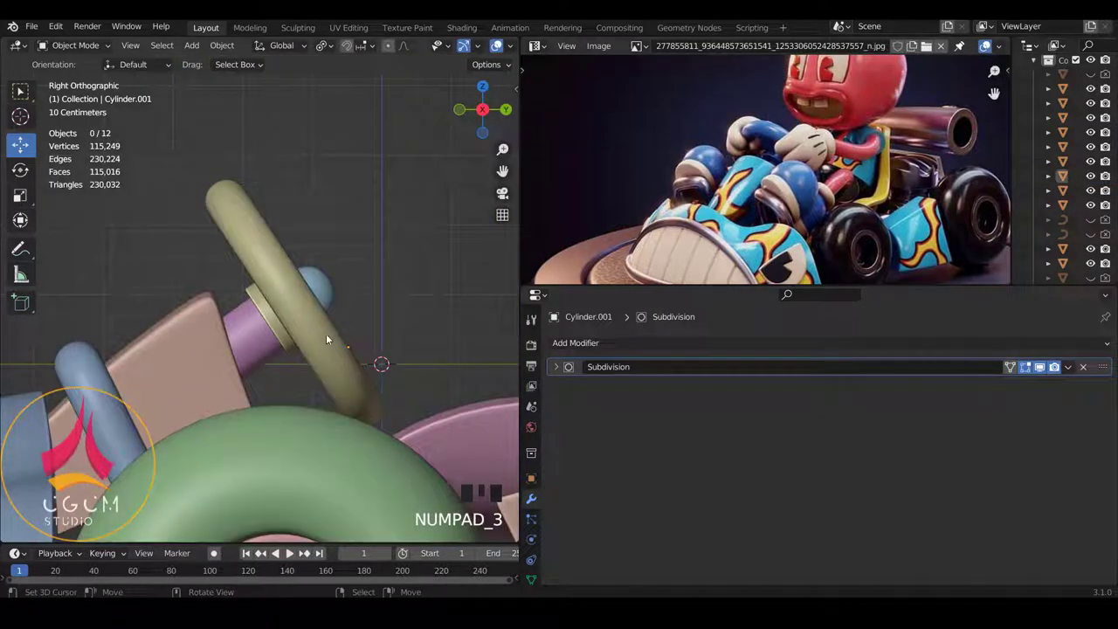